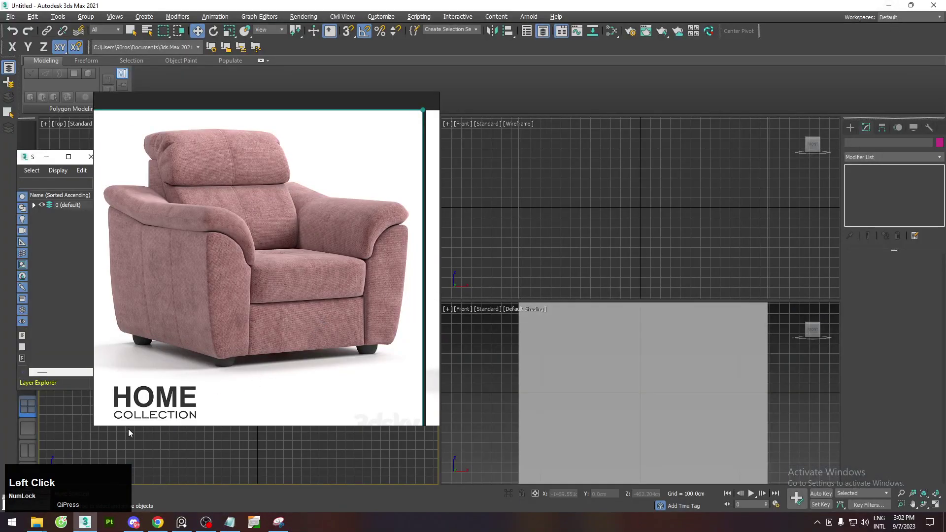
# Arrange the Top and Front viewports side by side with shaded display.
pyautogui.rightClick(254, 324)
pyautogui.click(34, 460)
pyautogui.rightClick(249, 309)
pyautogui.click(424, 292)
pyautogui.press('F3')
pyautogui.scroll(-3)
pyautogui.rightClick(313, 221)
# Switch to the Design Standard workspace and open Customize User Interface.
pyautogui.click(905, 21)
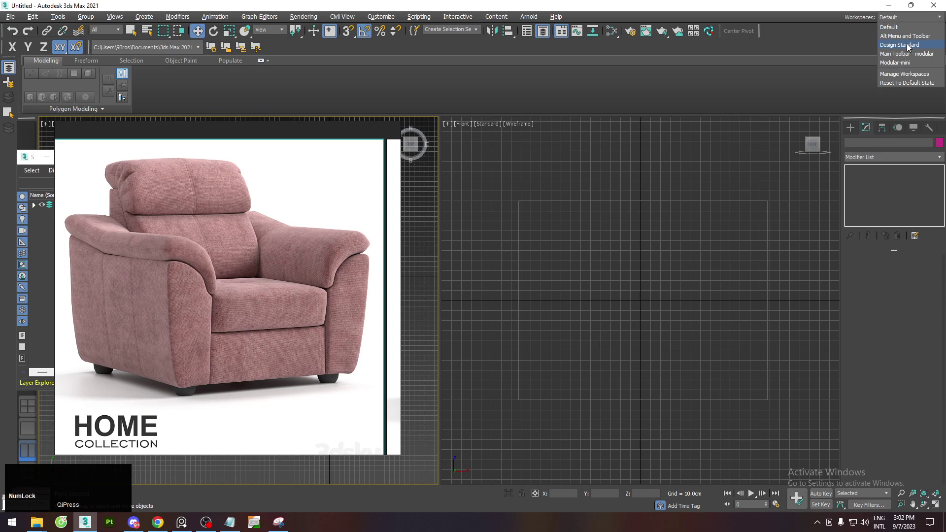
pyautogui.click(924, 85)
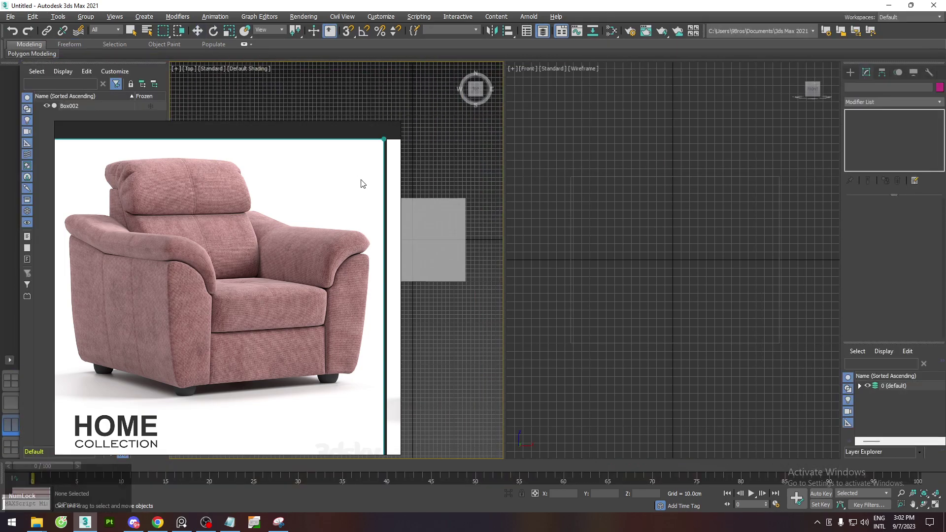
pyautogui.rightClick(221, 204)
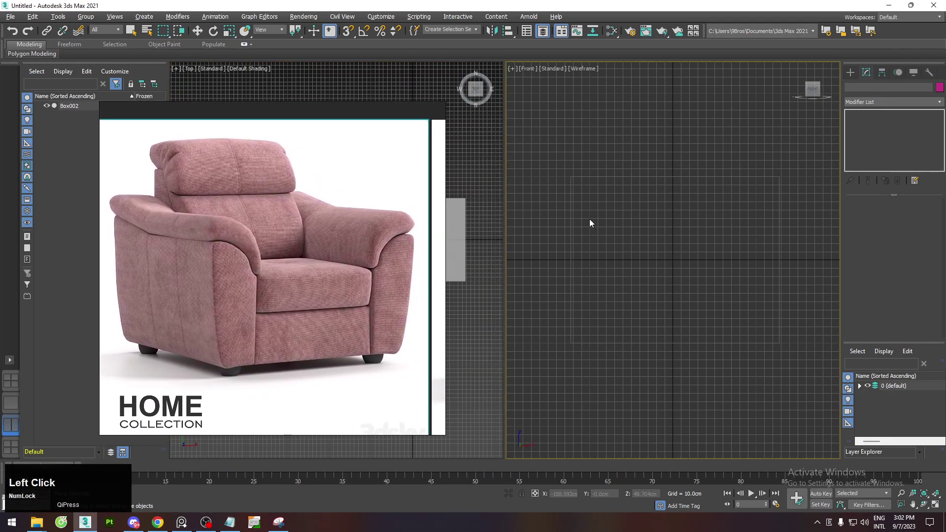
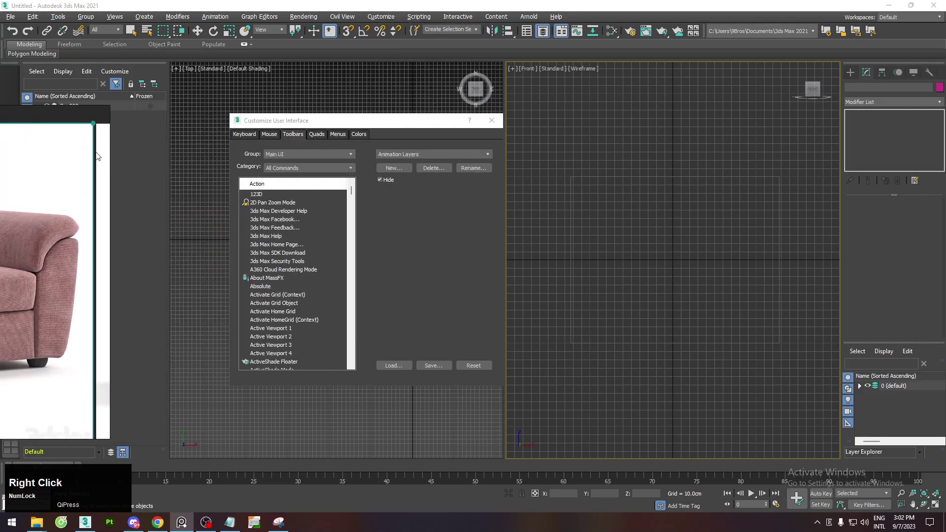
# Find Center Pivot in the action list, drag it onto the main toolbar and close the dialog.
pyautogui.click(401, 174)
pyautogui.press('3')
pyautogui.click(367, 280)
pyautogui.write('ce')
pyautogui.moveTo(275, 341); pyautogui.dragTo(521, 49)
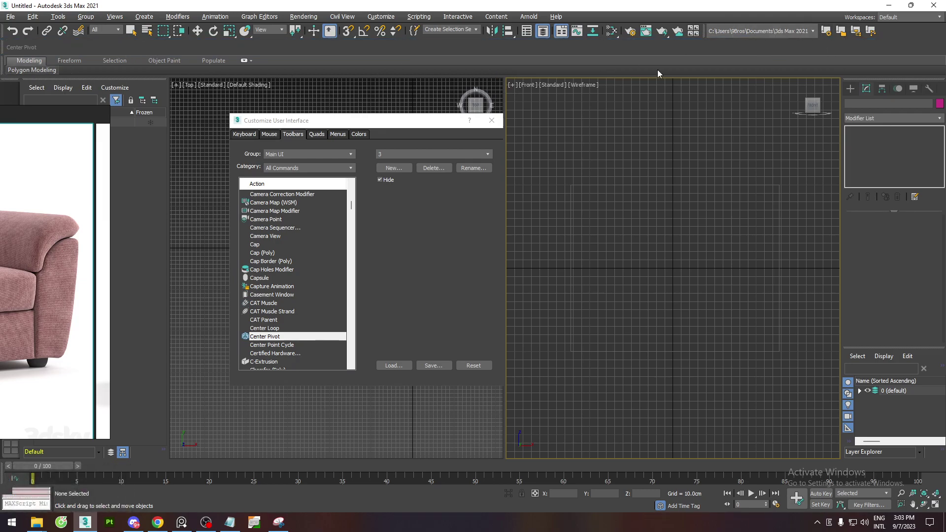
pyautogui.click(706, 30)
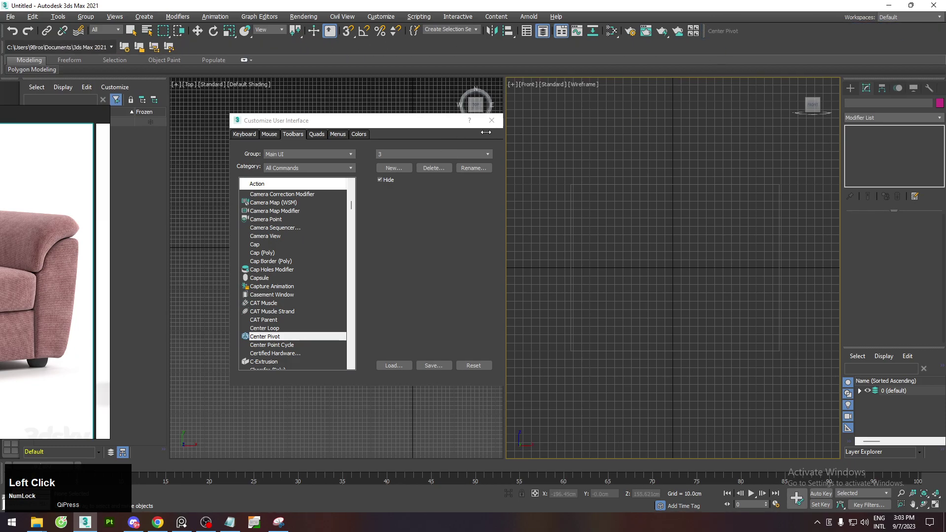
pyautogui.rightClick(42, 265)
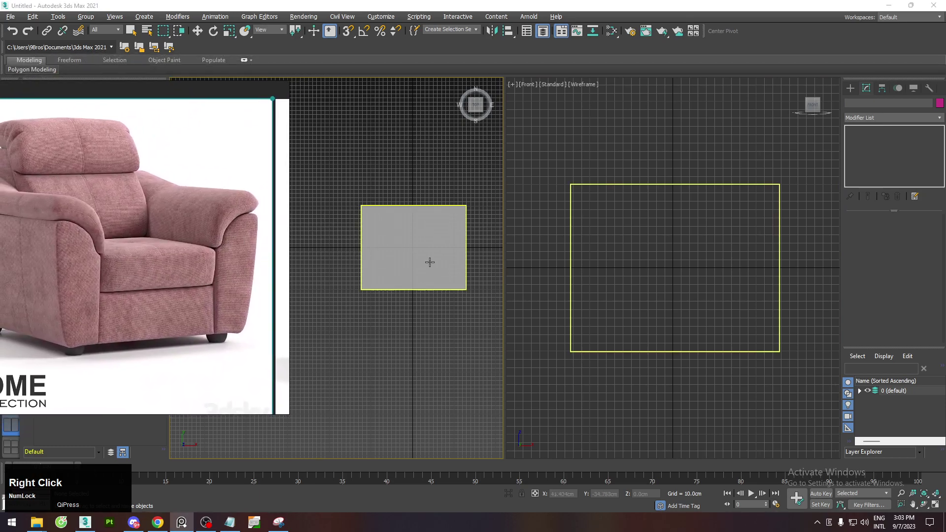
# Check the armchair PNG's properties in the ArmChair folder, confirming 1200 x 1200 pixels.
pyautogui.click(40, 524)
pyautogui.click(278, 482)
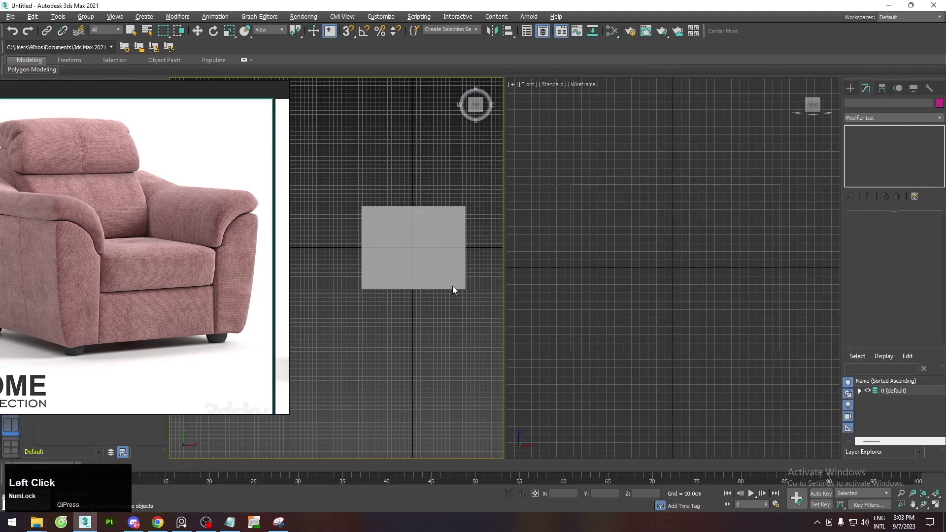
pyautogui.press('alt+Tab')
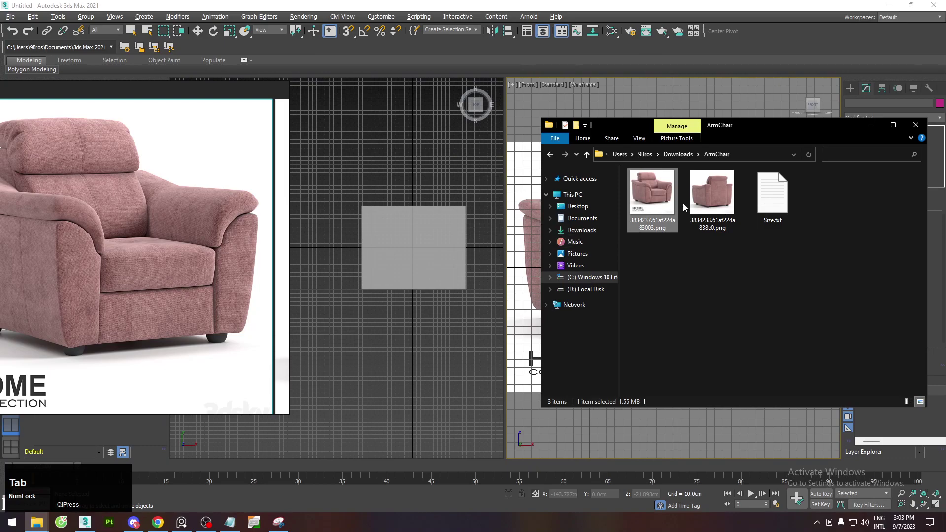
pyautogui.click(660, 188)
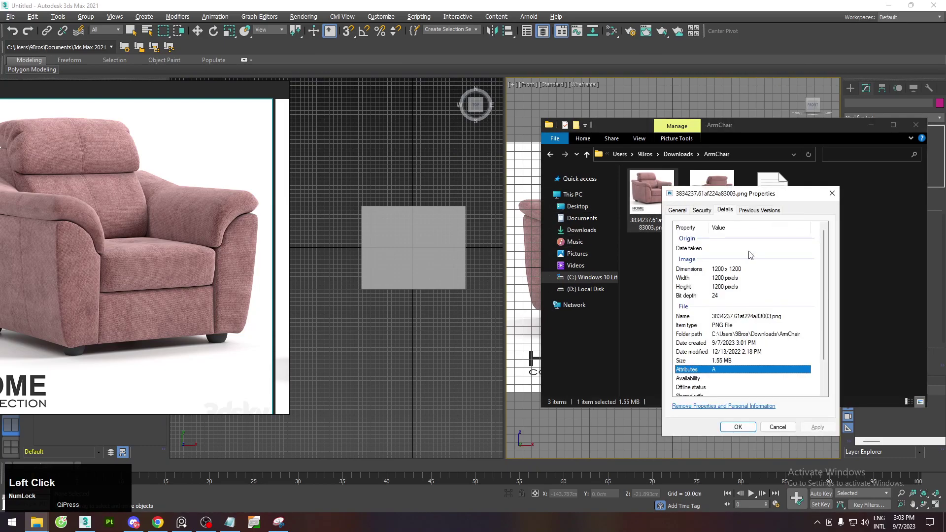
pyautogui.scroll(-3)
pyautogui.scroll(3)
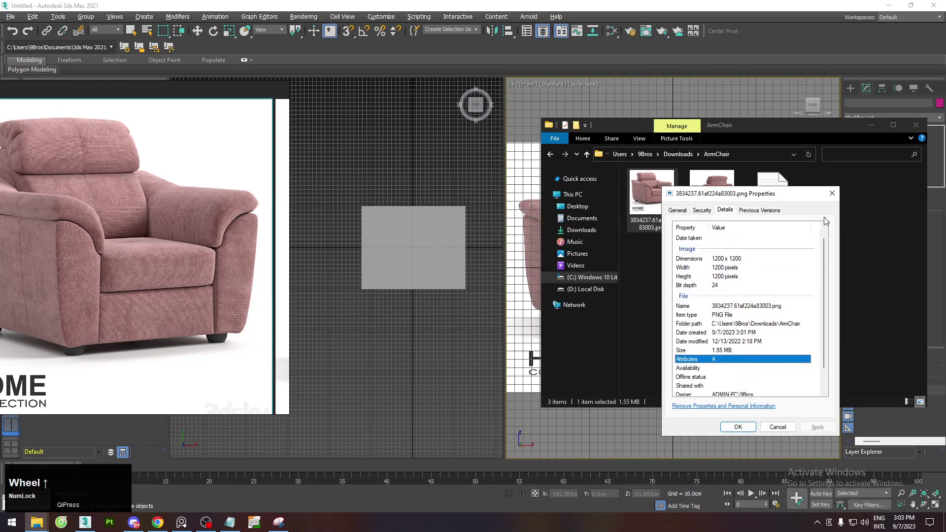
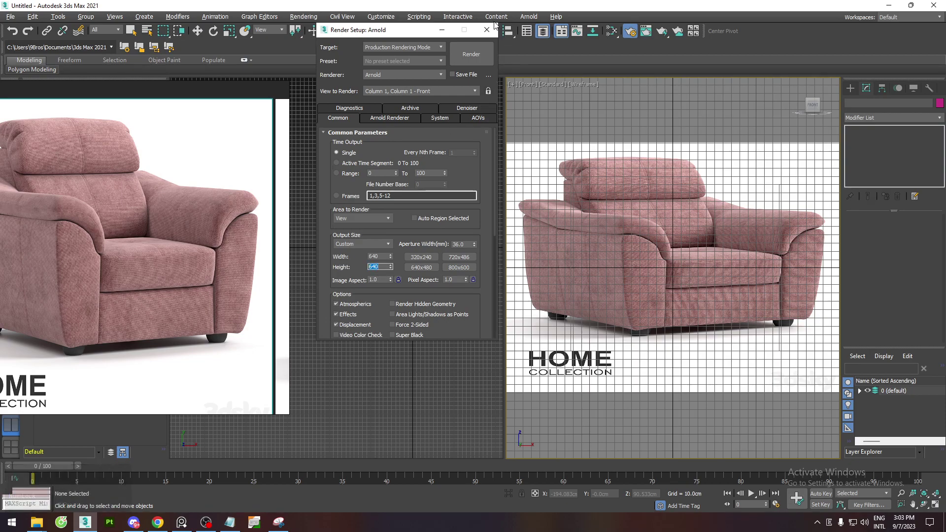
# Set a square render output size and enable Safe Frame in the Front view.
pyautogui.click(490, 31)
pyautogui.press('shift+f')
pyautogui.scroll(-3)
pyautogui.press('g')
pyautogui.scroll(3)
pyautogui.middleClick(689, 258)
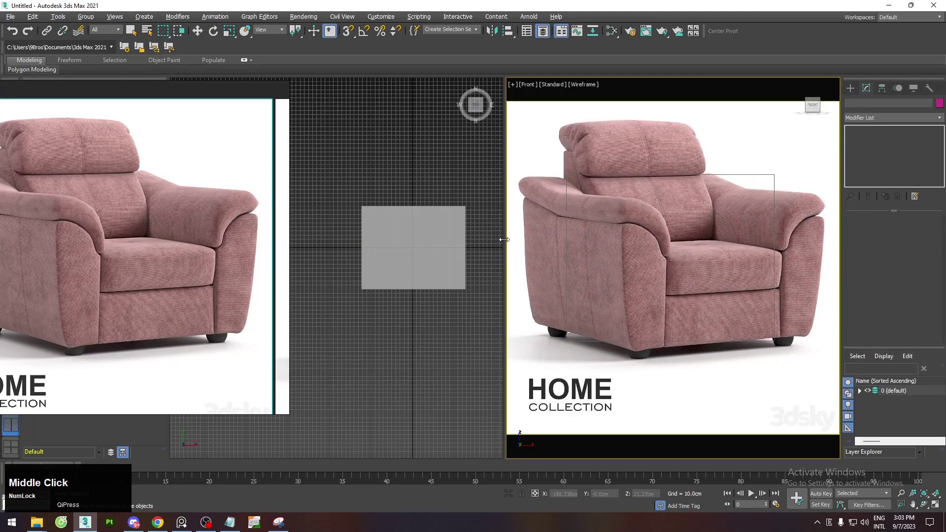
# Fit the armchair photo as the undistorted Front-view background and switch to the Utilities panel.
pyautogui.click(415, 199)
pyautogui.middleClick(425, 242)
pyautogui.write('fz')
pyautogui.scroll(-3)
pyautogui.middleClick(422, 255)
pyautogui.scroll(3)
pyautogui.press('g')
pyautogui.middleClick(401, 249)
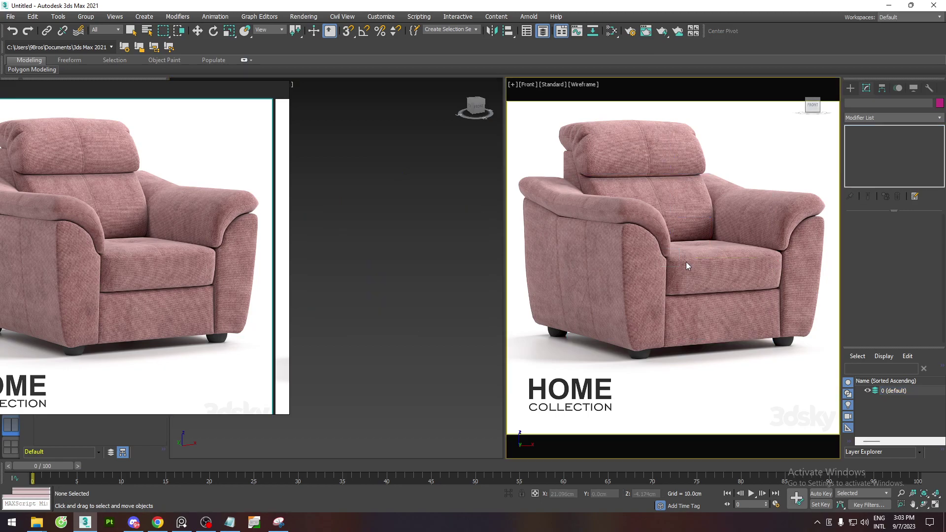
pyautogui.click(937, 89)
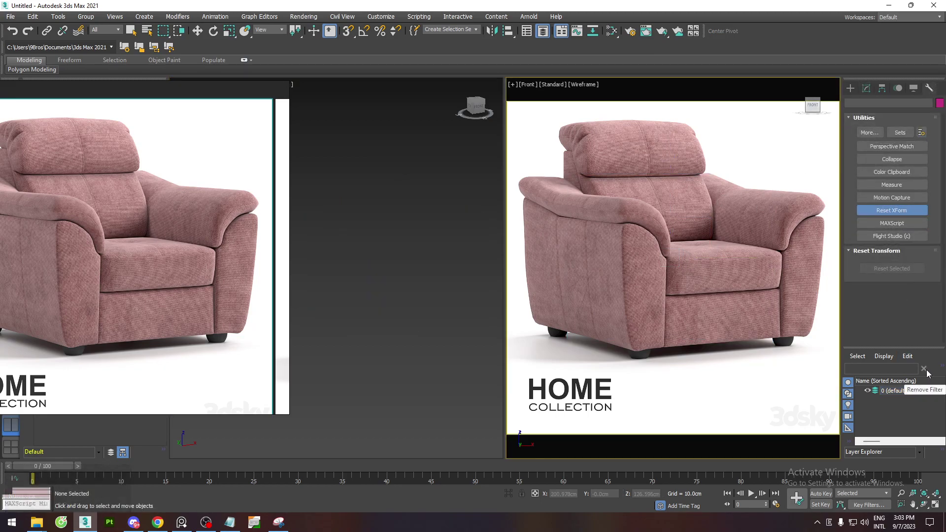
pyautogui.click(915, 350)
# Close the floating Scene Explorer, leaving the reference photo beside the Front view.
pyautogui.rightClick(140, 173)
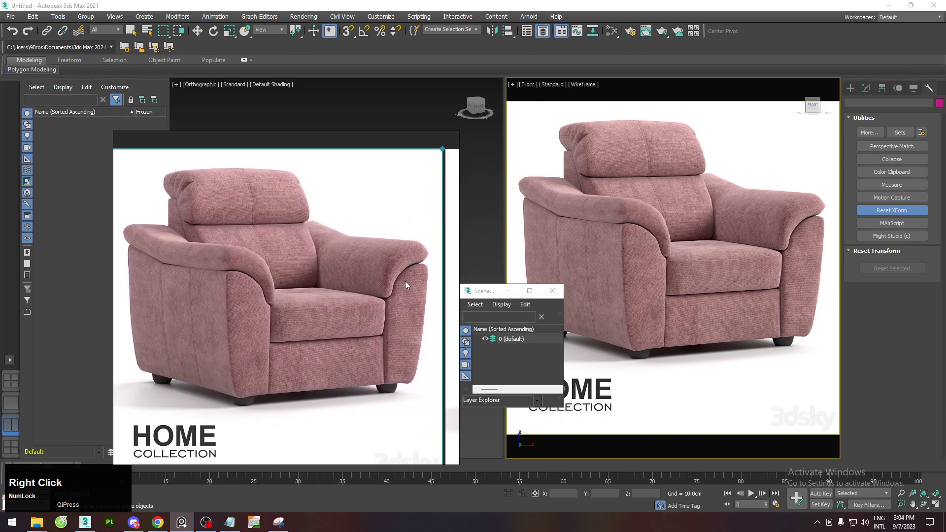
pyautogui.click(485, 297)
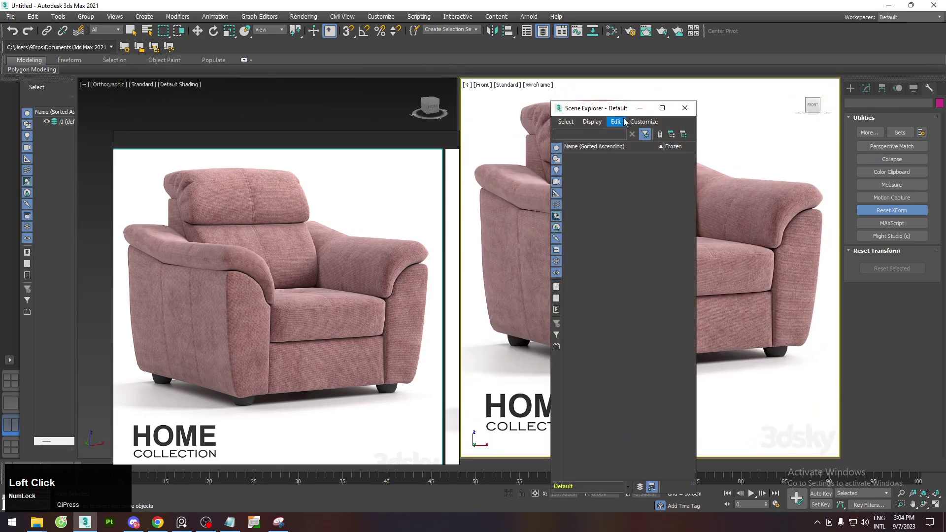
pyautogui.rightClick(591, 112)
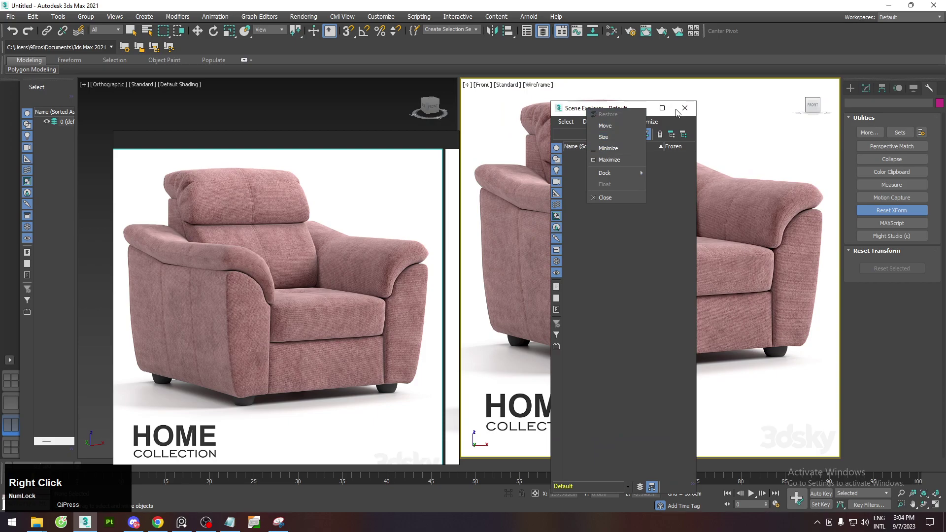
pyautogui.click(682, 113)
pyautogui.rightClick(313, 246)
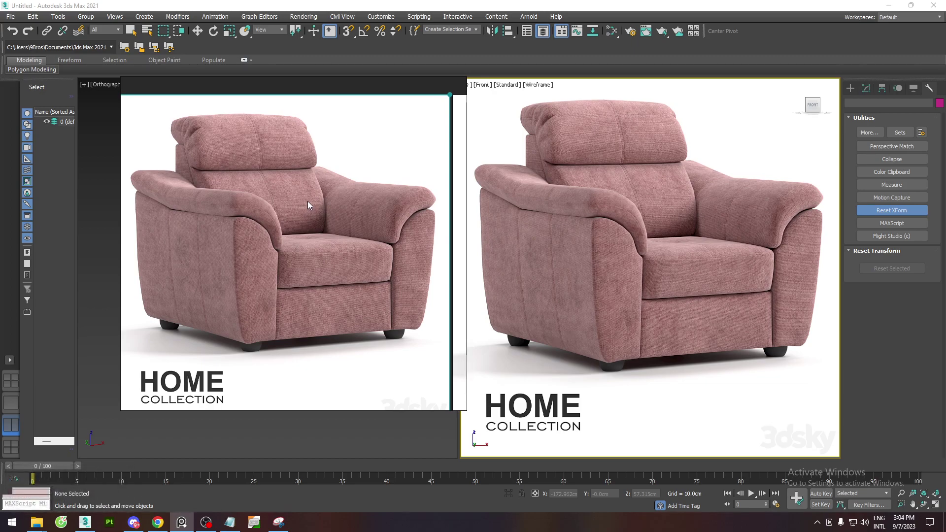
# Switch to Perspective and run Perspective Match with the XY vanishing lines shown.
pyautogui.rightClick(354, 225)
pyautogui.click(903, 145)
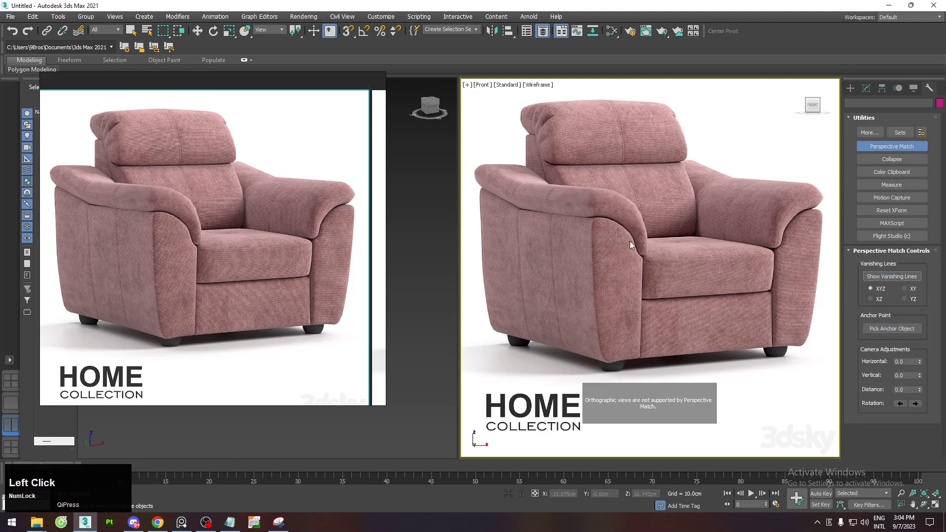
pyautogui.write('fp')
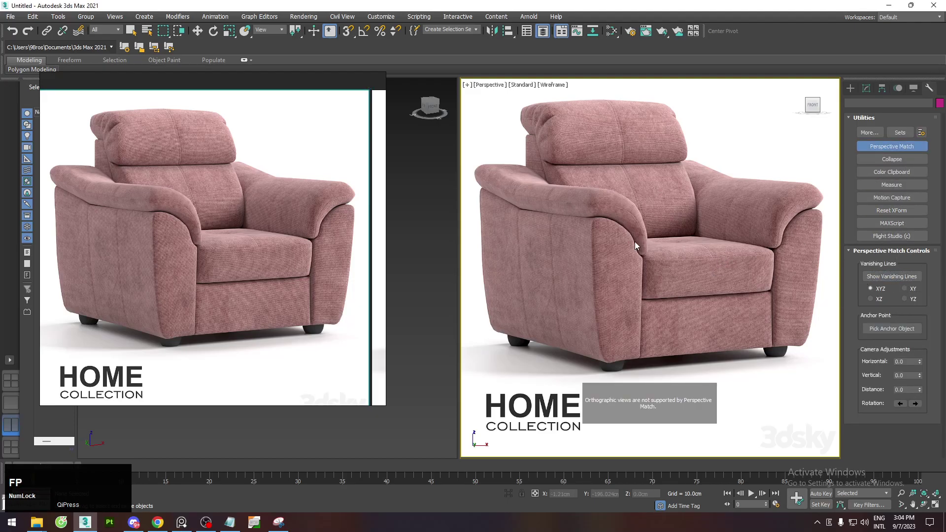
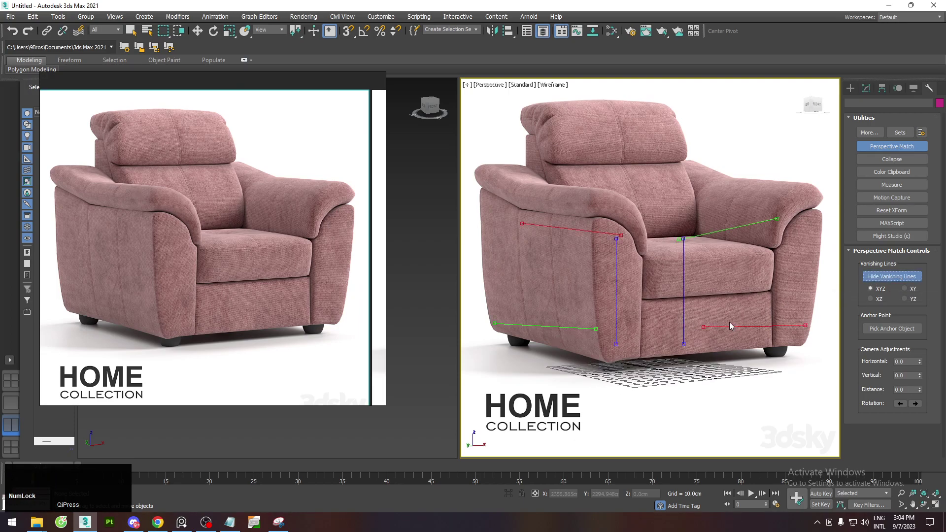
pyautogui.click(907, 292)
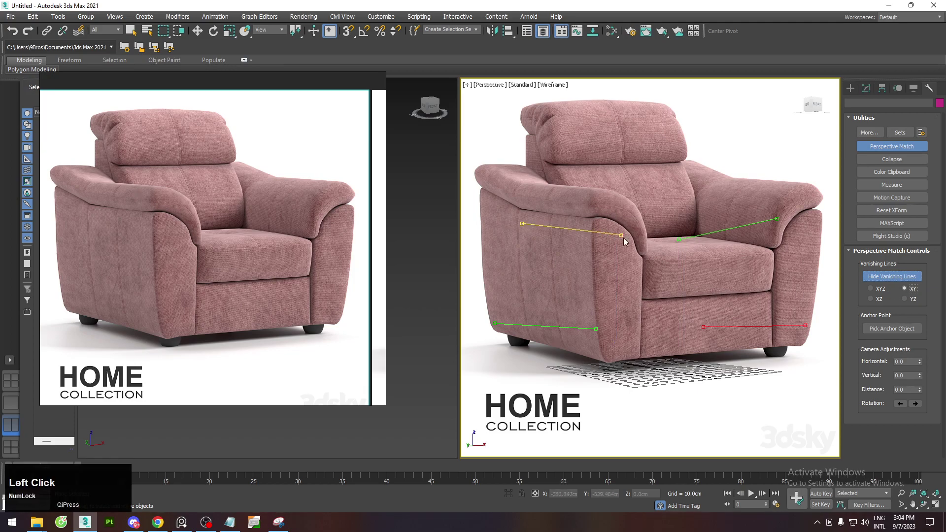
pyautogui.click(582, 332)
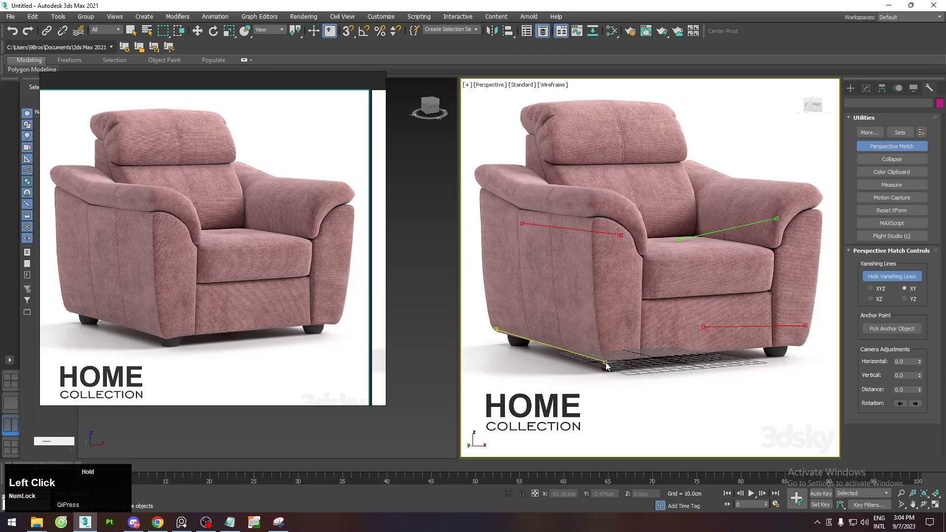
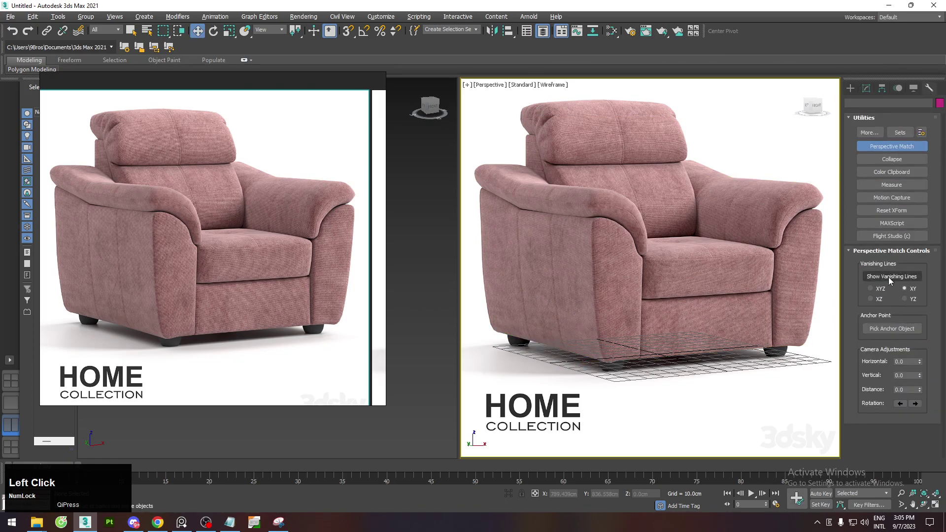
# Align the vanishing lines to the chair's edges and create a physical camera from the view.
pyautogui.press('ctrl+c')
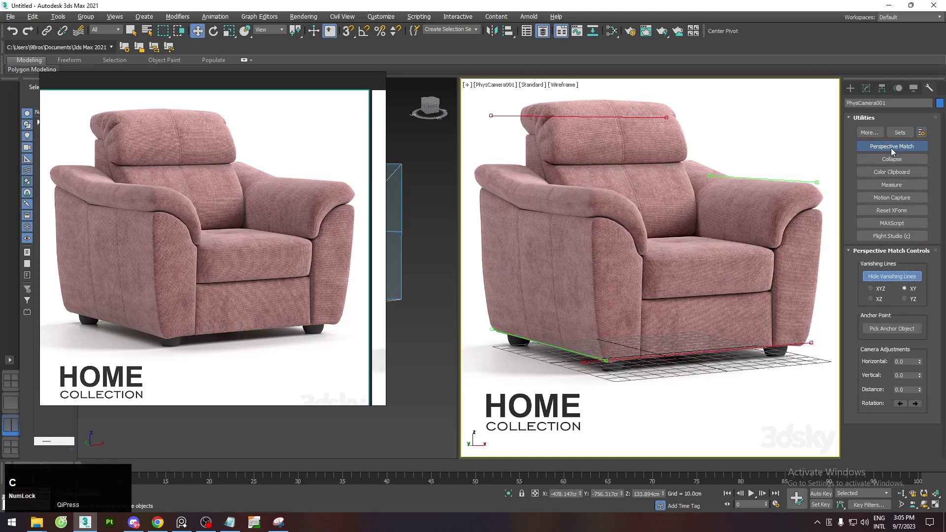
pyautogui.rightClick(324, 218)
pyautogui.click(340, 377)
pyautogui.scroll(-3)
pyautogui.click(330, 294)
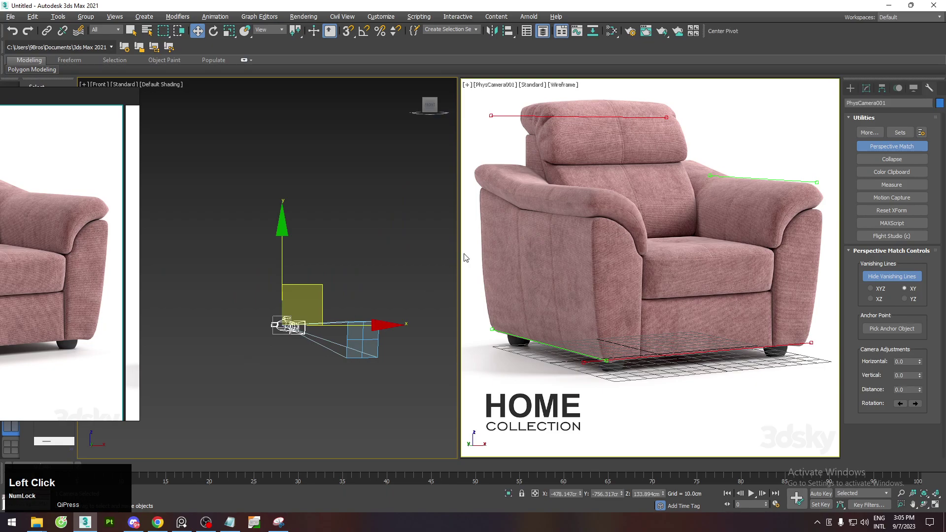
pyautogui.rightClick(37, 255)
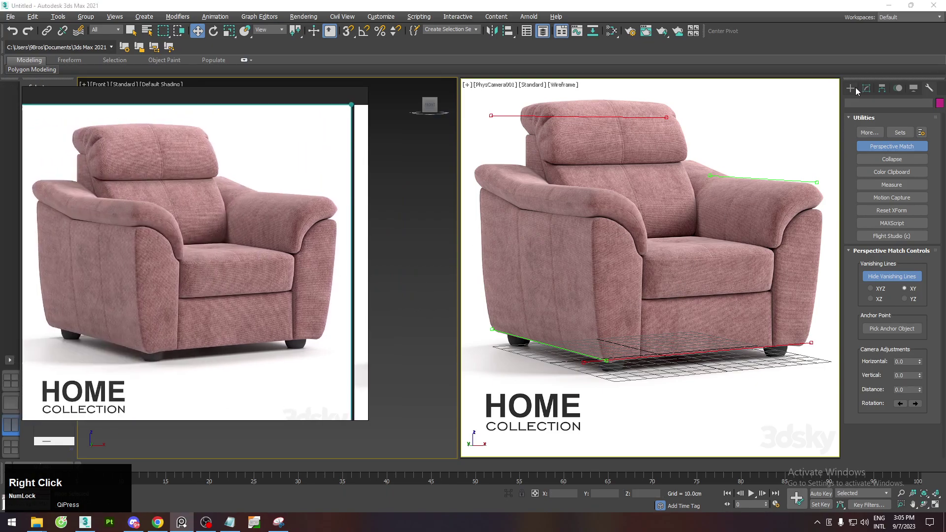
# Create a shaded, see-through box over the chair in the camera viewport.
pyautogui.click(859, 90)
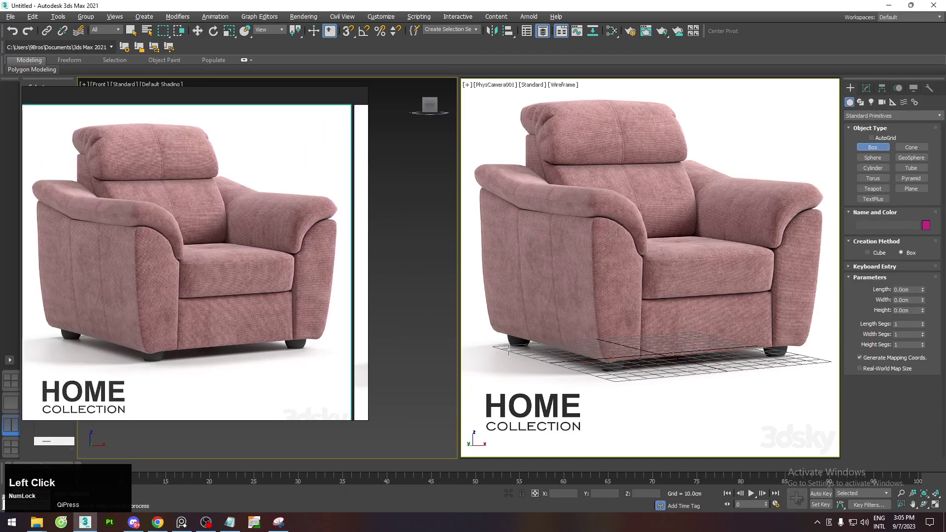
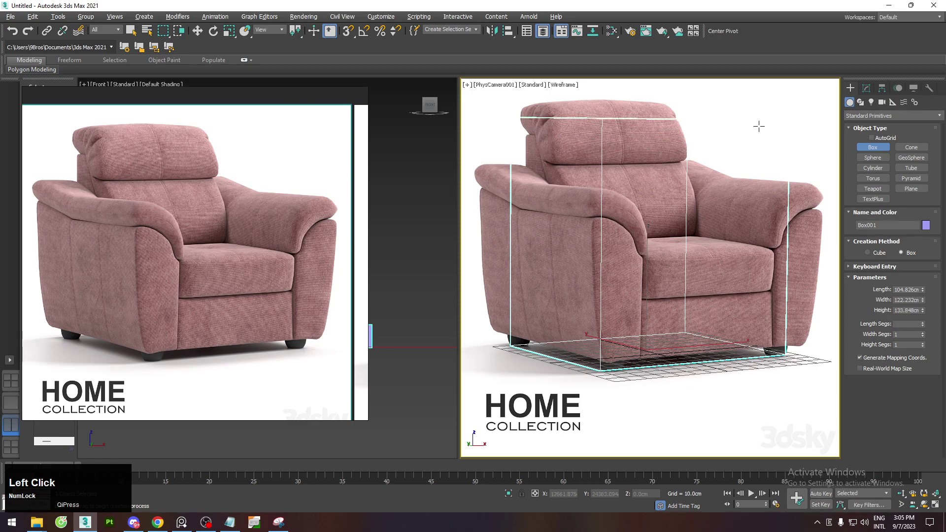
pyautogui.press('F3')
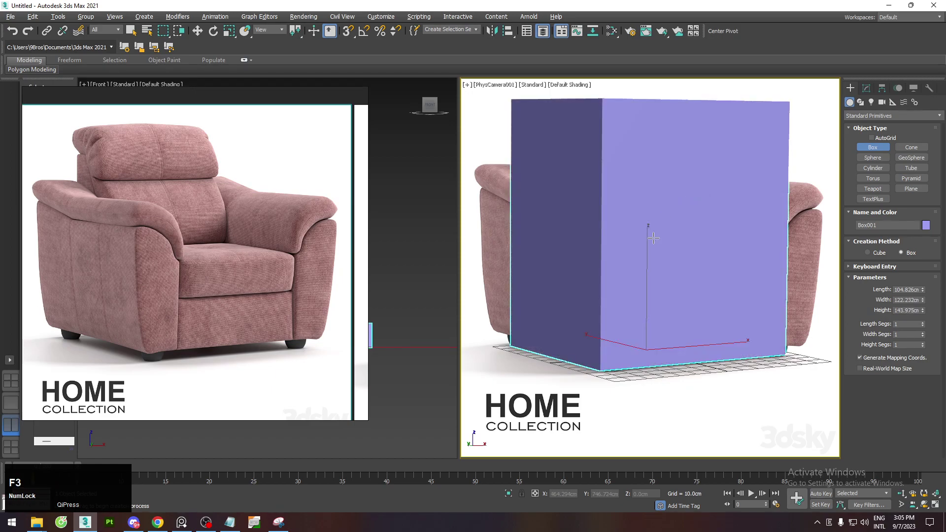
pyautogui.press('alt+x')
pyautogui.rightClick(660, 243)
pyautogui.click(869, 91)
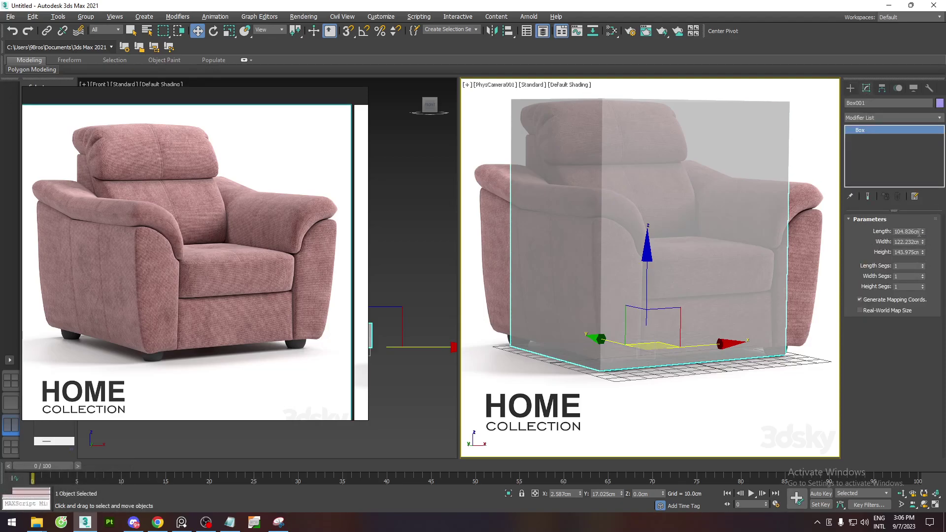
# Adjust the box's length, width and height to enclose the armrests and headrest.
pyautogui.click(924, 235)
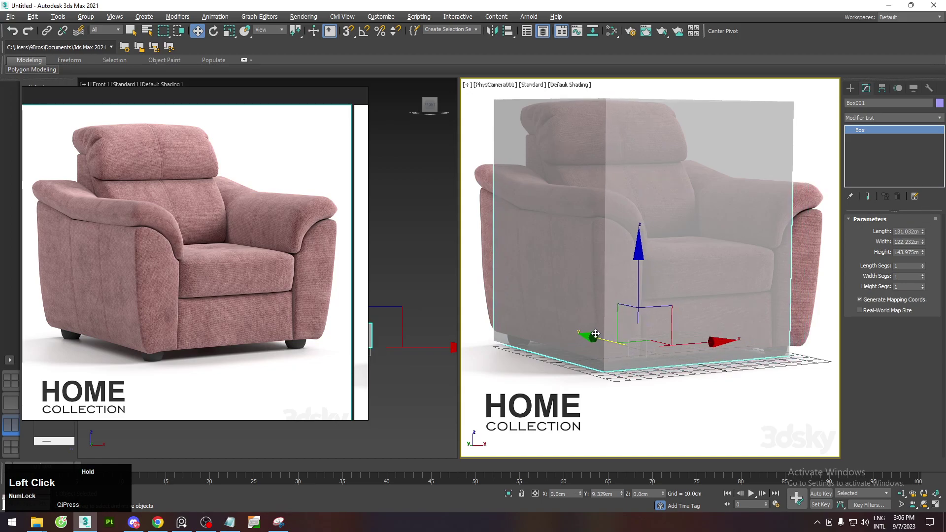
pyautogui.press('ctrl+z')
pyautogui.click(925, 245)
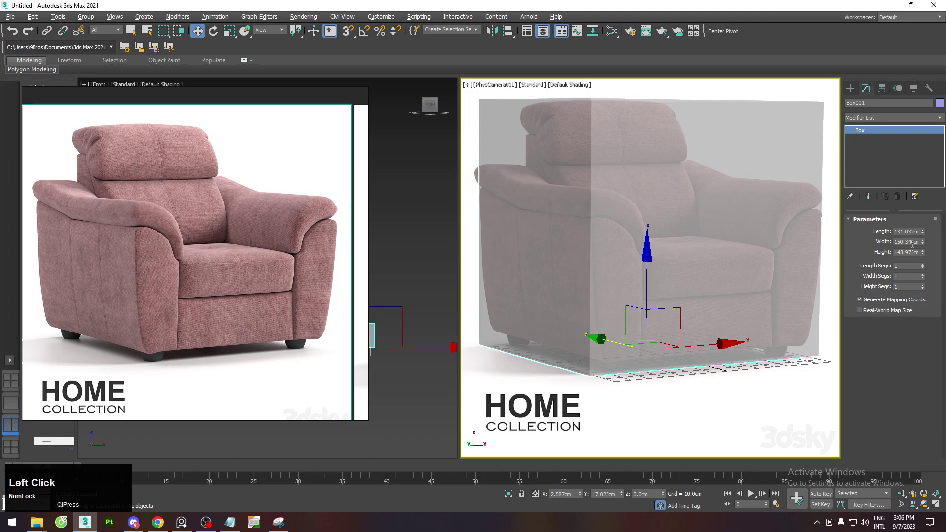
pyautogui.click(927, 245)
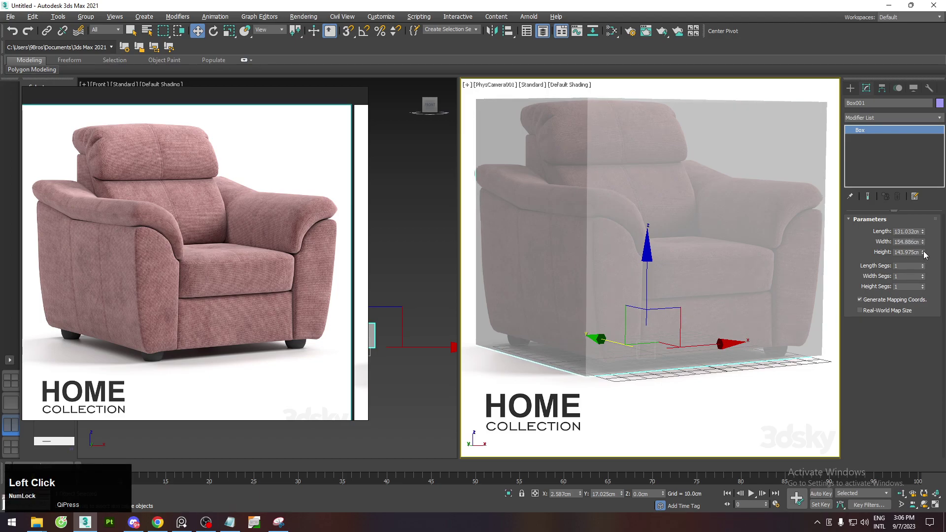
pyautogui.middleClick(690, 287)
pyautogui.click(926, 258)
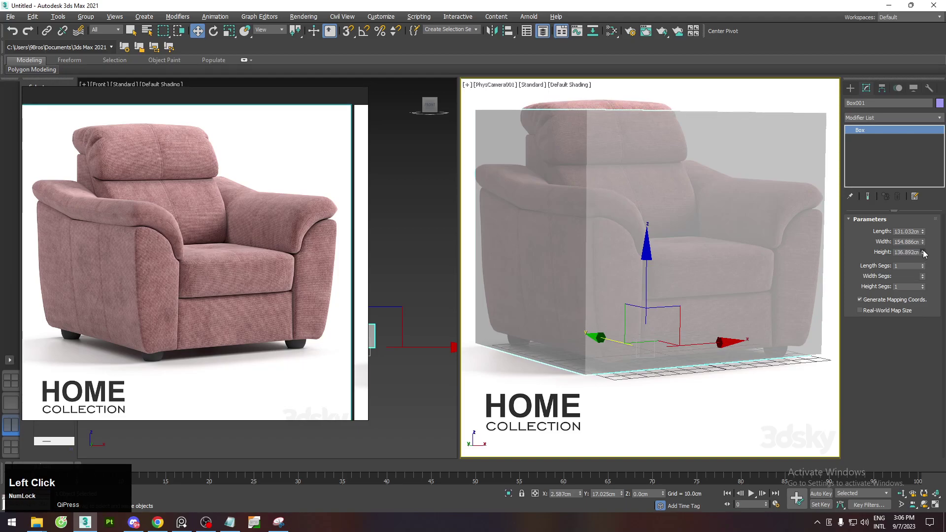
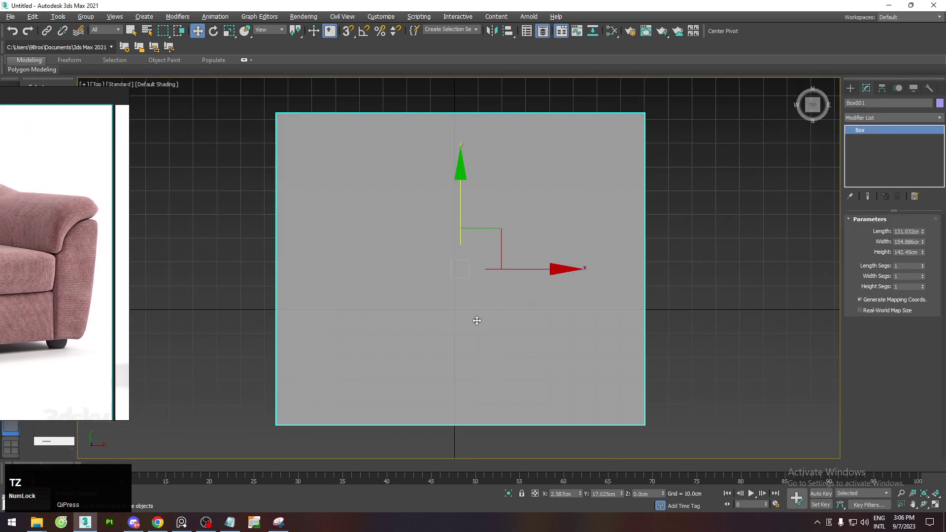
# Zero the box's X/Y position to centre it on the world origin.
pyautogui.scroll(-3)
pyautogui.scroll(3)
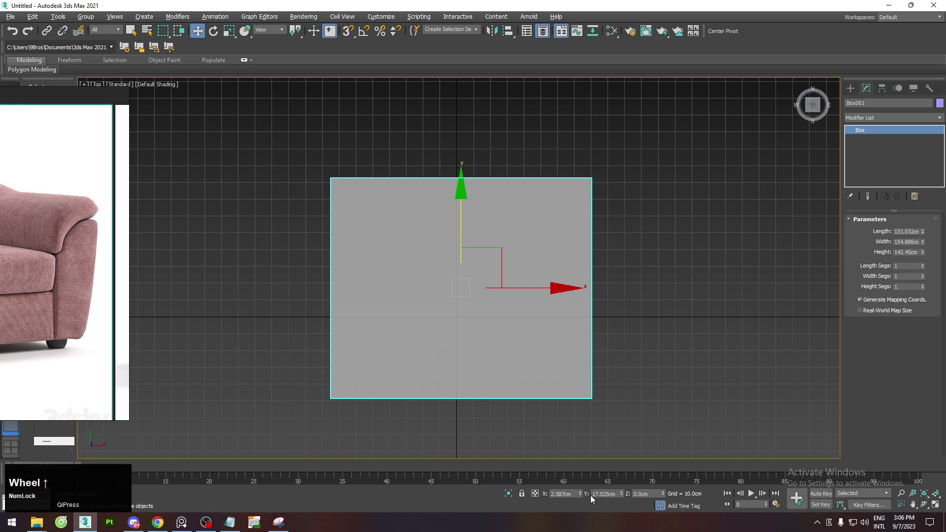
pyautogui.rightClick(585, 496)
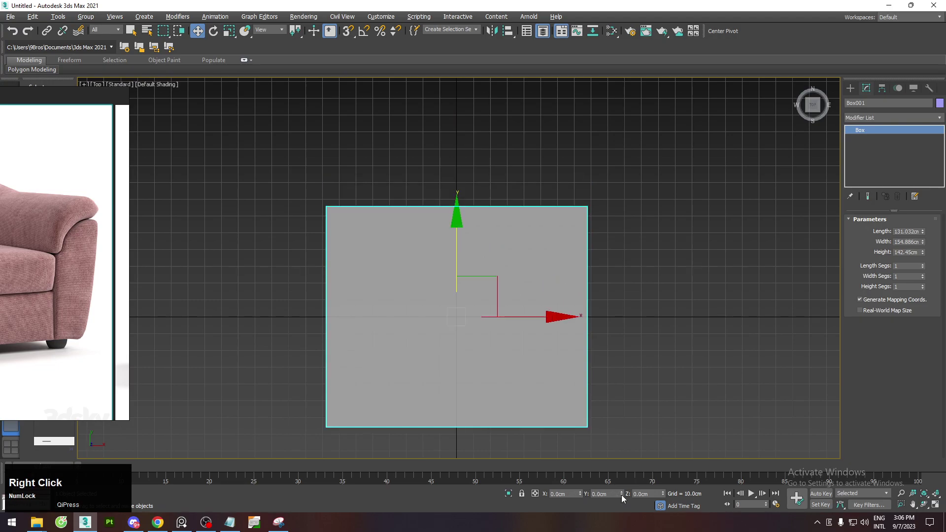
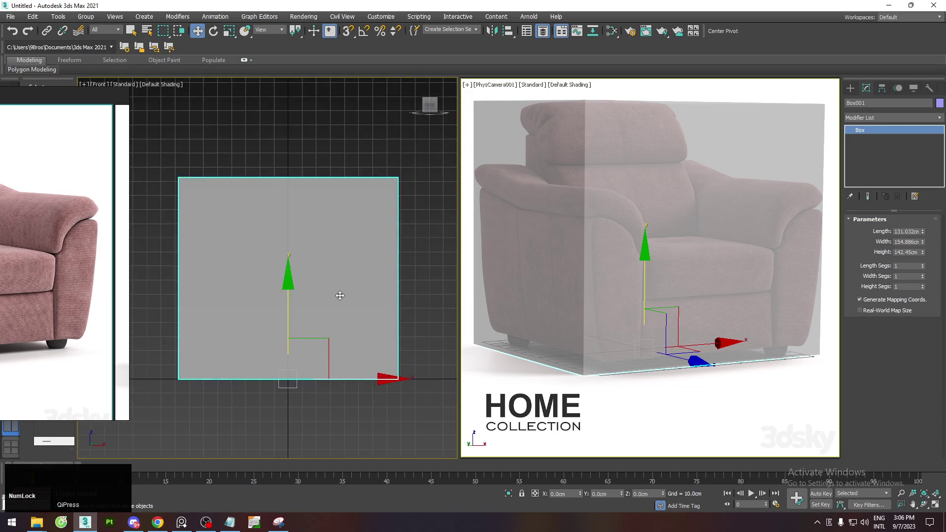
pyautogui.click(340, 418)
# Clone the box as an overlapping copy from the quad menu.
pyautogui.rightClick(334, 313)
pyautogui.click(268, 416)
pyautogui.press('ctrl+v')
pyautogui.click(449, 299)
pyautogui.rightClick(354, 278)
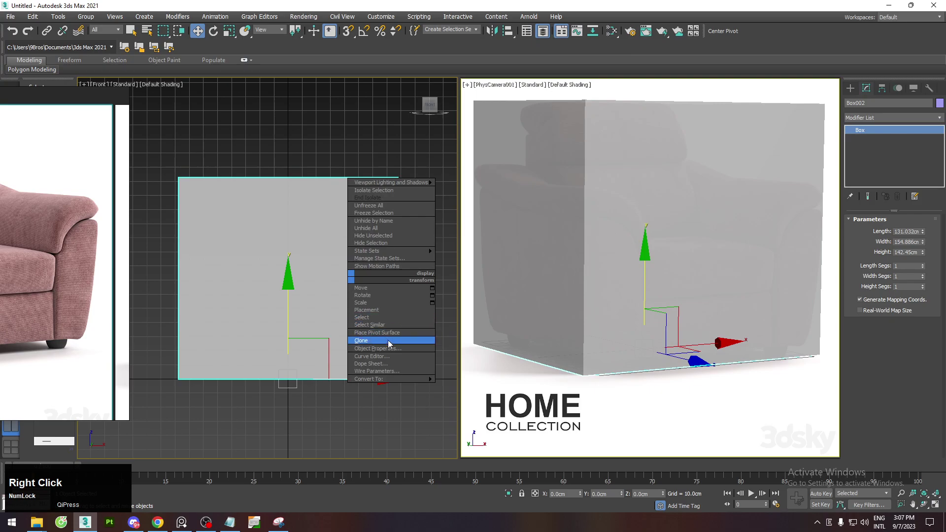
pyautogui.click(389, 353)
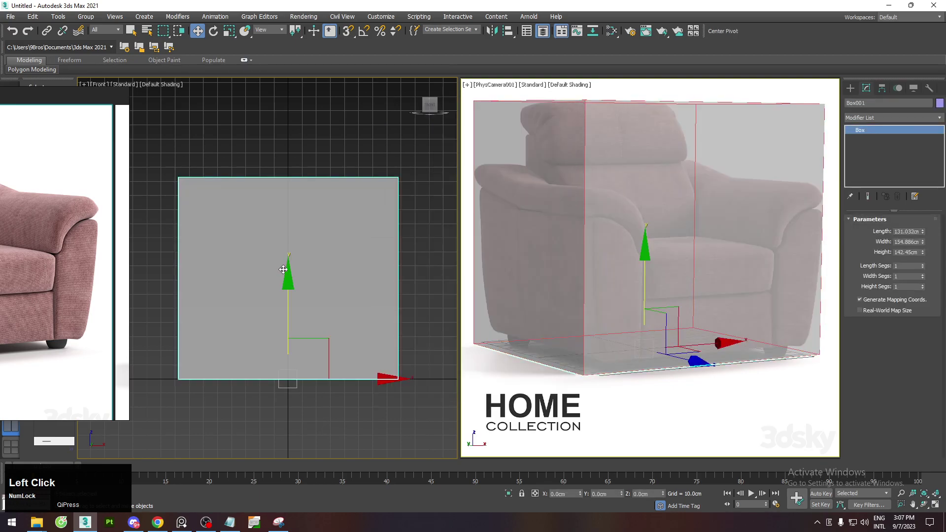
# Convert the box to an editable poly and select a bottom edge in edge mode.
pyautogui.rightClick(292, 249)
pyautogui.click(410, 361)
pyautogui.press('ctrl+z')
pyautogui.rightClick(327, 274)
pyautogui.click(442, 379)
pyautogui.middleClick(283, 280)
pyautogui.press('alt+1')
pyautogui.rightClick(356, 310)
pyautogui.press('2')
pyautogui.click(328, 407)
pyautogui.press('ctrl+shift+e')
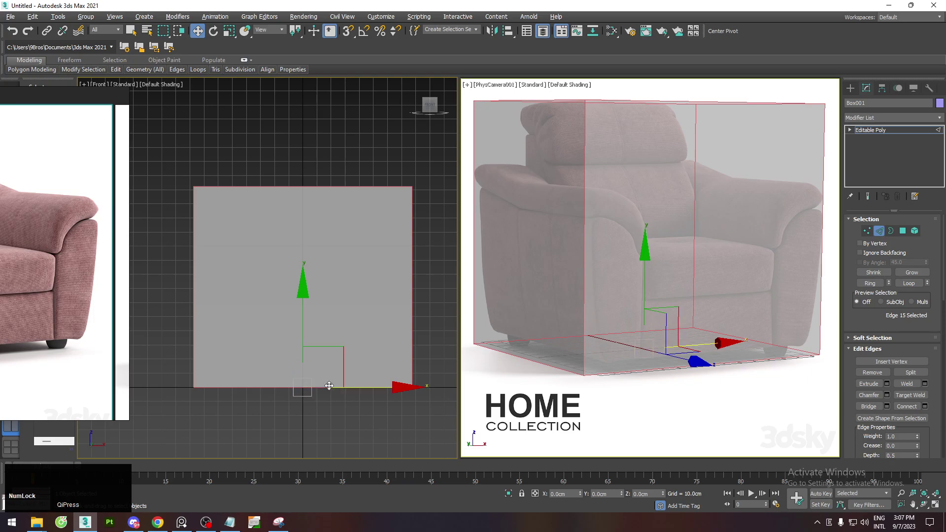
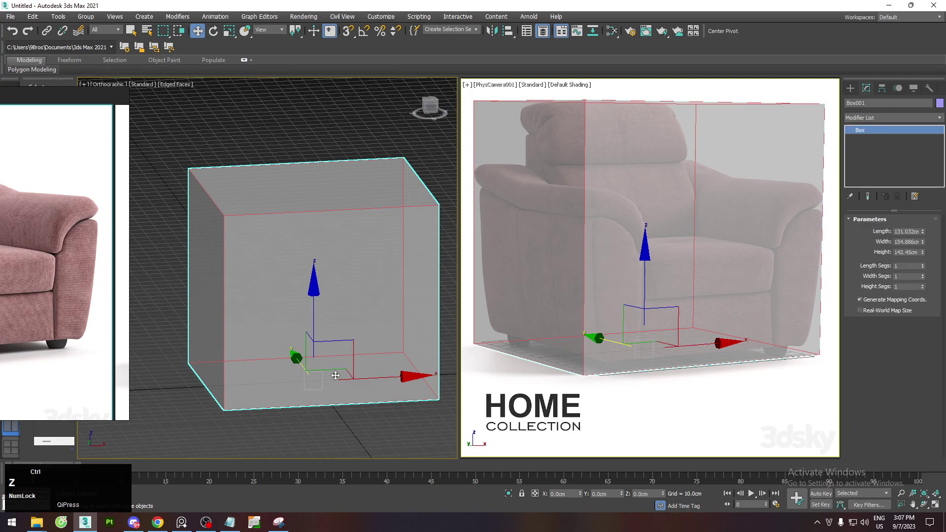
# Connect edges into loops and delete one half of the box's vertices.
pyautogui.press('2')
pyautogui.rightClick(344, 372)
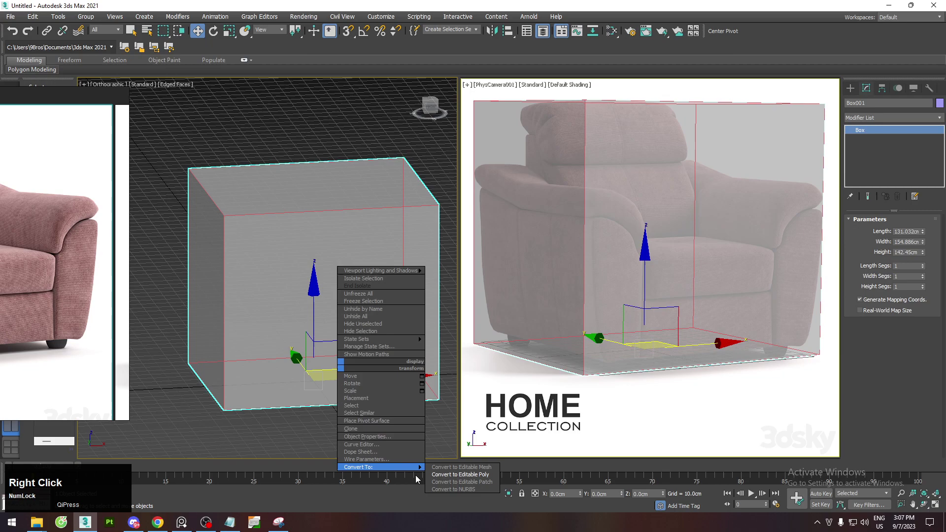
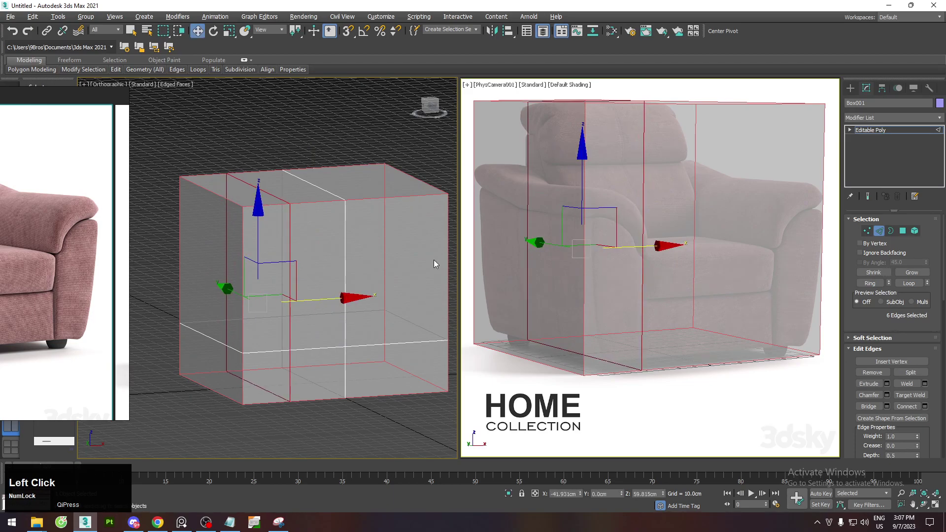
pyautogui.press('1')
pyautogui.click(385, 147)
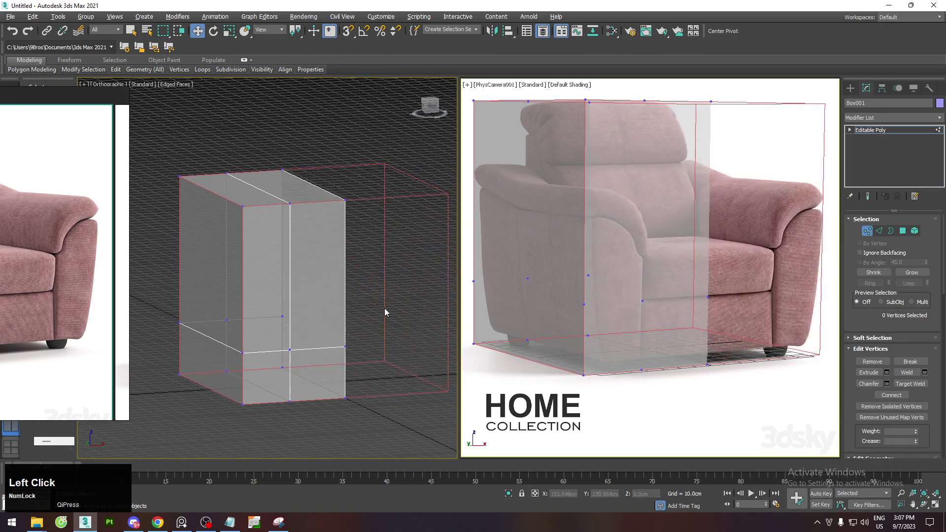
pyautogui.press('1')
# Add a Symmetry modifier mirroring across X with Flip on, then return to the base poly.
pyautogui.click(895, 117)
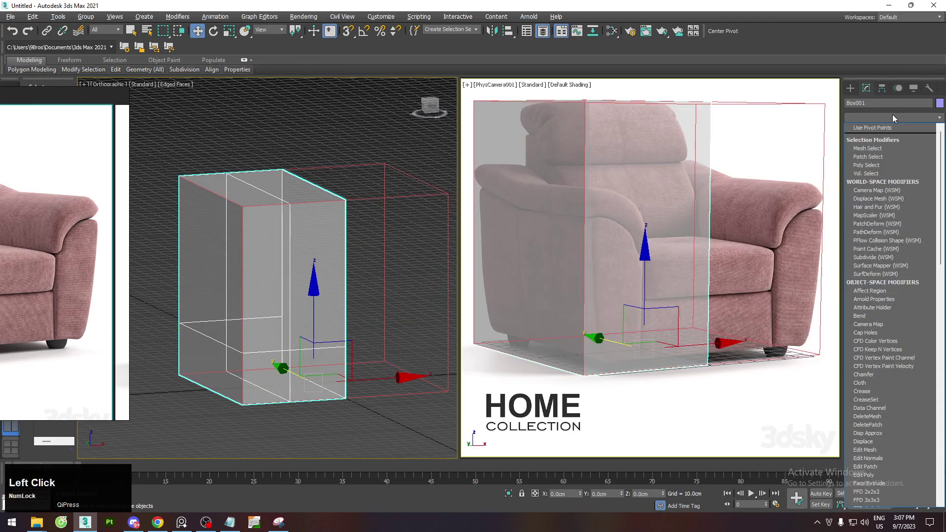
pyautogui.write('sy')
pyautogui.press('Return')
pyautogui.click(884, 248)
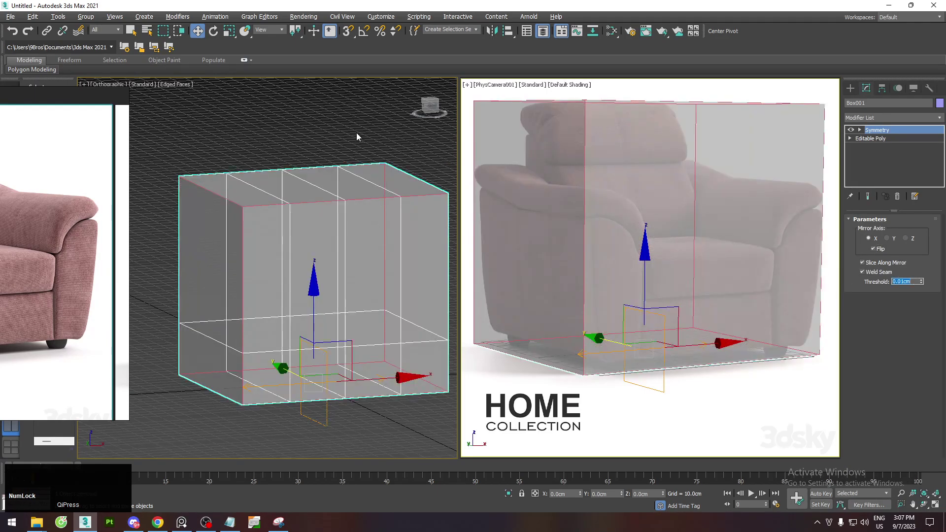
pyautogui.click(873, 142)
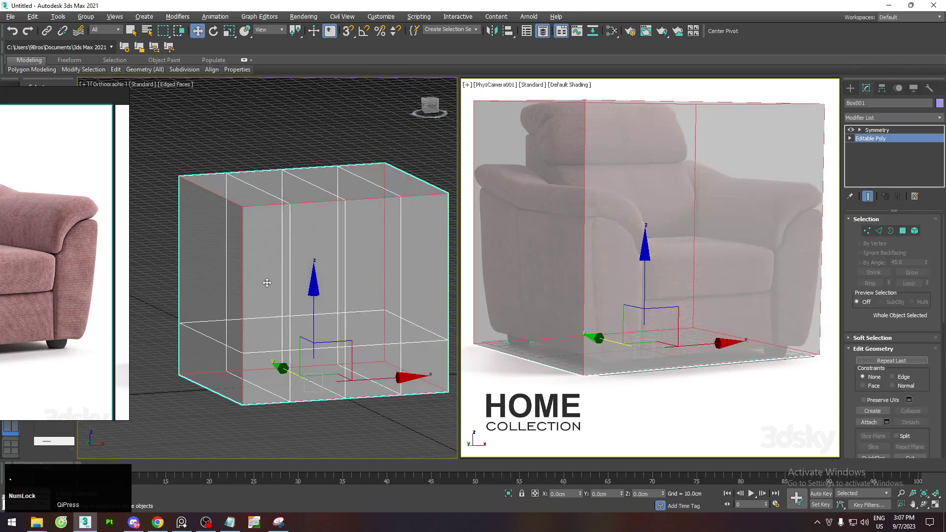
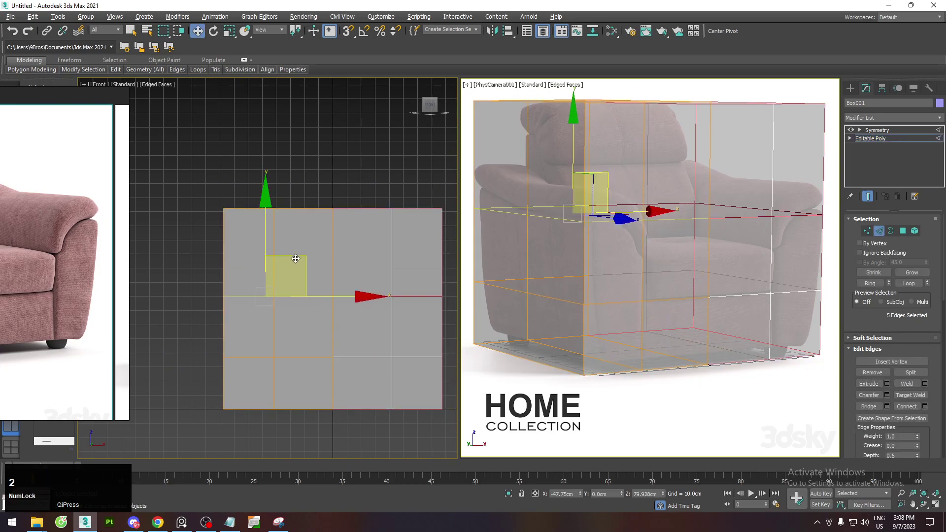
# Move edge loops to the chair's arm and seat heights and expand the modelling ribbon.
pyautogui.press('alt+`')
pyautogui.click(269, 221)
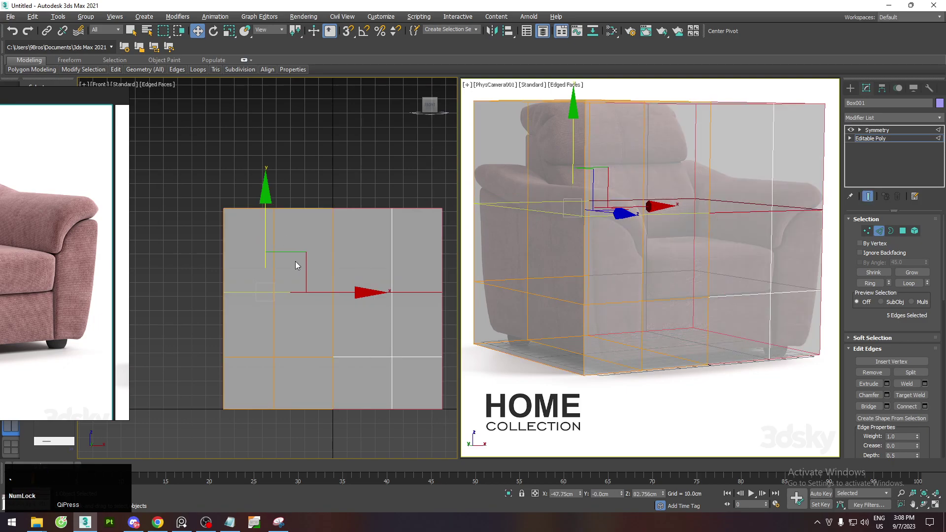
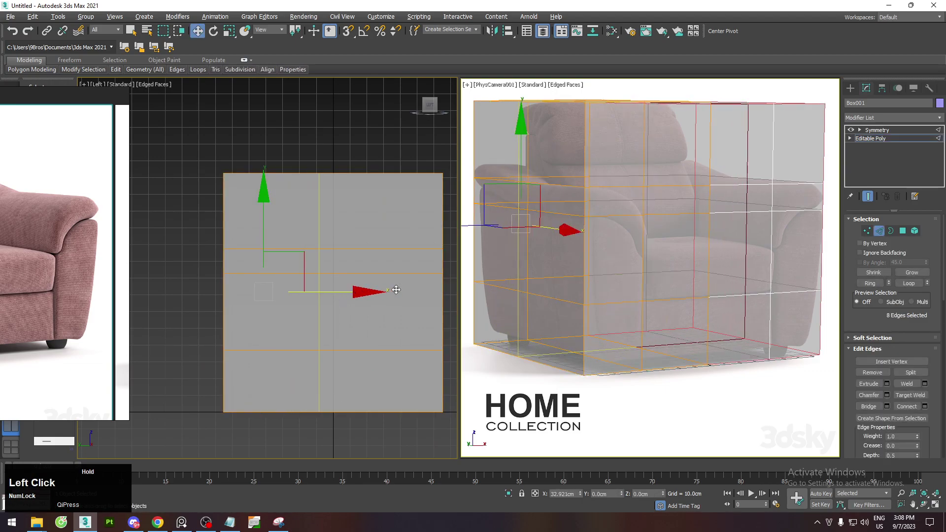
pyautogui.press('alt+x')
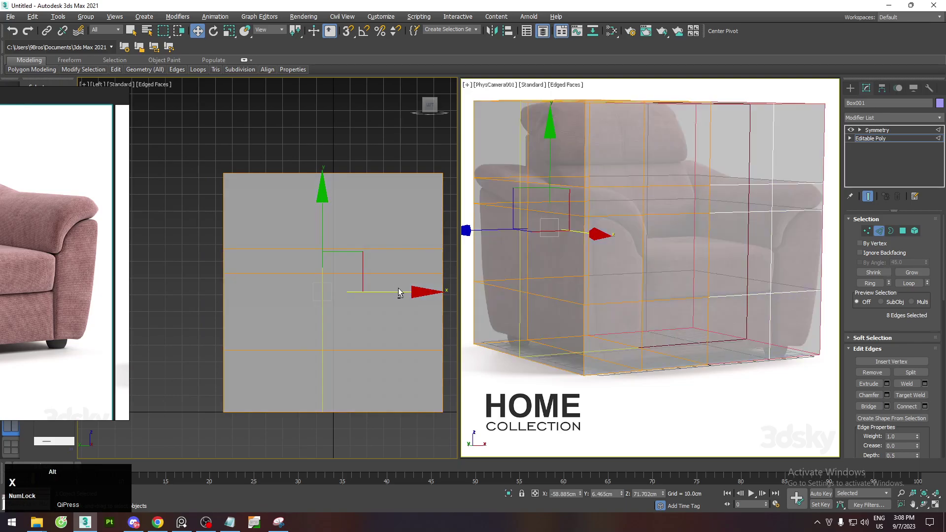
pyautogui.click(406, 291)
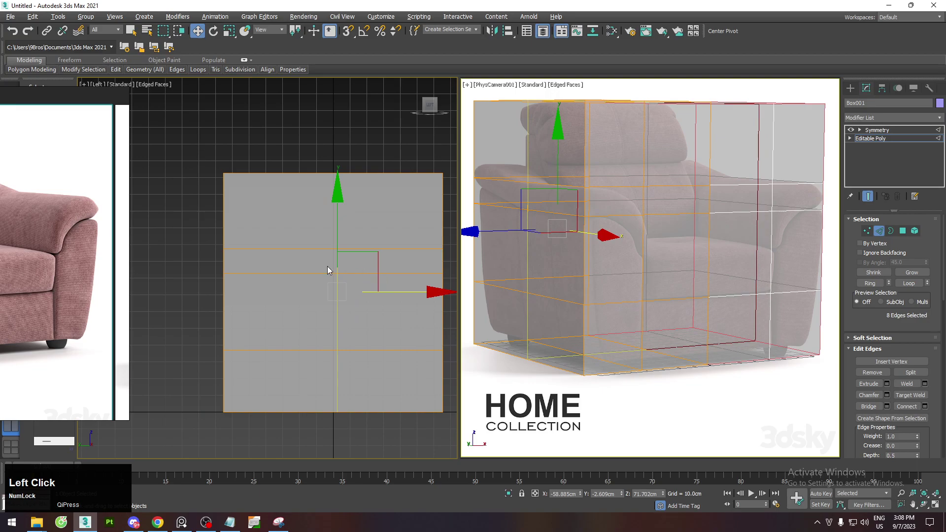
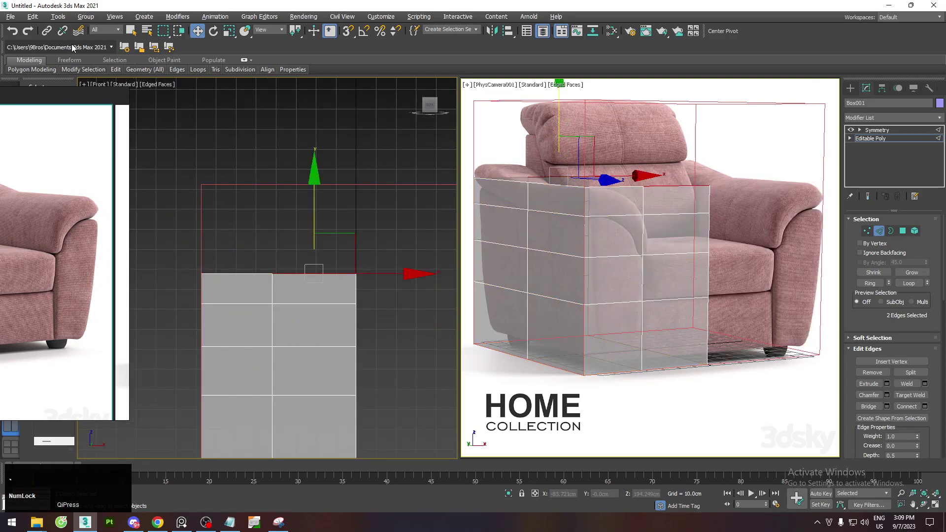
pyautogui.click(245, 61)
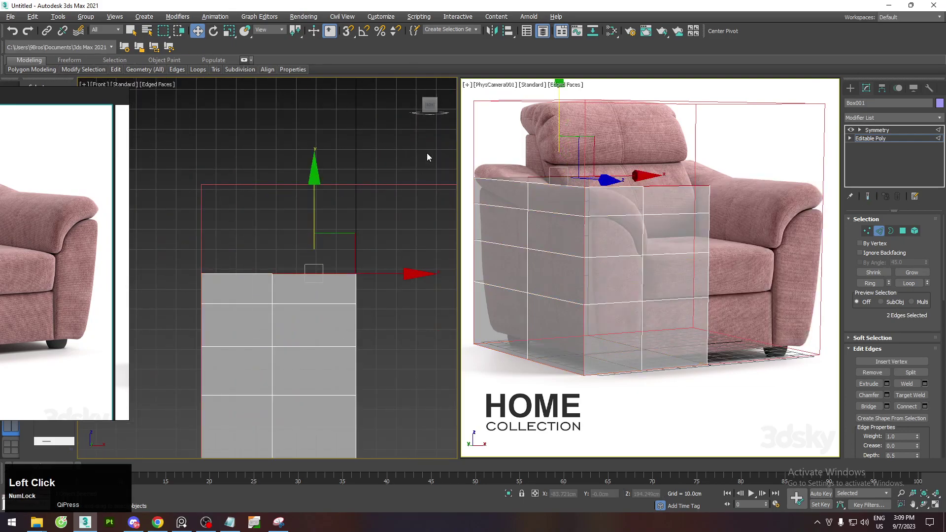
pyautogui.click(555, 74)
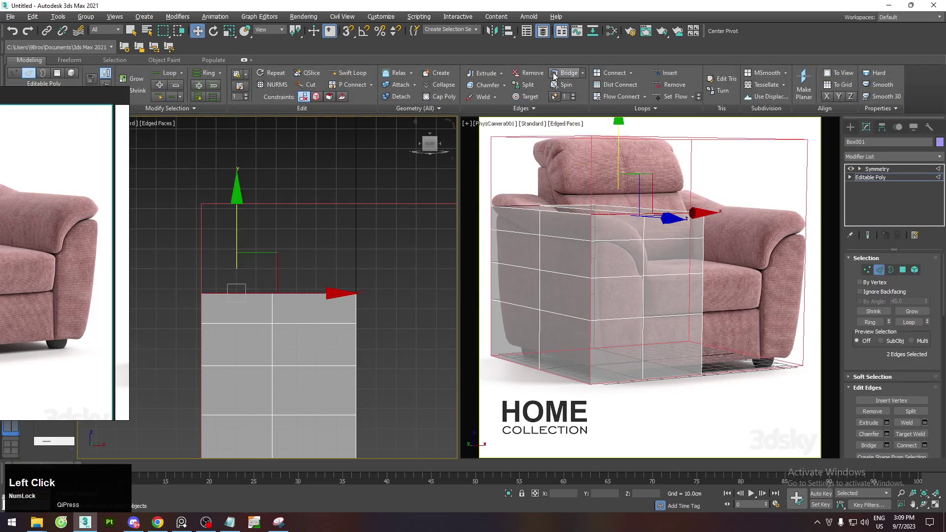
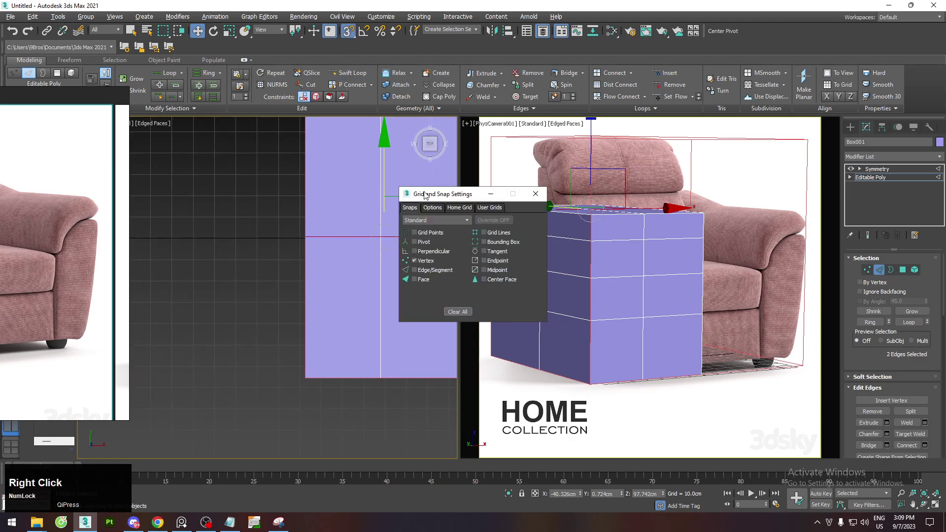
# Weld the two stray vertices of Box001 together in wireframe vertex mode.
pyautogui.click(536, 196)
pyautogui.press('F3')
pyautogui.middleClick(376, 244)
pyautogui.middleClick(286, 256)
pyautogui.scroll(3)
pyautogui.press('1')
pyautogui.click(253, 267)
pyautogui.rightClick(257, 278)
pyautogui.click(168, 333)
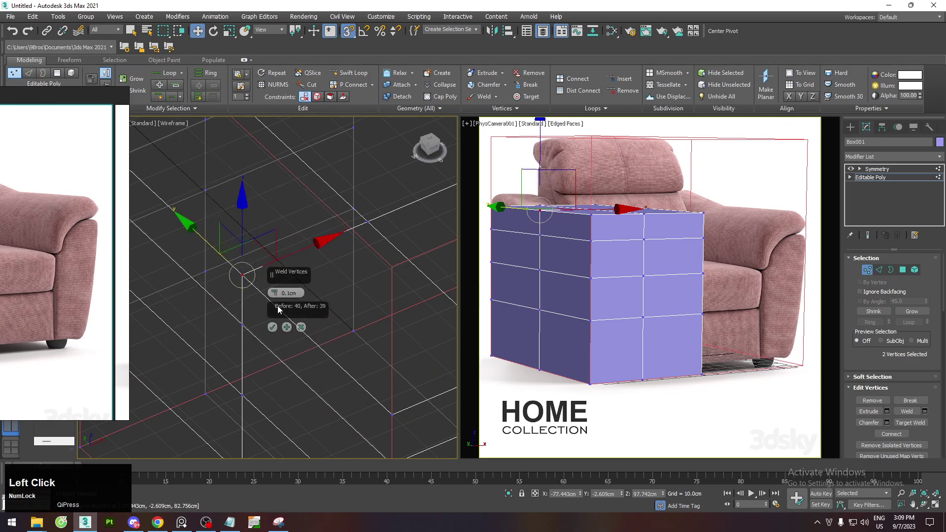
pyautogui.press('Left')
pyautogui.click(276, 328)
# Return to object level and review the stepped seat cutout in shaded view.
pyautogui.press('1')
pyautogui.scroll(-3)
pyautogui.press('F3')
pyautogui.middleClick(340, 328)
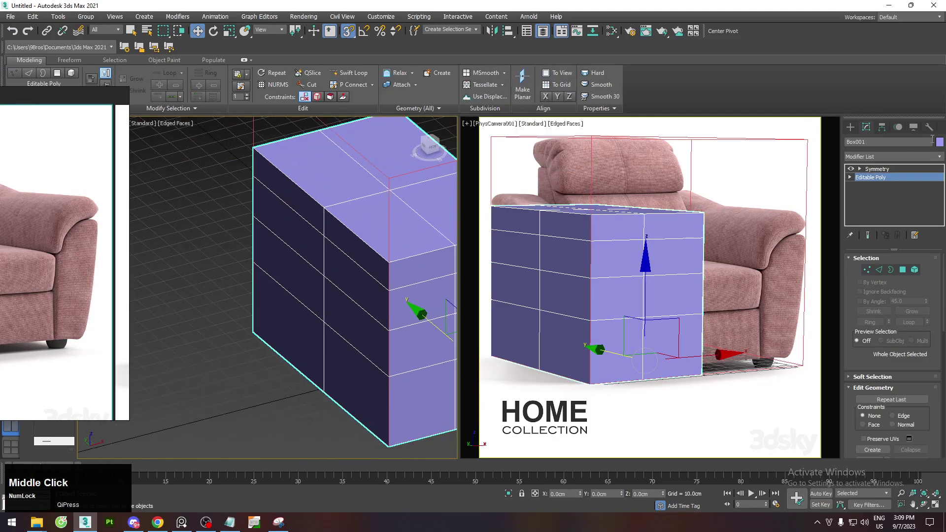
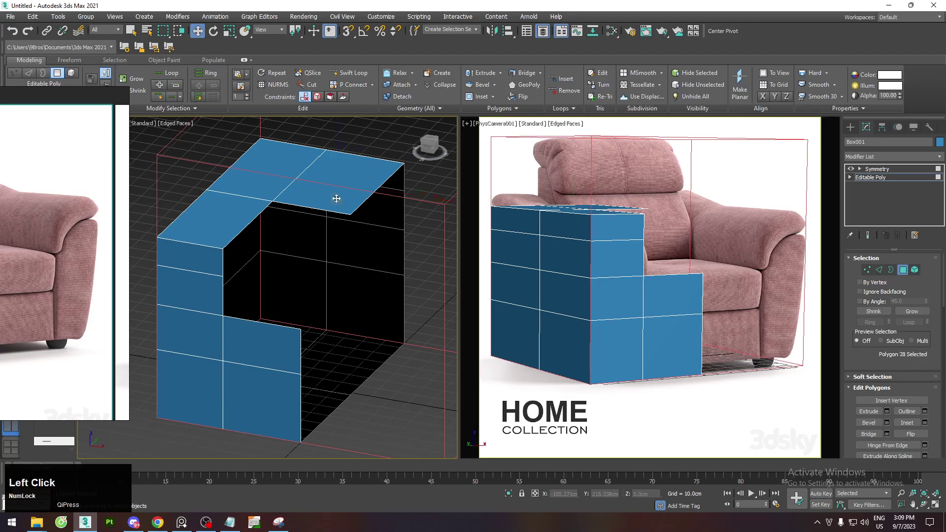
pyautogui.middleClick(345, 194)
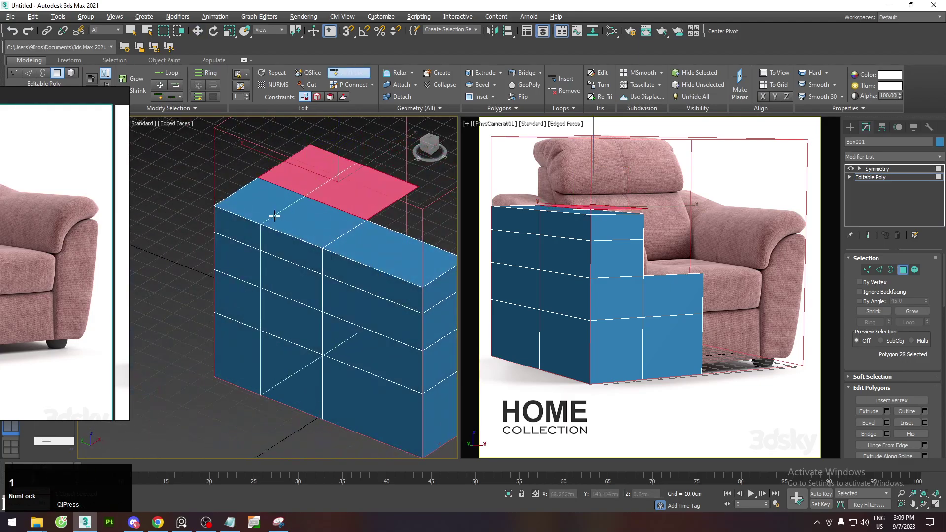
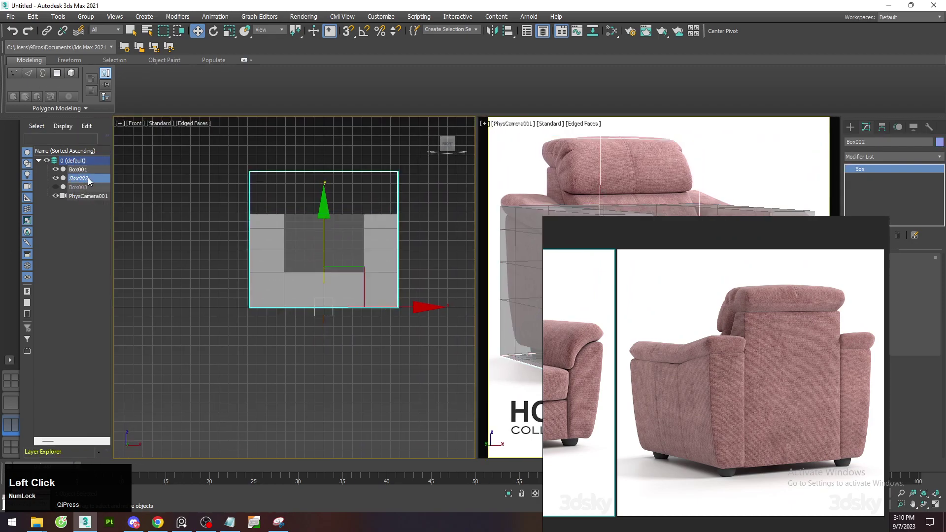
# Select Box003 and toggle the maximized, see-through viewport display around it.
pyautogui.press('ctrl+z')
pyautogui.click(81, 190)
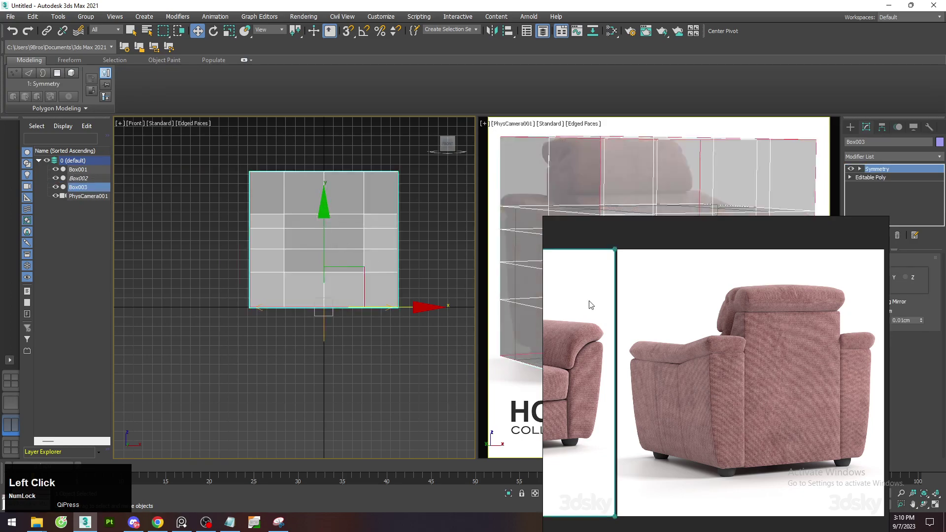
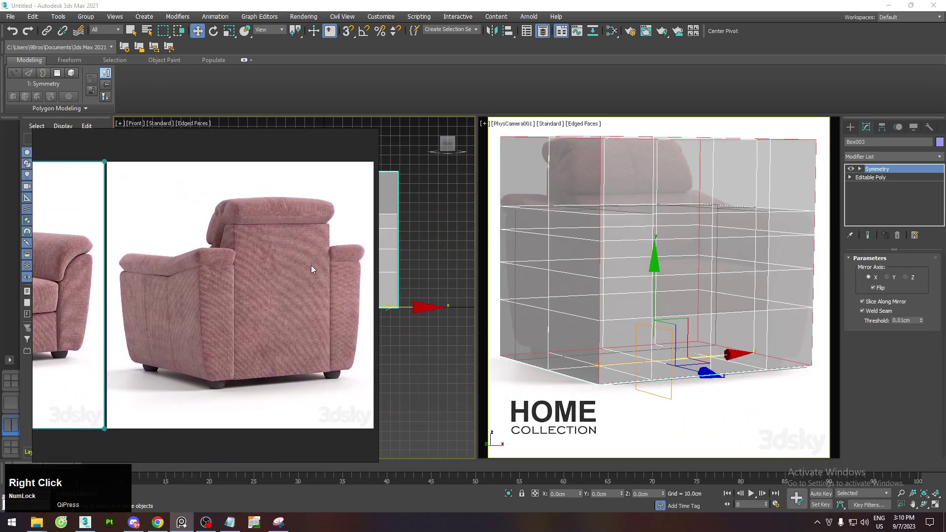
pyautogui.scroll(-3)
pyautogui.middleClick(185, 260)
pyautogui.scroll(3)
pyautogui.middleClick(281, 267)
pyautogui.rightClick(364, 279)
pyautogui.middleClick(415, 278)
pyautogui.press('alt+w')
pyautogui.middleClick(479, 278)
pyautogui.scroll(-3)
pyautogui.click(650, 332)
pyautogui.press('ctrl+z')
pyautogui.middleClick(502, 267)
pyautogui.press('alt+x')
pyautogui.middleClick(534, 257)
# Recolour Box003 from purple to blue using the object colour palette.
pyautogui.click(942, 144)
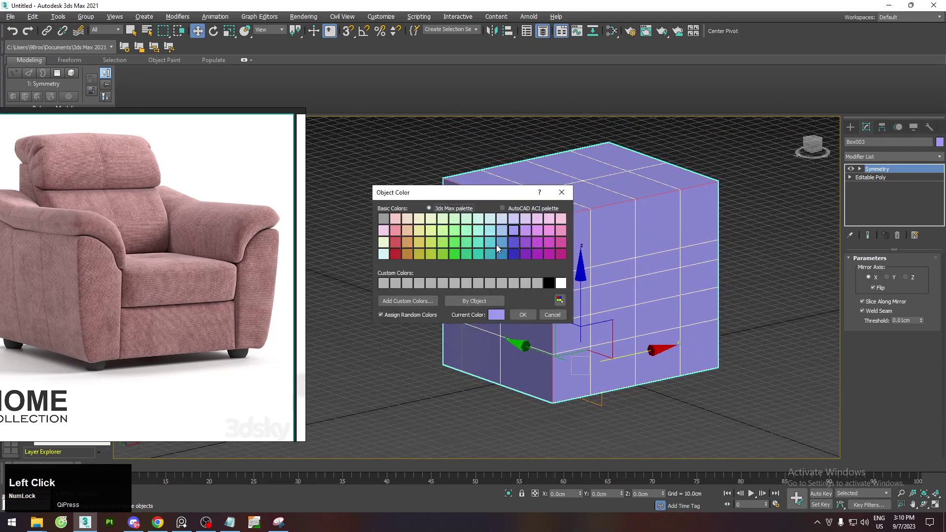
pyautogui.scroll(-3)
pyautogui.middleClick(530, 264)
pyautogui.scroll(3)
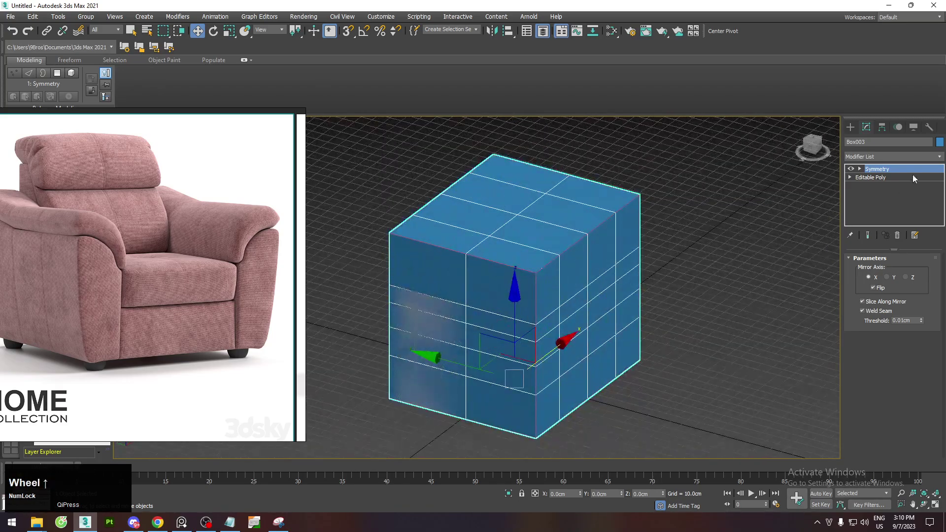
pyautogui.click(917, 178)
pyautogui.middleClick(504, 286)
pyautogui.scroll(3)
pyautogui.middleClick(529, 313)
pyautogui.middleClick(591, 303)
pyautogui.scroll(-3)
# Enter Editable Poly edge mode on Box003.
pyautogui.press('1')
pyautogui.click(641, 403)
pyautogui.press('2')
pyautogui.click(533, 367)
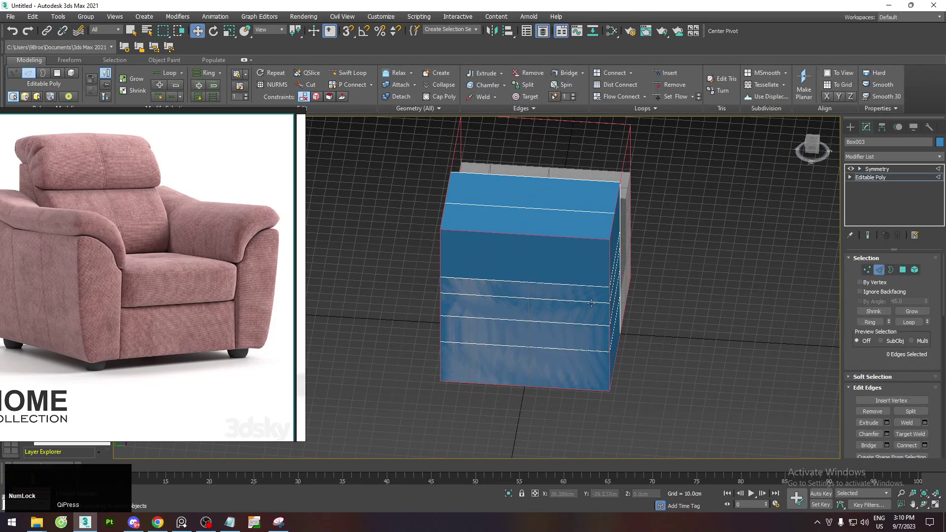
# Select and delete the outer vertex column of Box003.
pyautogui.press('1')
pyautogui.click(584, 168)
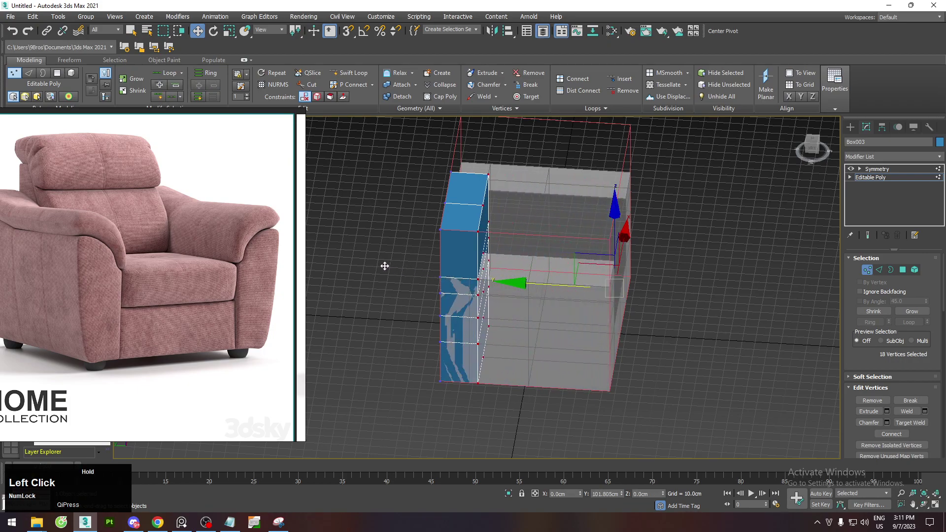
pyautogui.scroll(-3)
pyautogui.scroll(3)
pyautogui.middleClick(190, 276)
pyautogui.scroll(3)
pyautogui.middleClick(435, 263)
pyautogui.middleClick(483, 257)
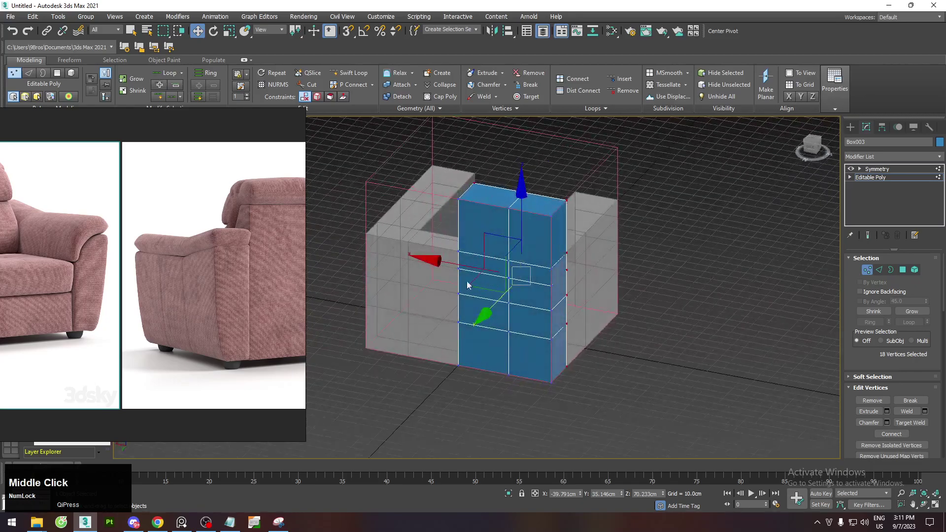
pyautogui.press('2')
pyautogui.click(511, 226)
# Select the inner vertex column and move it inward to narrow the upright block.
pyautogui.press('1')
pyautogui.click(539, 198)
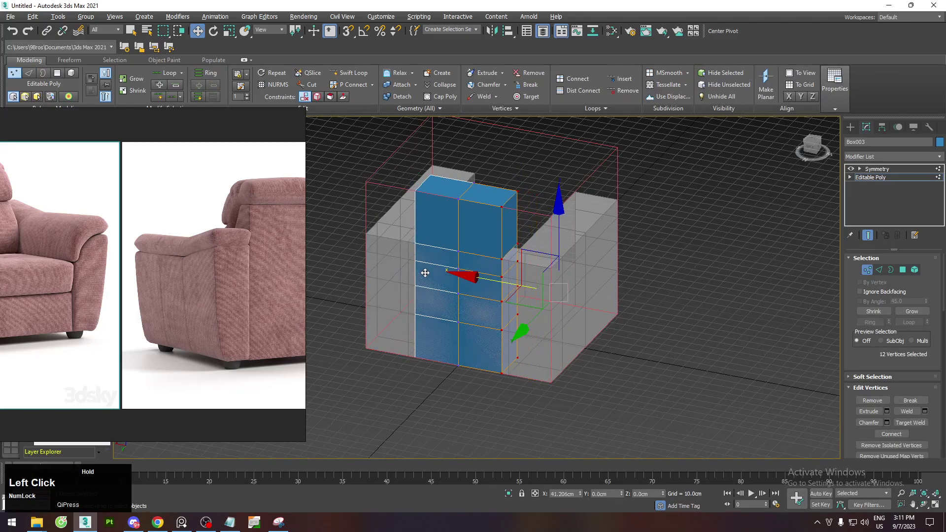
pyautogui.middleClick(204, 281)
pyautogui.middleClick(462, 272)
pyautogui.scroll(3)
pyautogui.middleClick(522, 323)
pyautogui.scroll(-3)
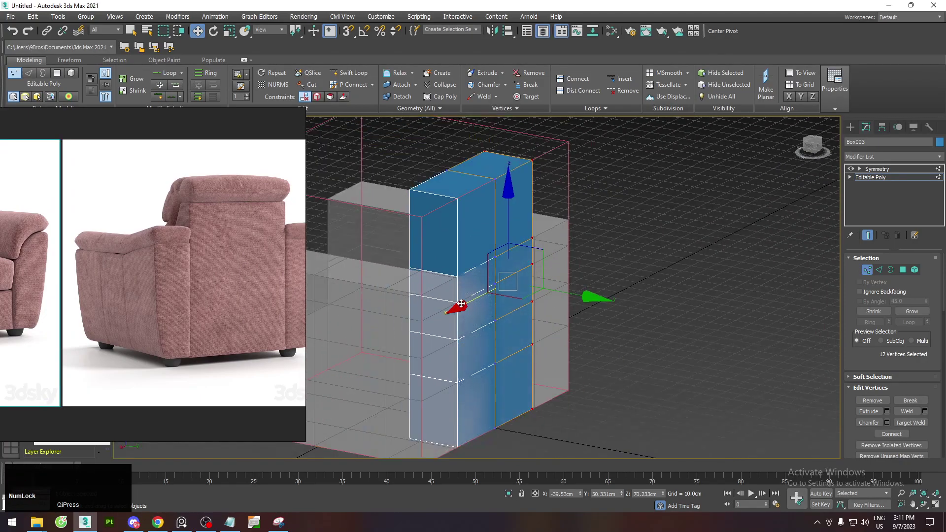
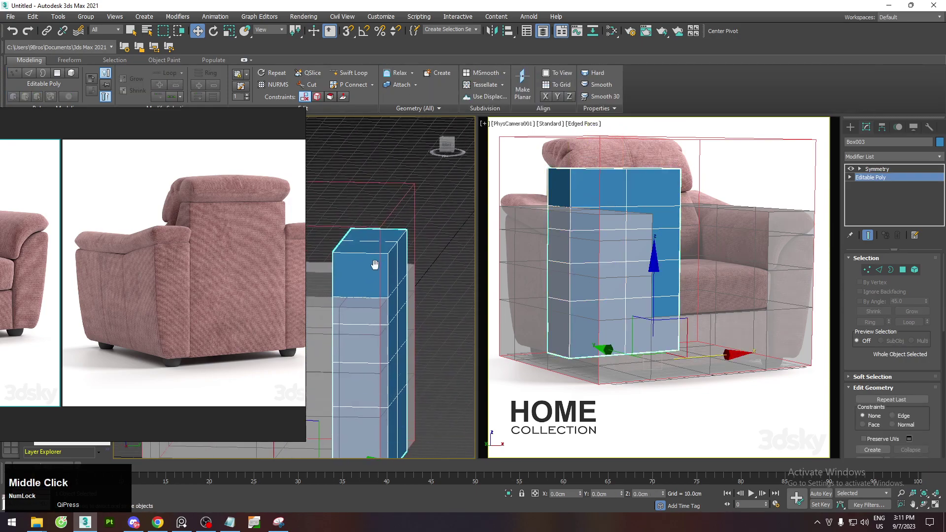
# Move Box003's top edge backward and make the block see-through with Alt+X.
pyautogui.middleClick(377, 262)
pyautogui.scroll(-3)
pyautogui.press('2')
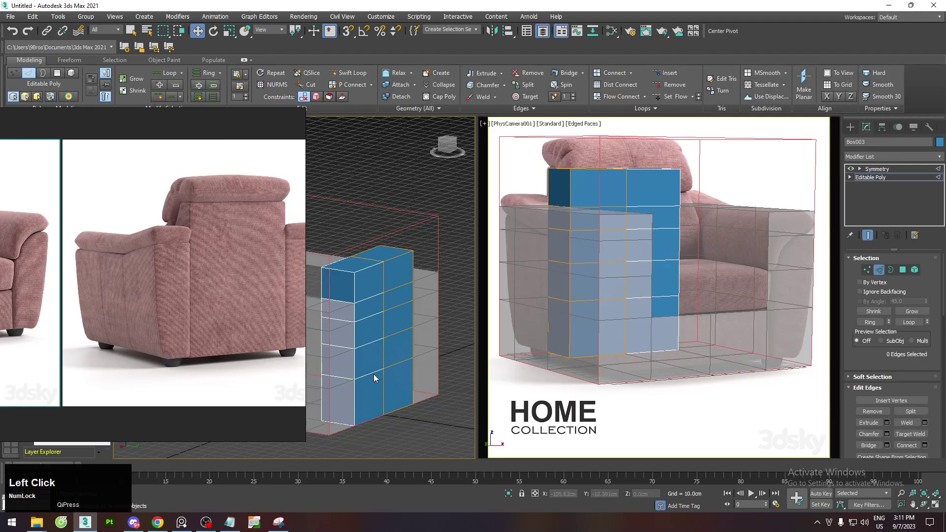
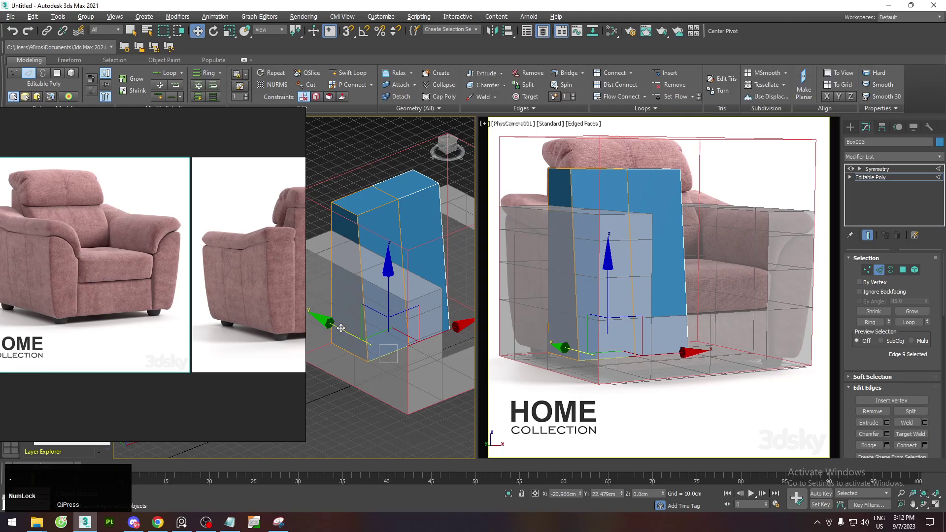
pyautogui.click(340, 322)
pyautogui.press('alt+x')
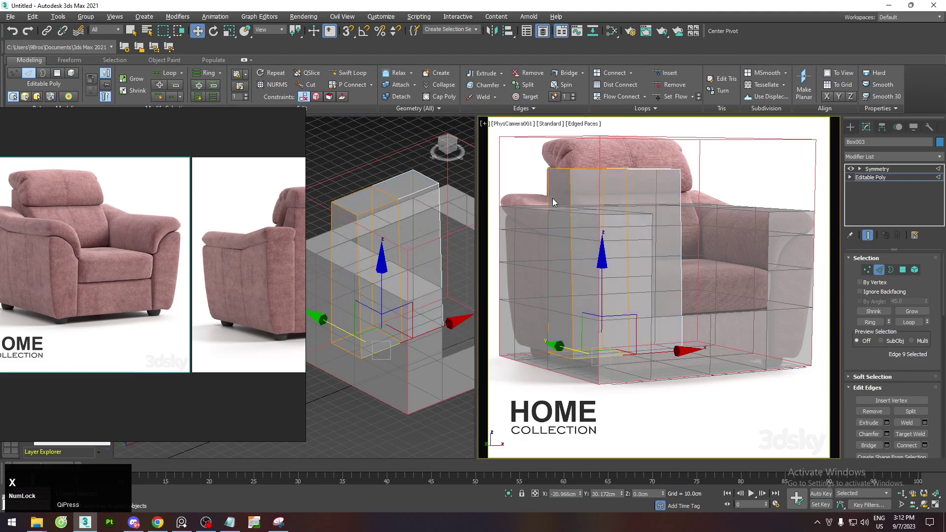
# Enable 2D Pan Zoom Mode in the camera viewport to align with the photo.
pyautogui.click(487, 126)
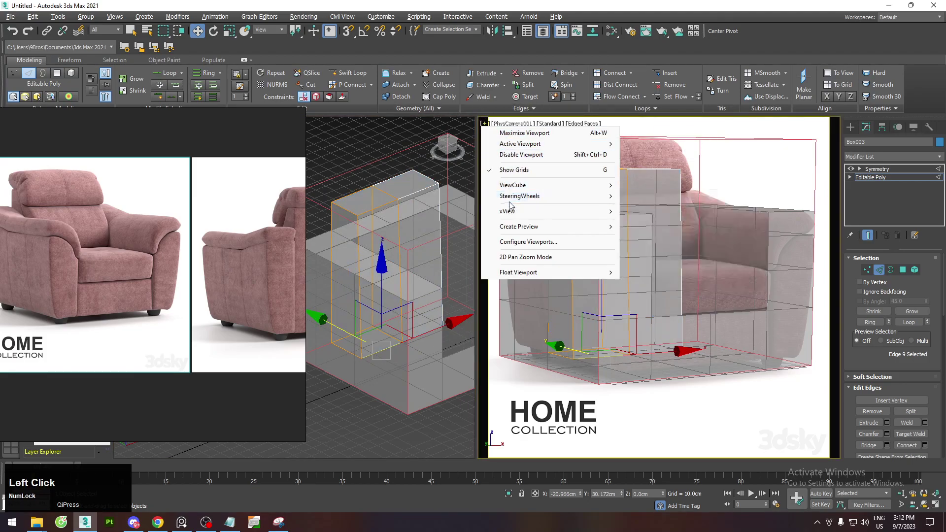
pyautogui.scroll(3)
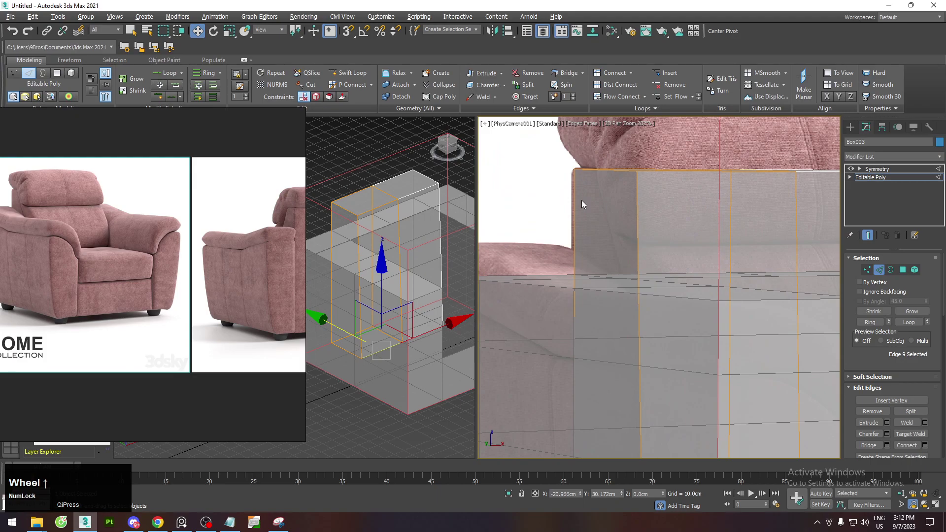
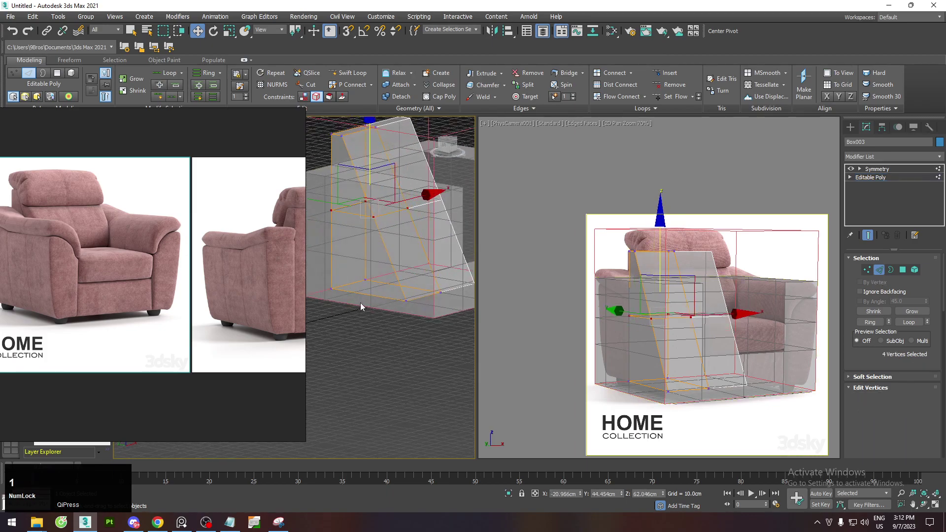
# Return to vertex editing on the backrest and select its lower vertices for tapering.
pyautogui.click(330, 326)
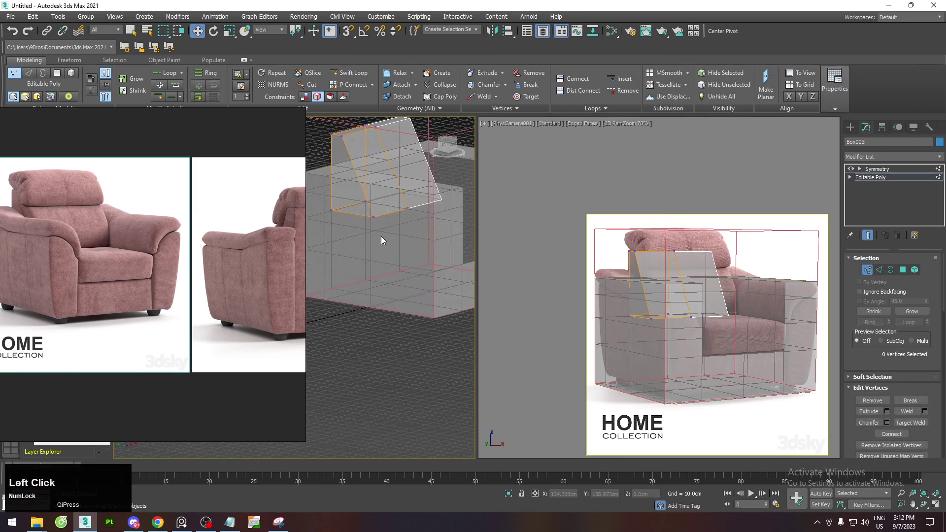
pyautogui.press('ctrl+z')
pyautogui.middleClick(418, 275)
pyautogui.click(372, 304)
pyautogui.middleClick(398, 266)
pyautogui.click(306, 100)
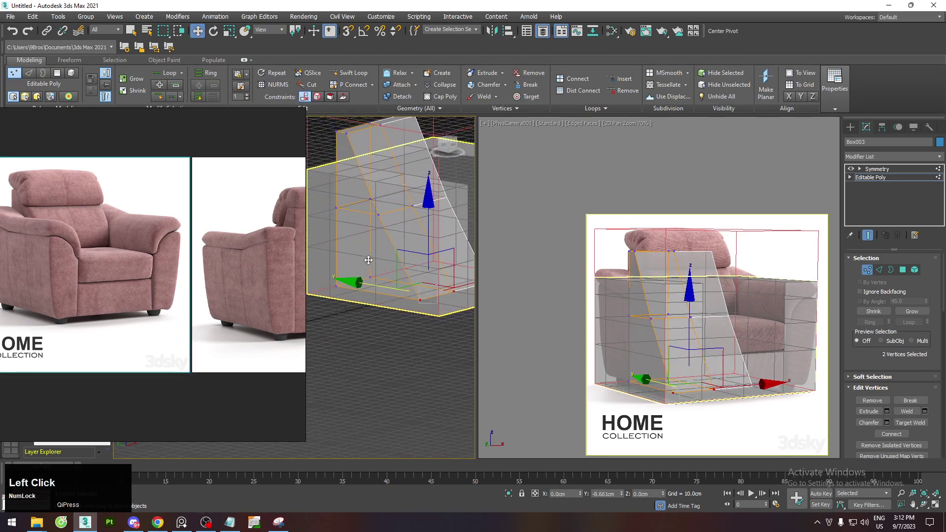
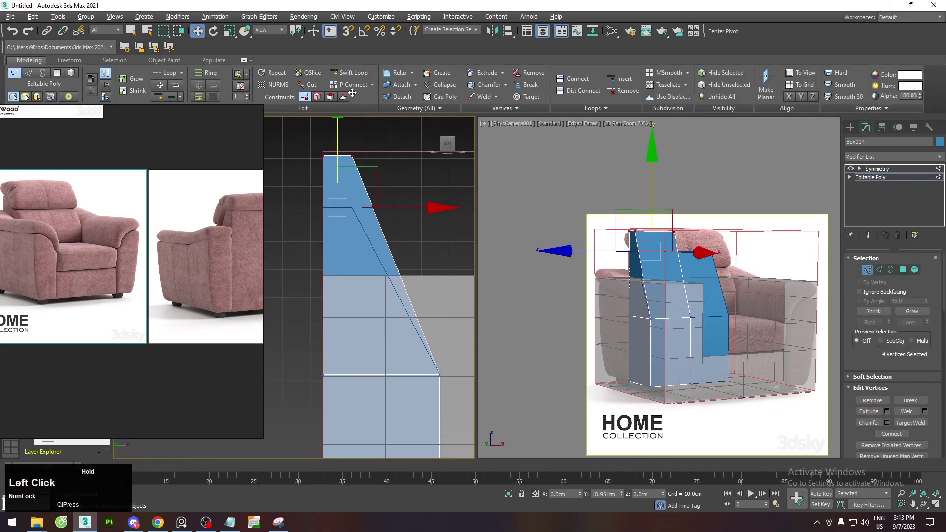
# Zoom the side view while thinning the Box004 slab.
pyautogui.scroll(-3)
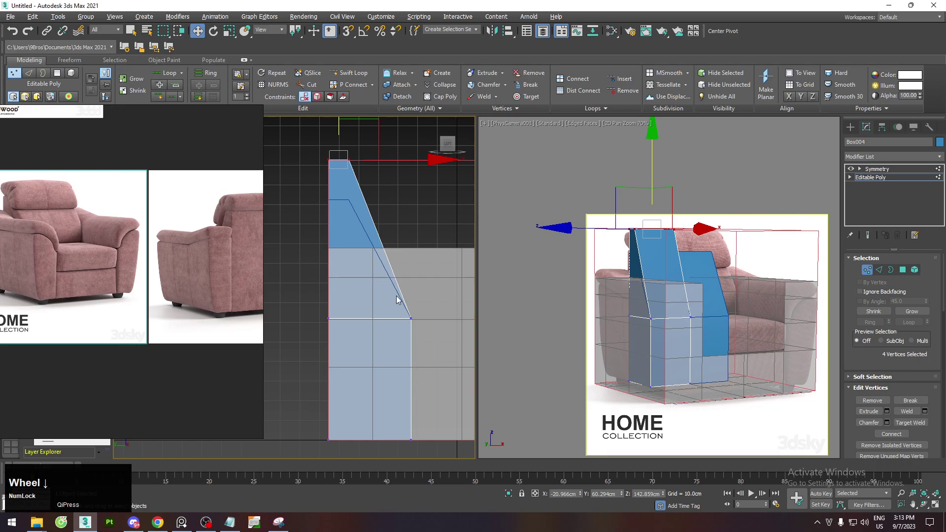
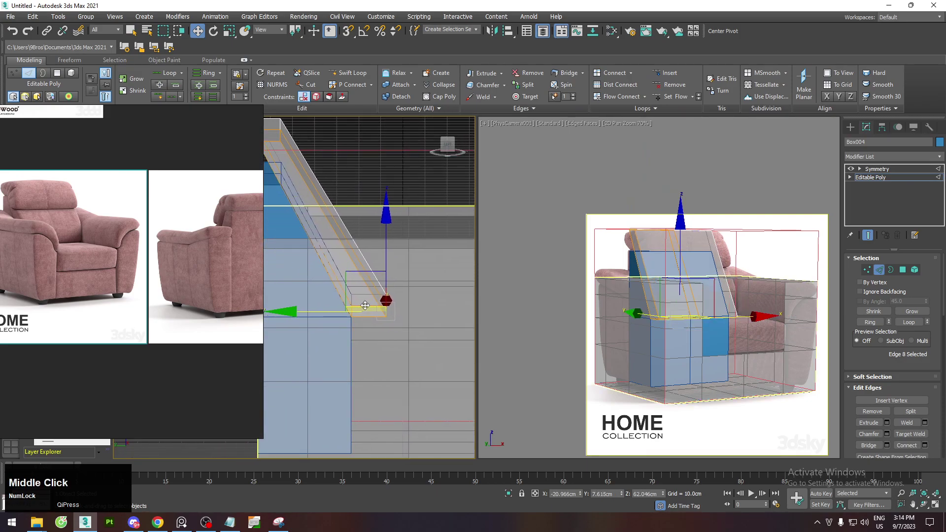
# Select the upright base block Box003 in the side viewport.
pyautogui.click(317, 309)
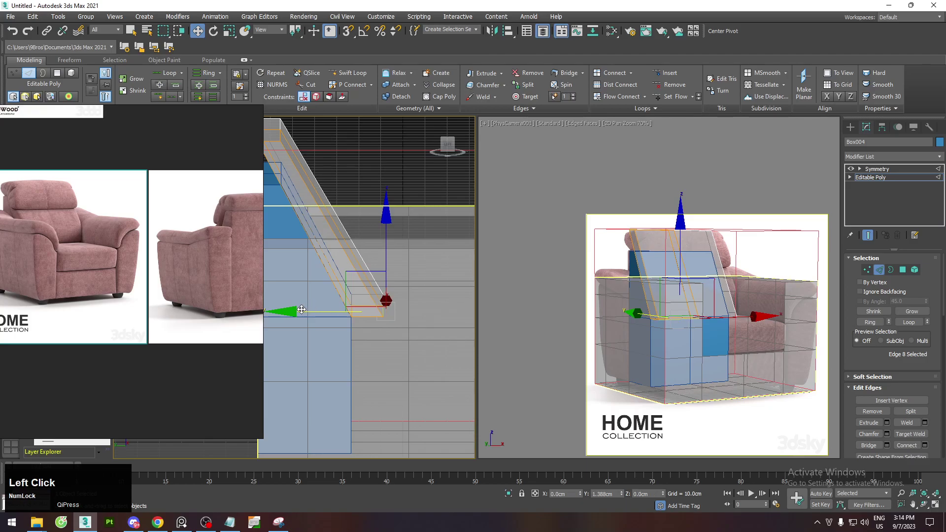
pyautogui.scroll(3)
pyautogui.middleClick(682, 309)
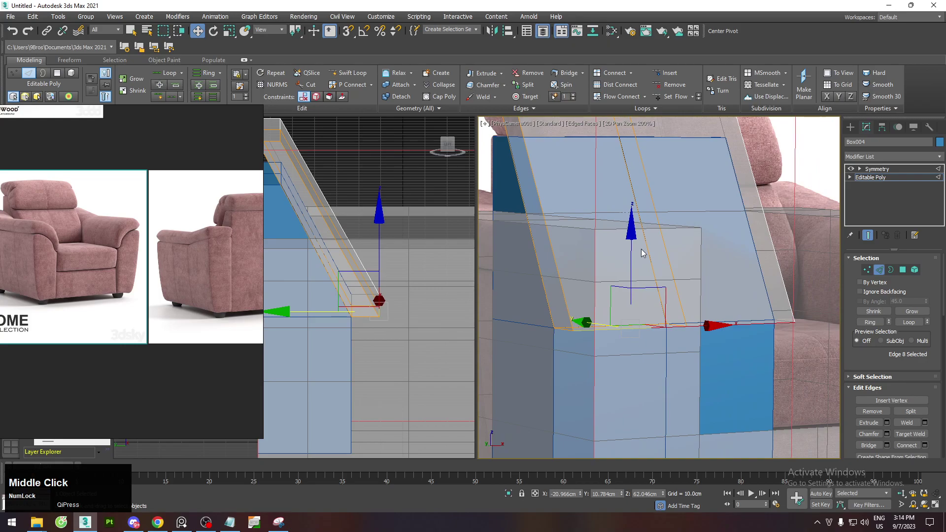
pyautogui.scroll(-3)
pyautogui.middleClick(358, 284)
pyautogui.scroll(3)
pyautogui.click(334, 280)
# Adjust Box003's vertices with See-Through on, then exit to object level.
pyautogui.press('2')
pyautogui.click(366, 296)
pyautogui.press('1')
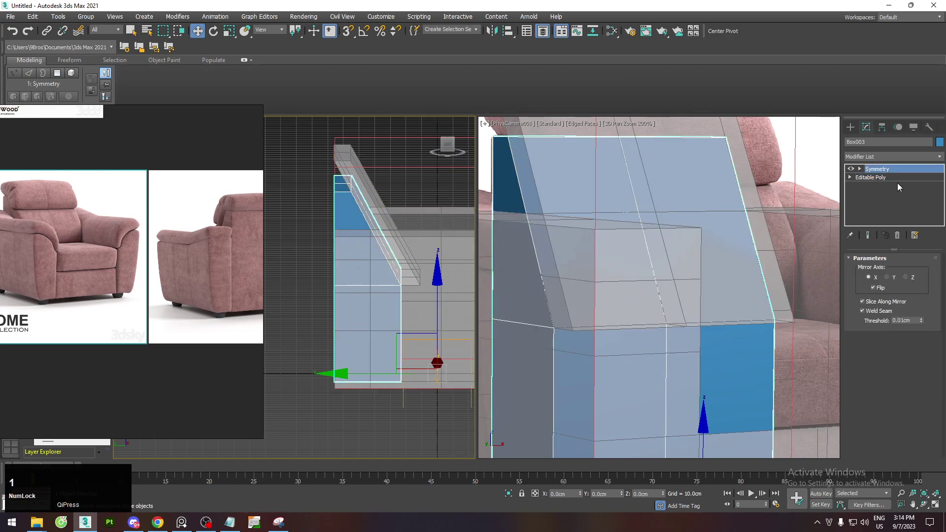
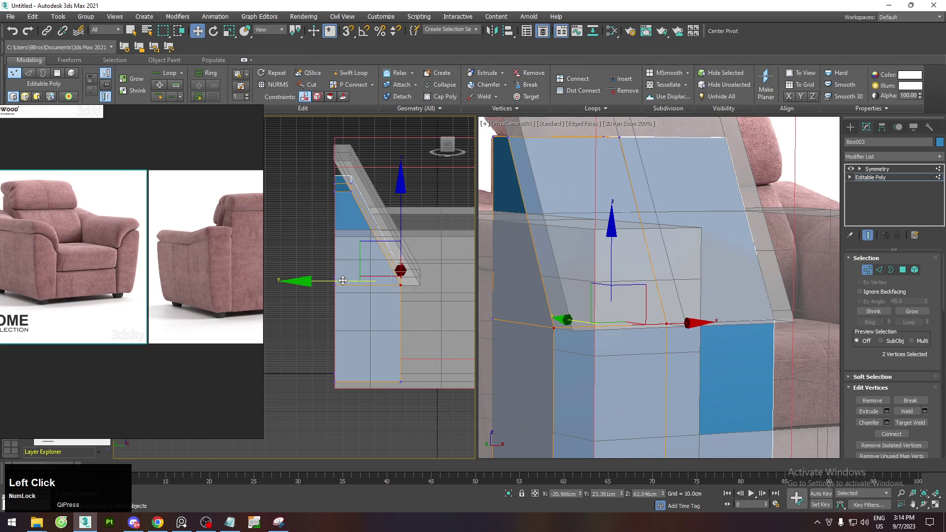
pyautogui.press('alt+x')
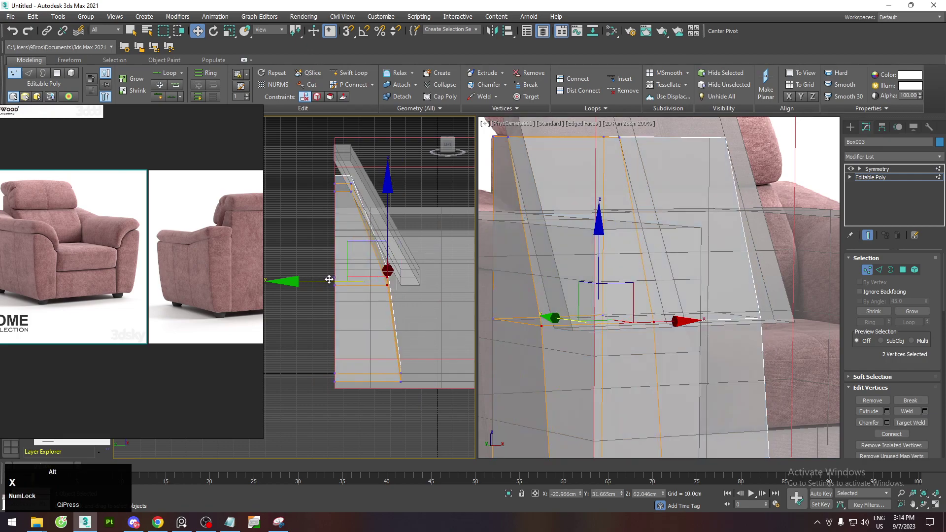
pyautogui.press('1')
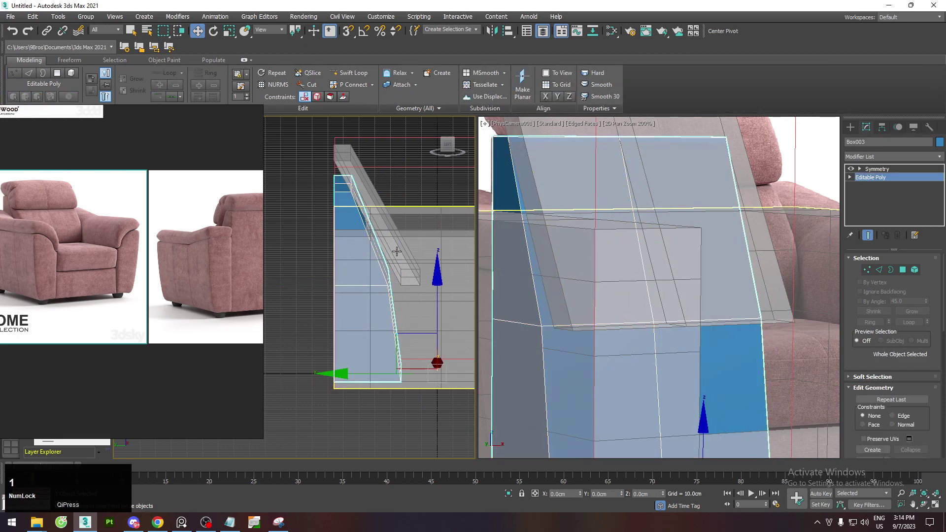
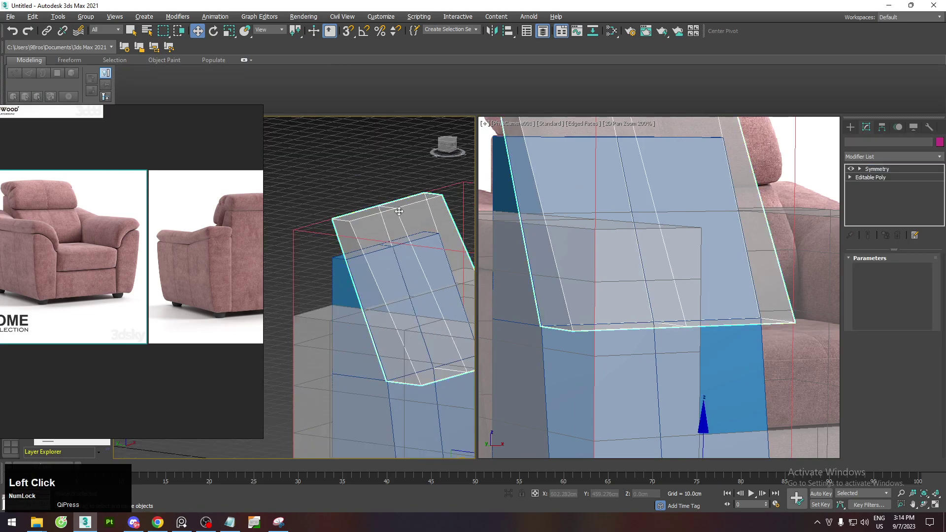
# Add a connecting edge loop across the Box004 backrest block.
pyautogui.press('alt+1')
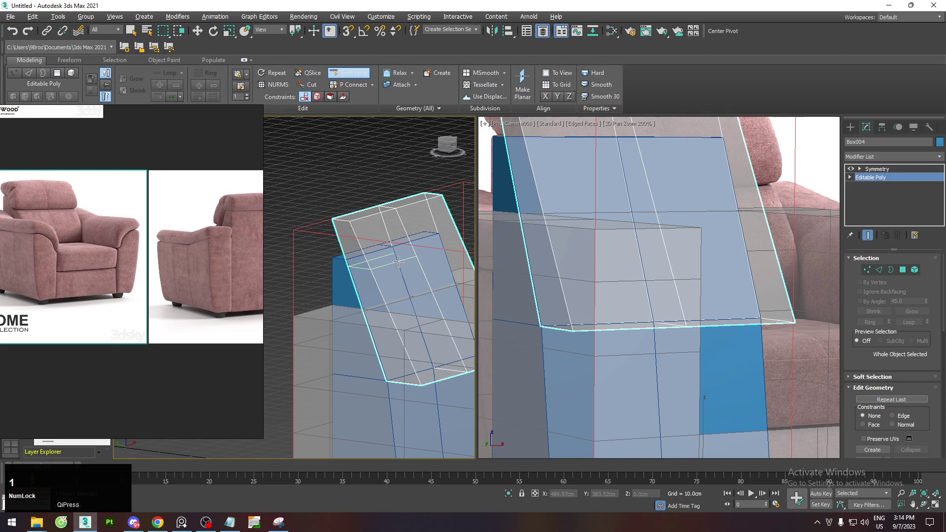
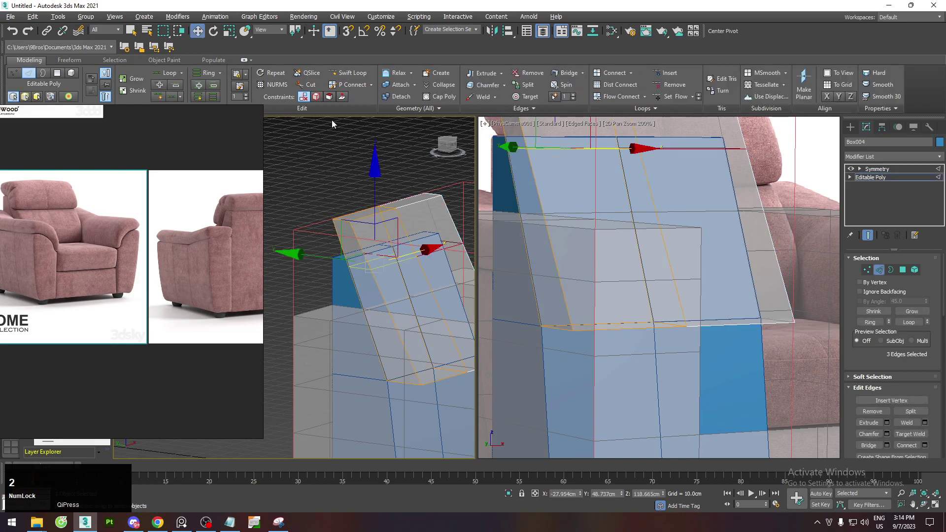
pyautogui.click(321, 100)
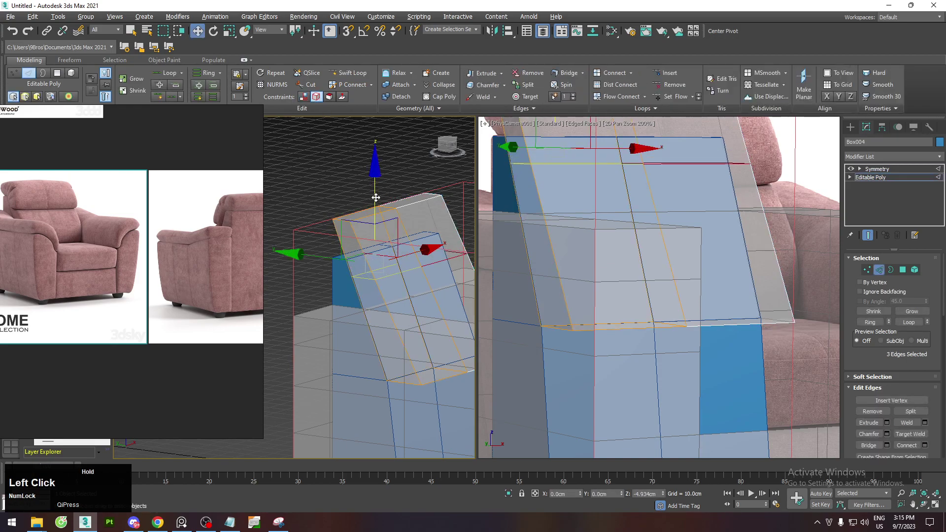
pyautogui.press('2')
pyautogui.middleClick(354, 263)
pyautogui.scroll(3)
# Select Box004's top vertices and raise them to follow the headrest in the photo.
pyautogui.press('l')
pyautogui.press('z')
pyautogui.scroll(-3)
pyautogui.middleClick(302, 252)
pyautogui.scroll(3)
pyautogui.middleClick(560, 202)
pyautogui.scroll(-3)
pyautogui.middleClick(440, 235)
pyautogui.scroll(3)
pyautogui.press('1')
pyautogui.click(371, 168)
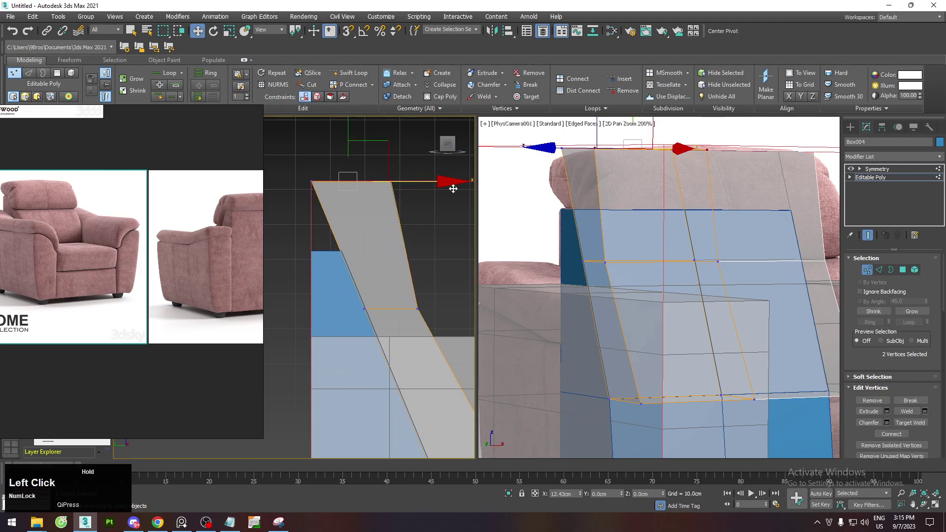
pyautogui.middleClick(404, 184)
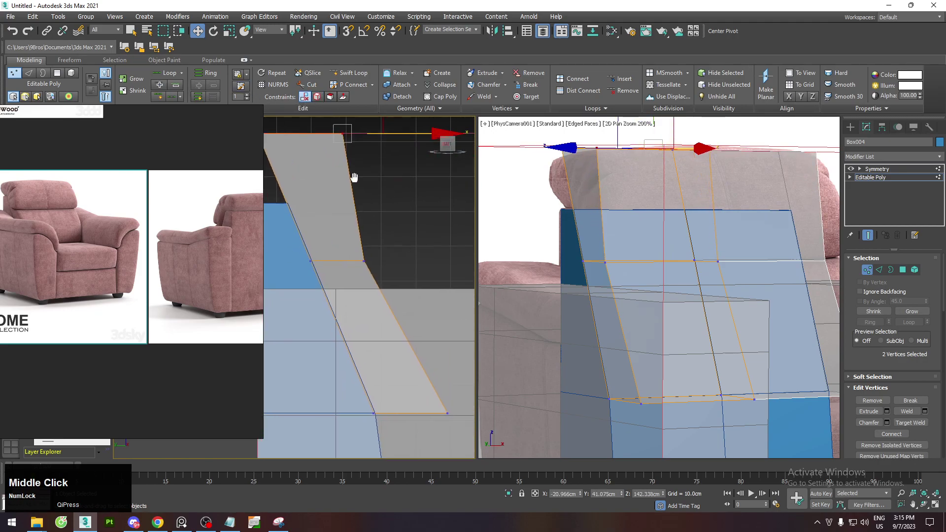
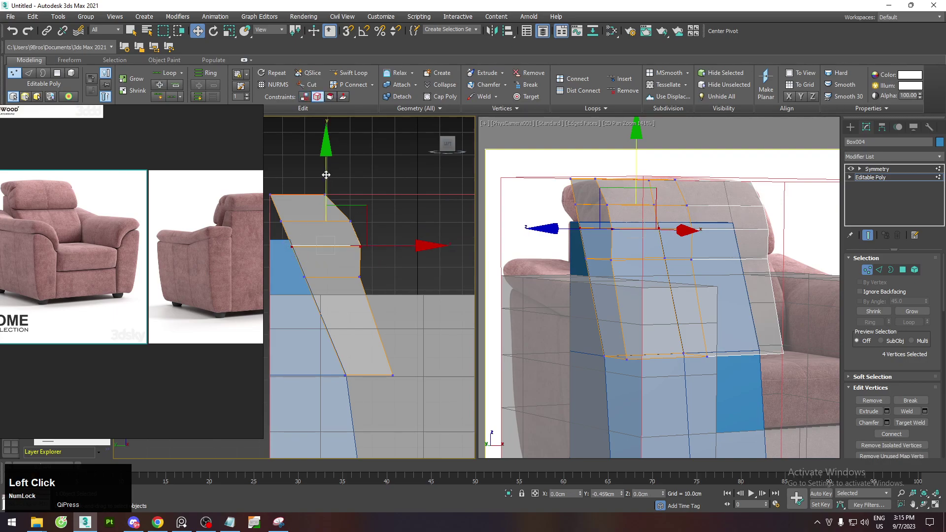
# Move pairs of top vertices forward to form the stepped headrest notch.
pyautogui.scroll(3)
pyautogui.click(377, 271)
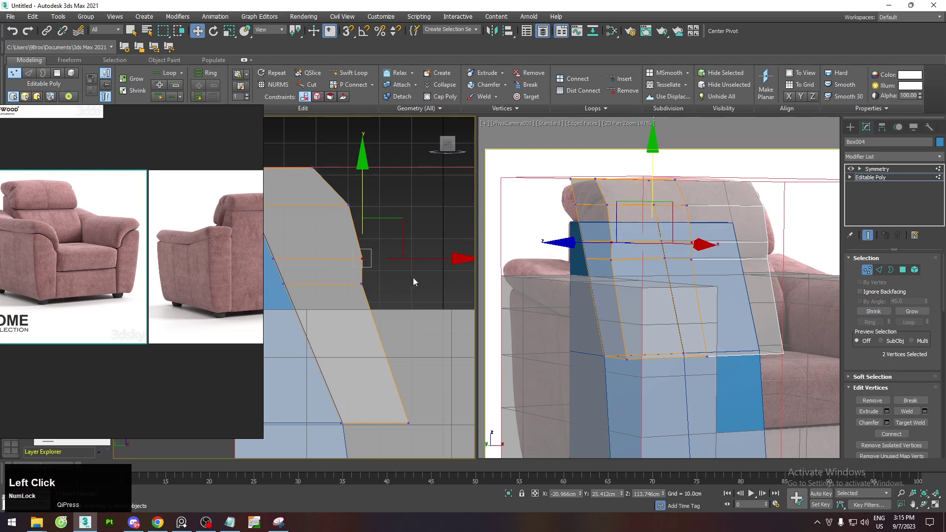
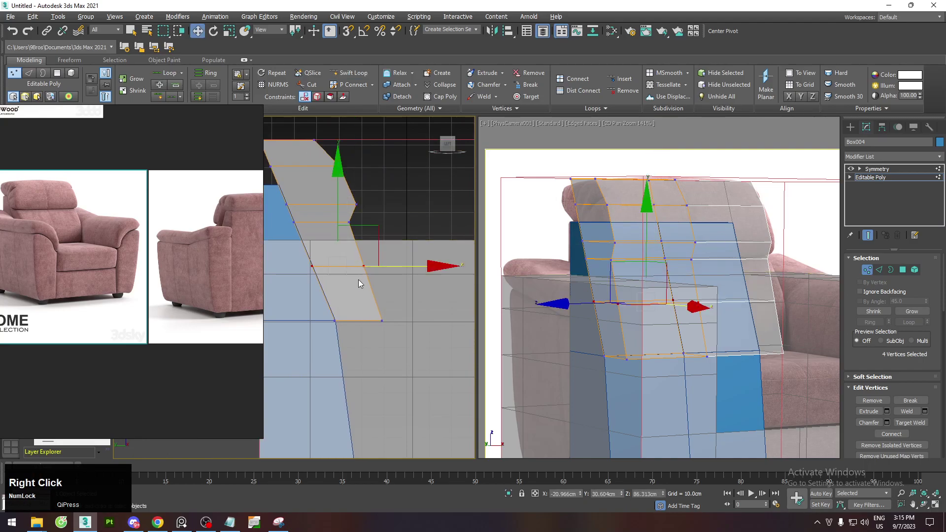
pyautogui.click(358, 280)
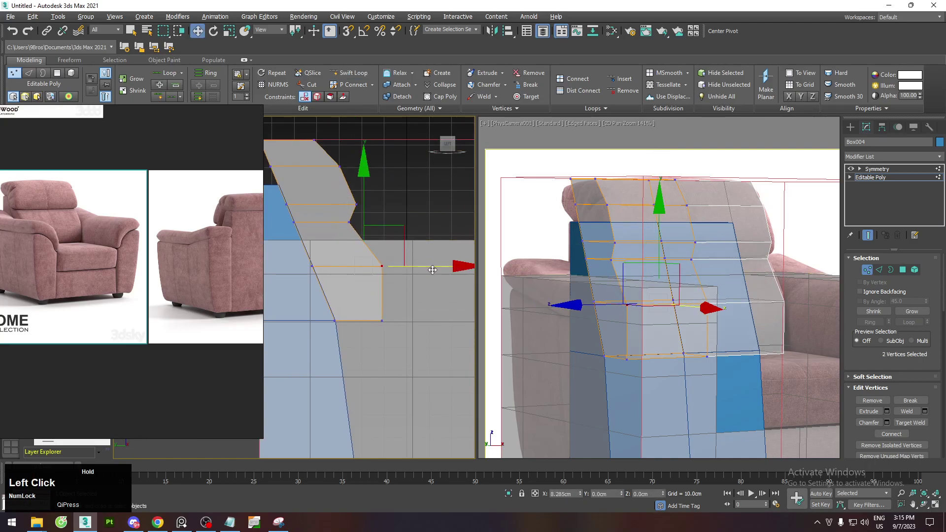
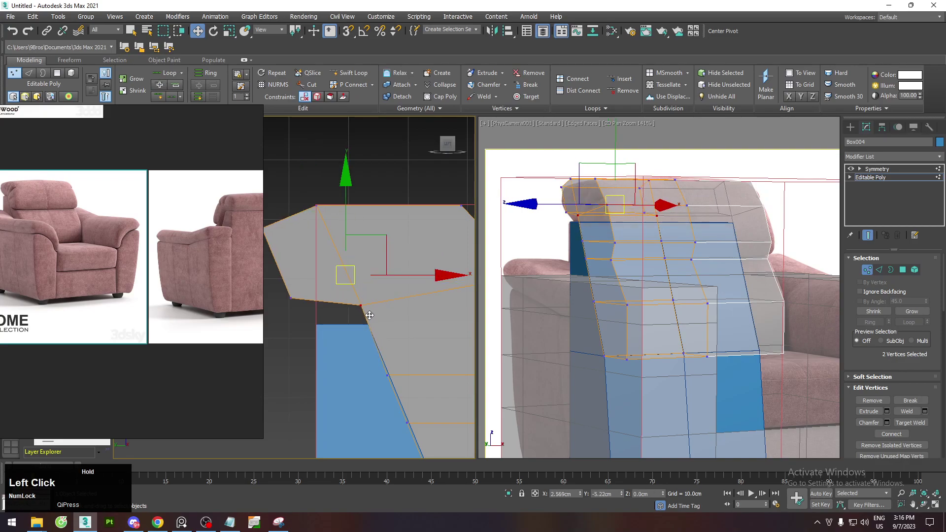
# With 3D vertex snapping on, snap the lower headrest vertices onto the backrest corner vertex.
pyautogui.press('s')
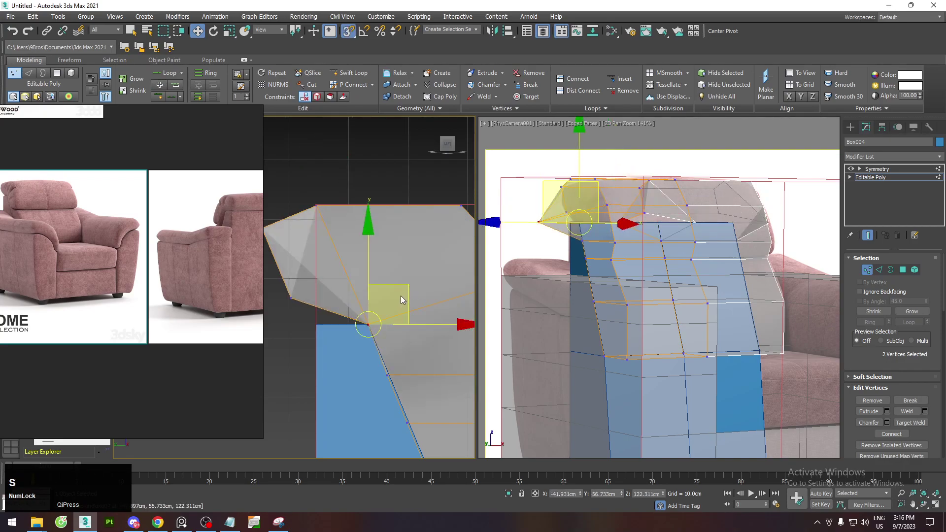
pyautogui.press('ctrl+z')
pyautogui.press('s')
pyautogui.press('ctrl+z')
pyautogui.press('s')
pyautogui.click(348, 207)
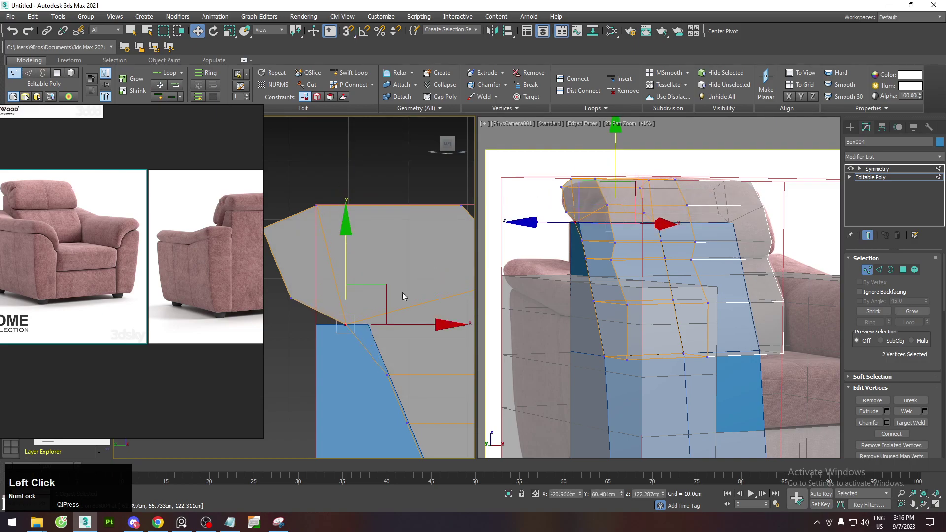
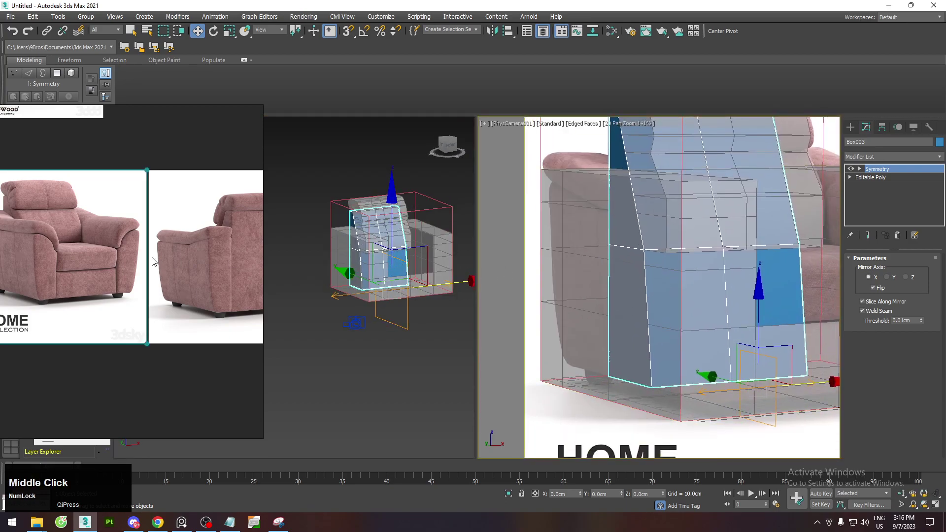
# Select armrest block Box001, turn off its see-through display and orbit to view its open inner side.
pyautogui.scroll(3)
pyautogui.middleClick(102, 254)
pyautogui.rightClick(167, 255)
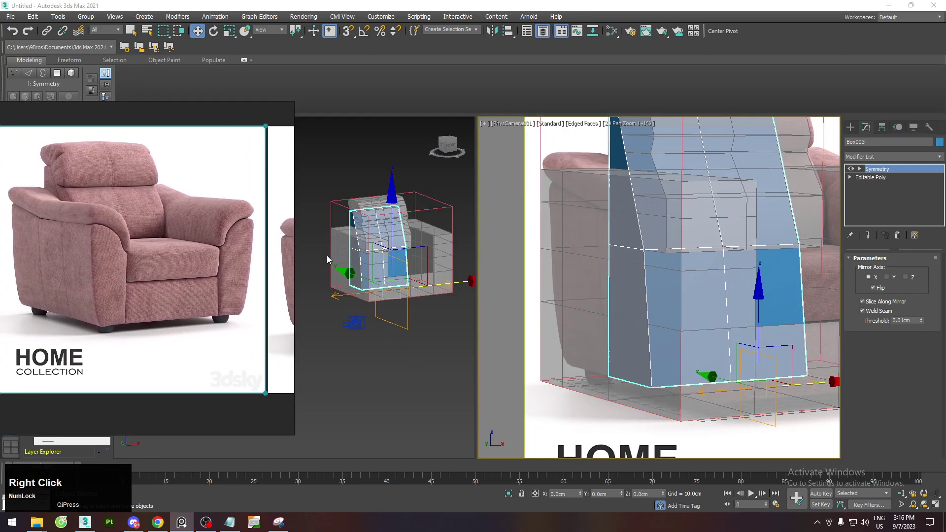
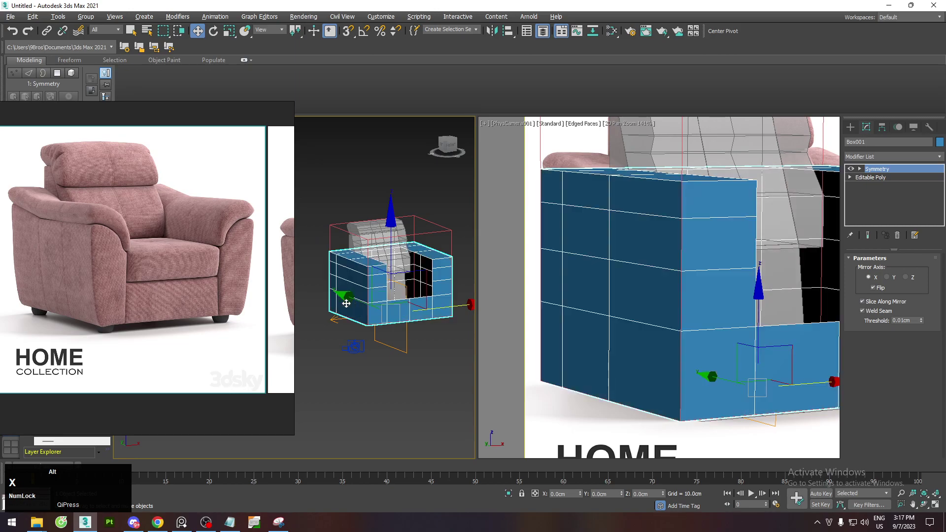
pyautogui.scroll(-3)
pyautogui.middleClick(219, 278)
pyautogui.press('alt+x')
pyautogui.press('alt+x')
pyautogui.middleClick(402, 260)
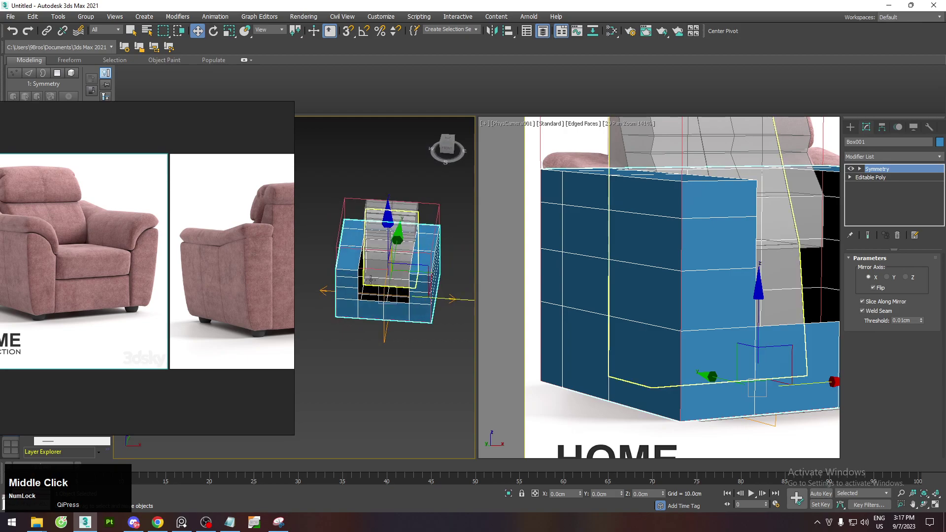
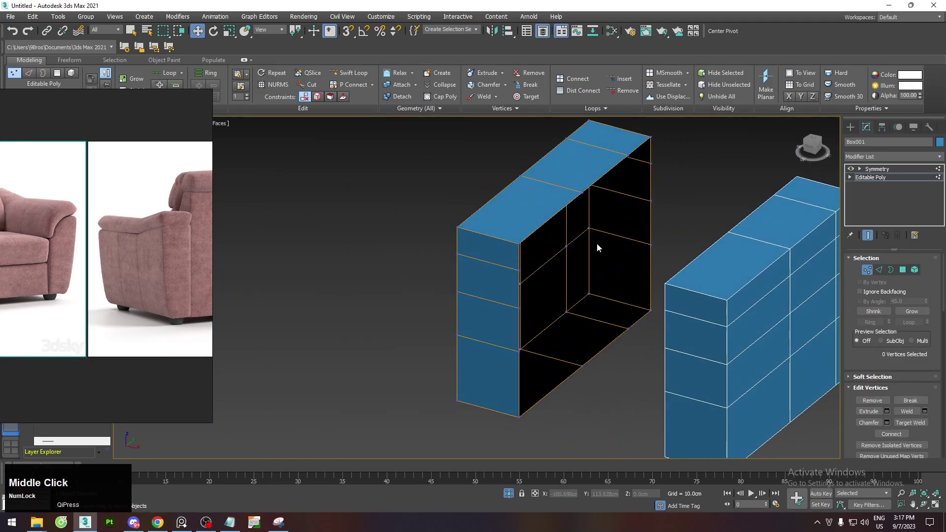
# Collapse Box001's Symmetry modifier into a single editable poly.
pyautogui.press('3')
pyautogui.click(557, 212)
pyautogui.rightClick(557, 218)
pyautogui.click(544, 245)
# Enter vertex mode on the armrest block and select all 82 of its vertices for welding.
pyautogui.press('1')
pyautogui.click(585, 191)
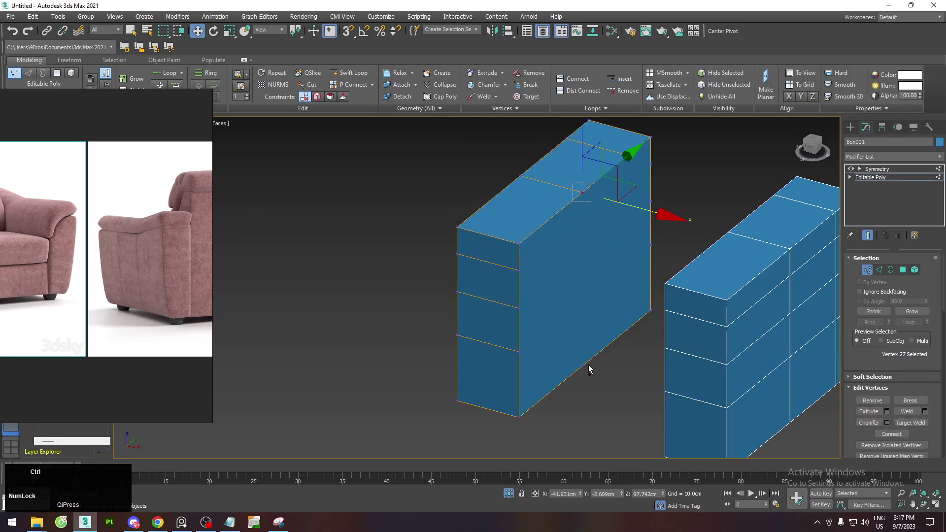
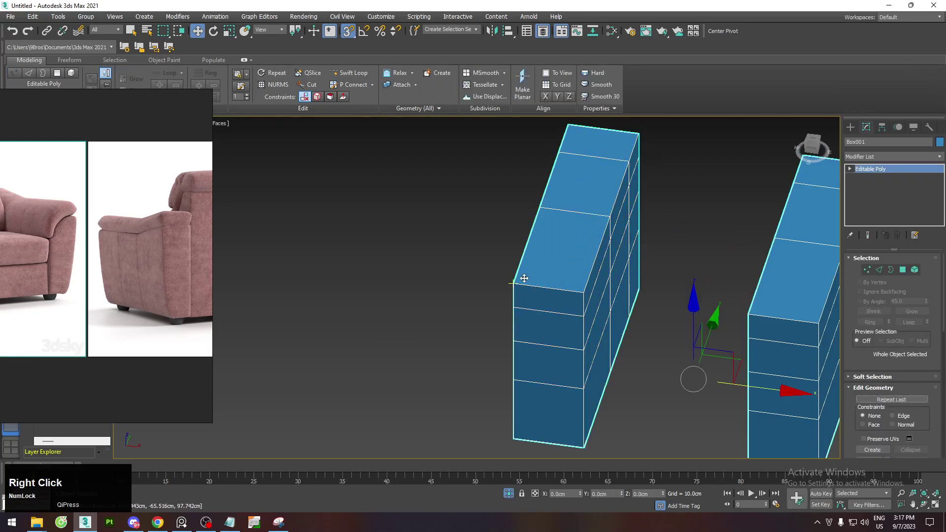
pyautogui.press('1')
pyautogui.press('ctrl+a')
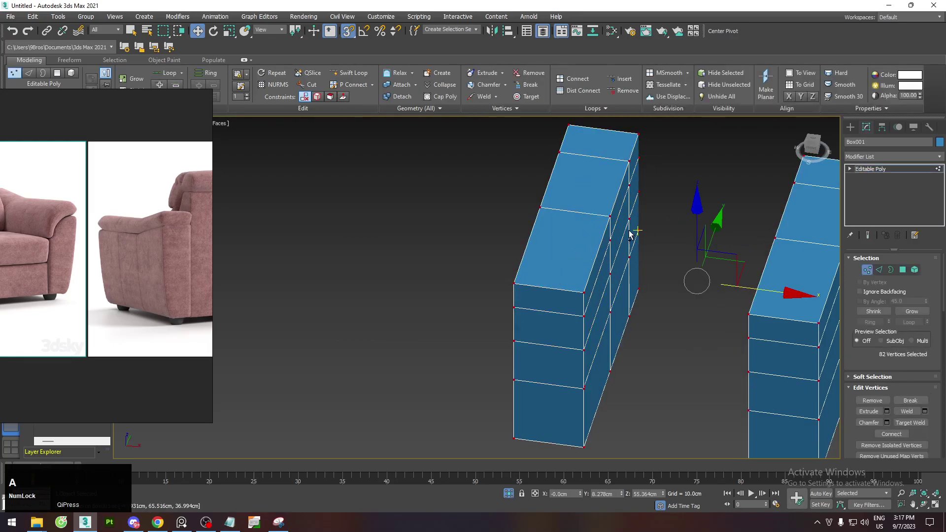
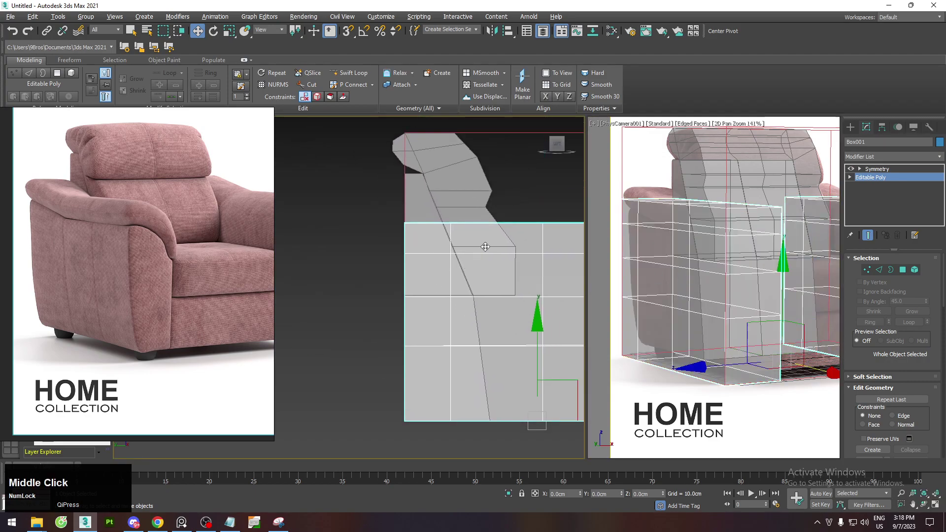
# Select the band of faces across the chair back and detach them as a new object.
pyautogui.scroll(3)
pyautogui.middleClick(450, 230)
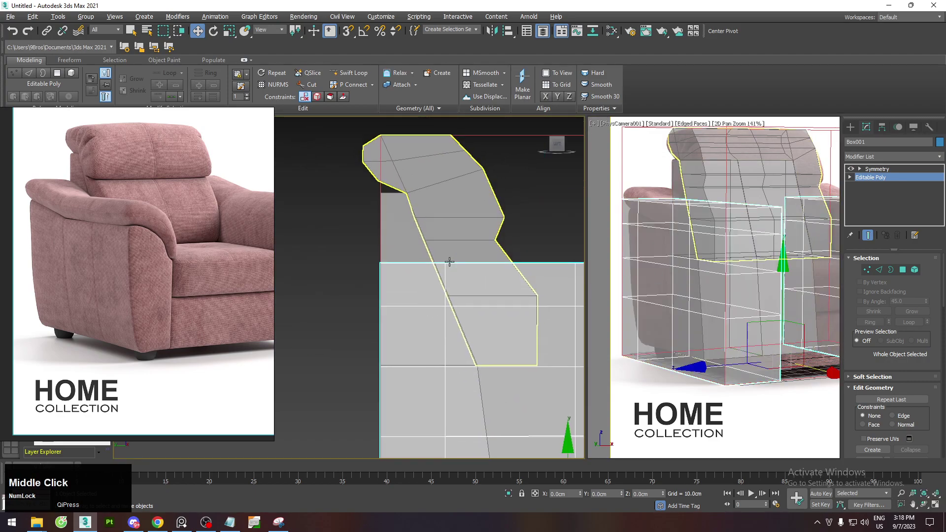
pyautogui.scroll(-3)
pyautogui.middleClick(485, 268)
pyautogui.scroll(3)
pyautogui.click(371, 250)
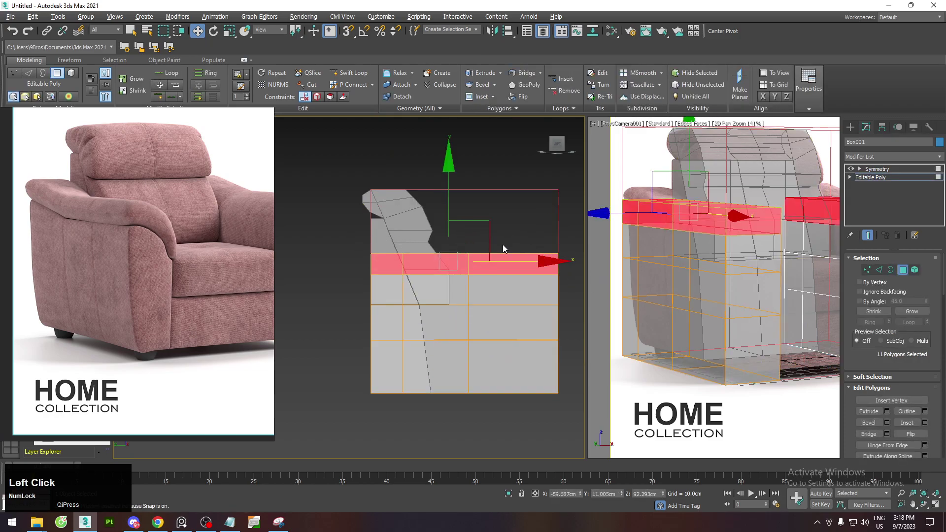
pyautogui.click(408, 97)
pyautogui.press('4')
pyautogui.click(521, 240)
# Select the detached slab Object001, isolate it (Alt+Q) and make it see-through.
pyautogui.press('5')
pyautogui.write('55')
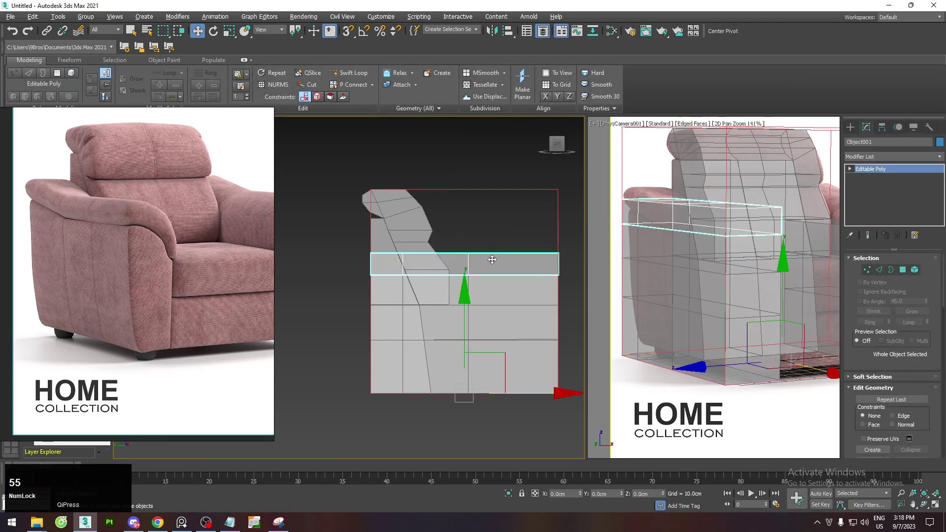
pyautogui.click(503, 237)
pyautogui.press('alt+q')
pyautogui.press('alt+x')
pyautogui.scroll(-3)
pyautogui.middleClick(460, 274)
# Edit the slab's sub-objects to fit it along the armrest top against the chair back.
pyautogui.press('3')
pyautogui.click(461, 326)
pyautogui.rightClick(467, 254)
pyautogui.click(455, 278)
pyautogui.write('21')
pyautogui.click(342, 276)
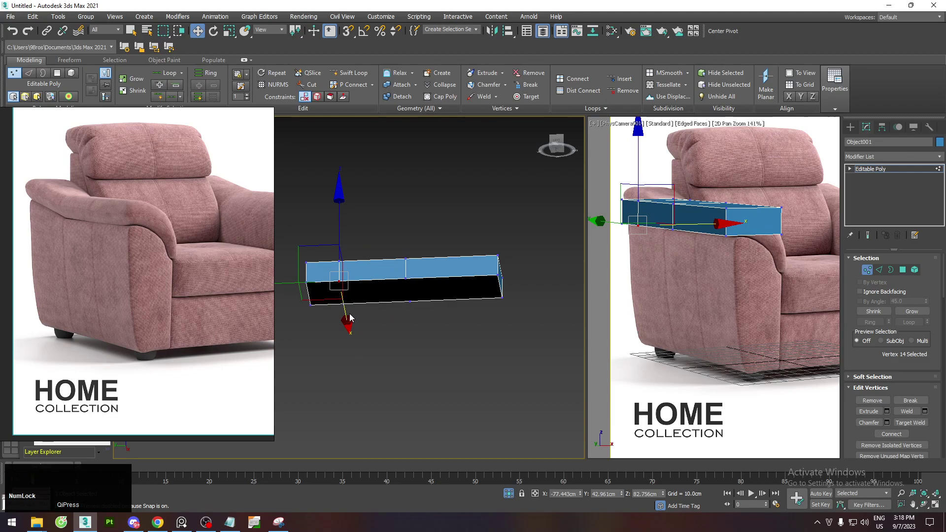
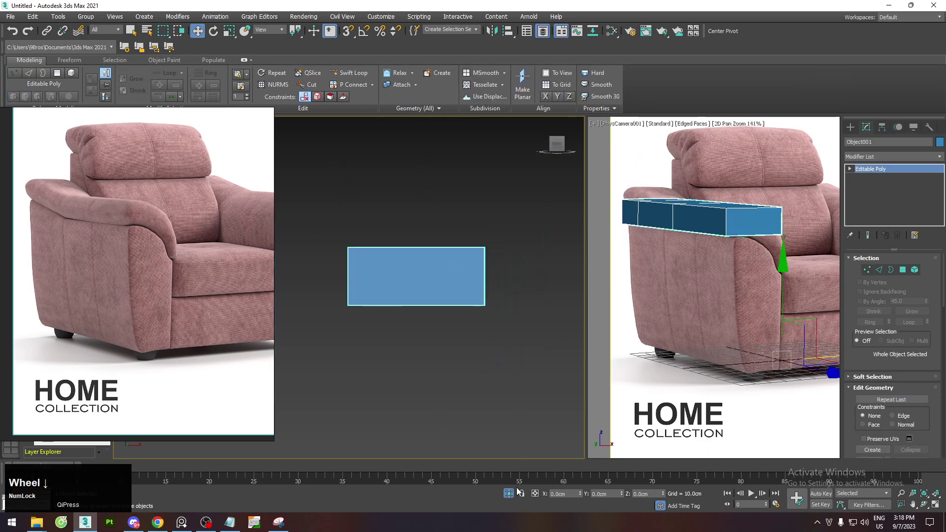
pyautogui.click(512, 496)
pyautogui.scroll(-3)
pyautogui.scroll(3)
# Turn off see-through display and bring the rest of the chair back into view.
pyautogui.press('alt+x')
pyautogui.press('alt+x')
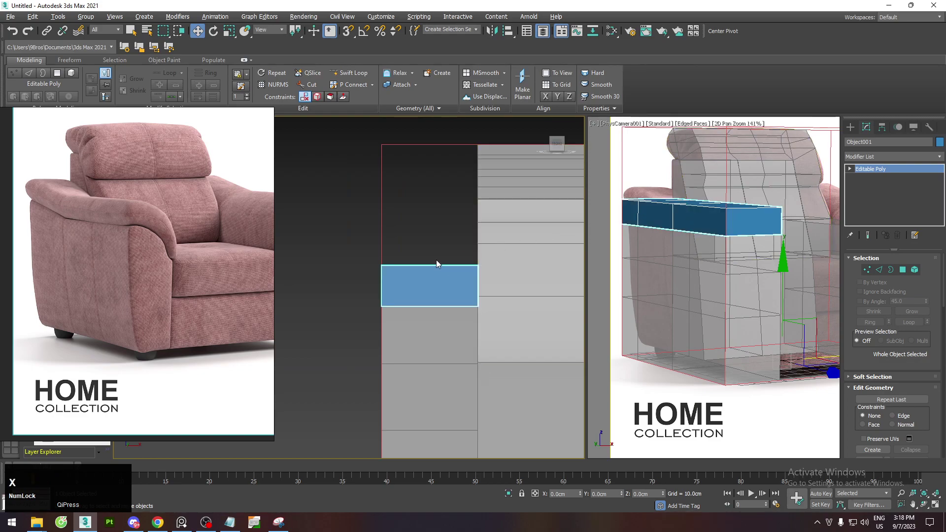
pyautogui.scroll(-3)
pyautogui.middleClick(400, 264)
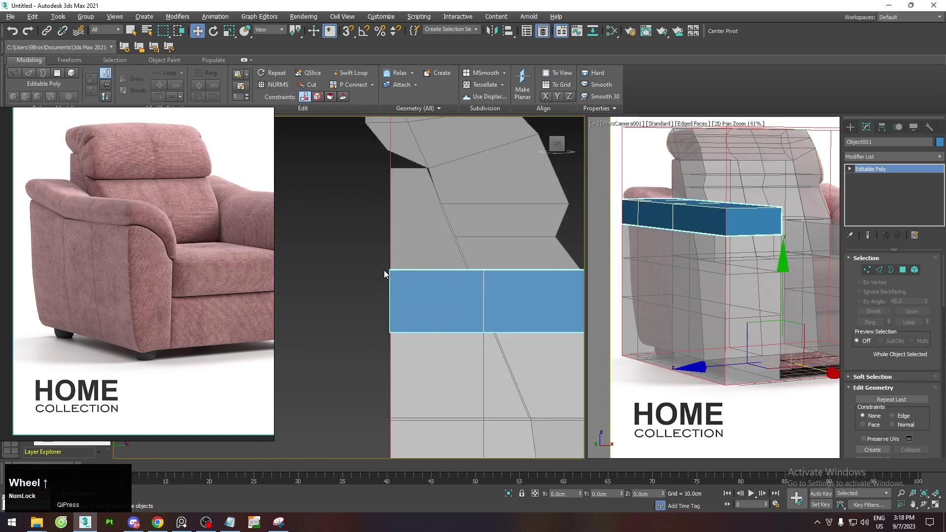
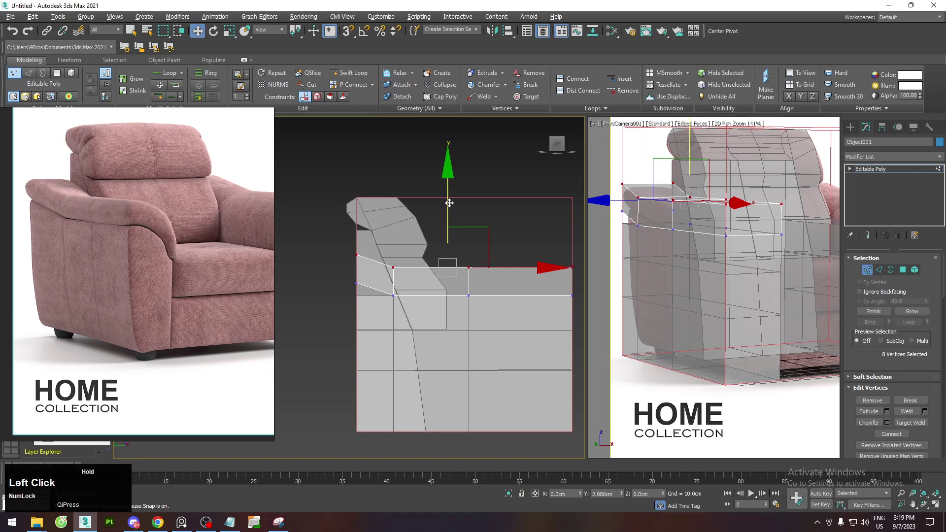
# Add a Symmetry modifier to the chair-back object so it mirrors across X.
pyautogui.press('1')
pyautogui.click(880, 162)
pyautogui.write('sy')
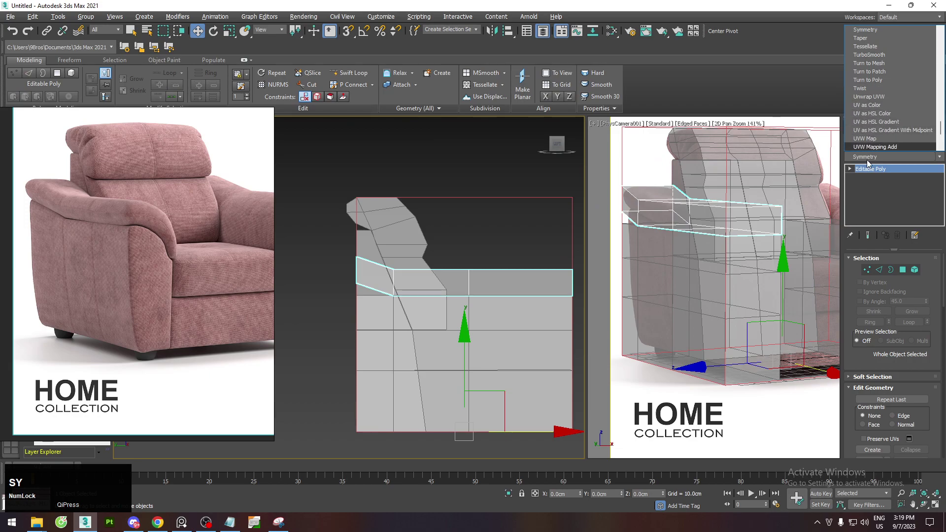
pyautogui.write('sy')
pyautogui.click(874, 201)
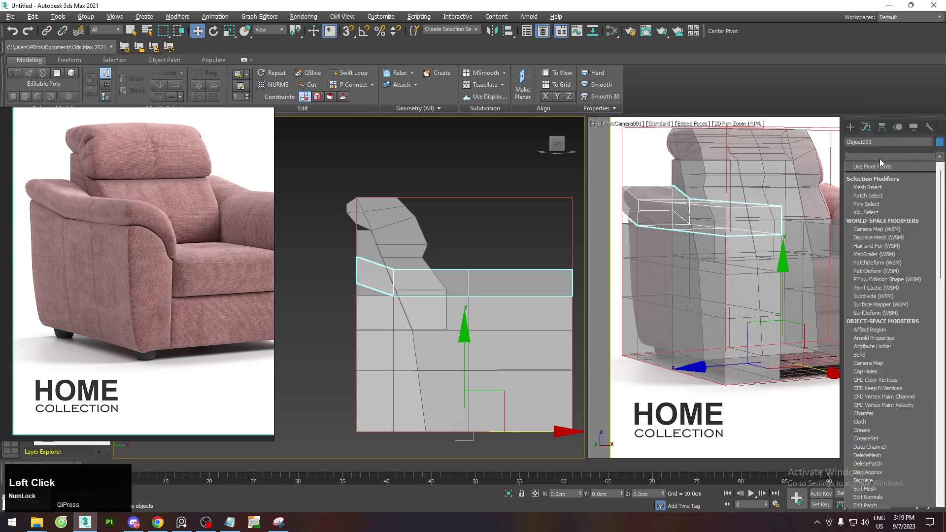
pyautogui.write('sy')
pyautogui.press('Return')
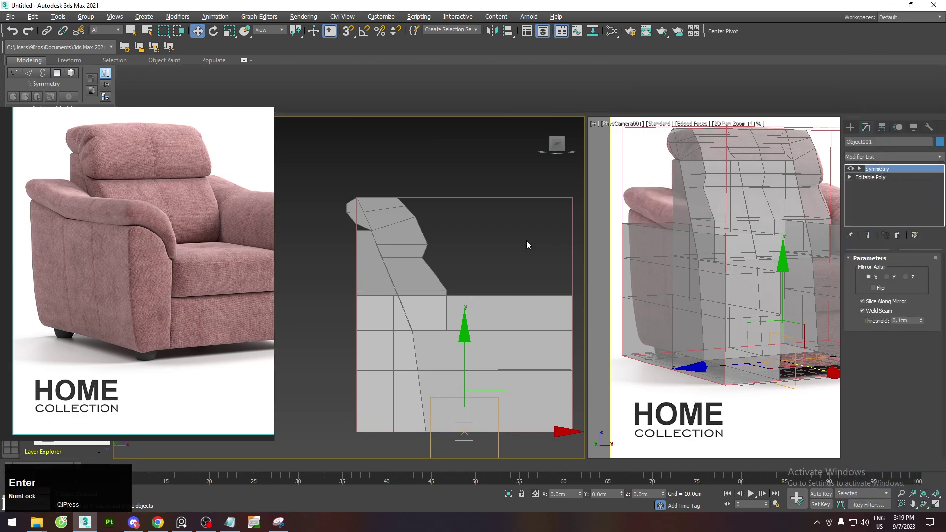
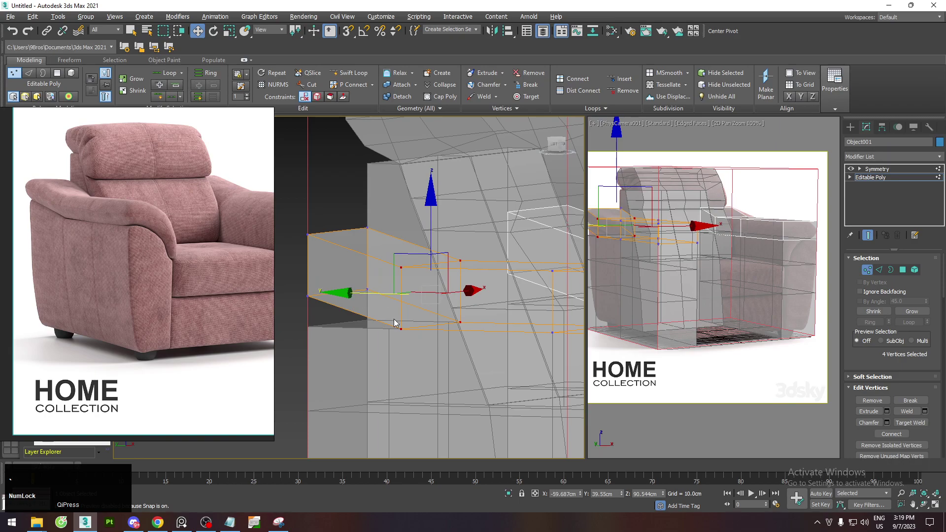
# Move the four armrest end vertices to reshape the armrest bar.
pyautogui.click(352, 291)
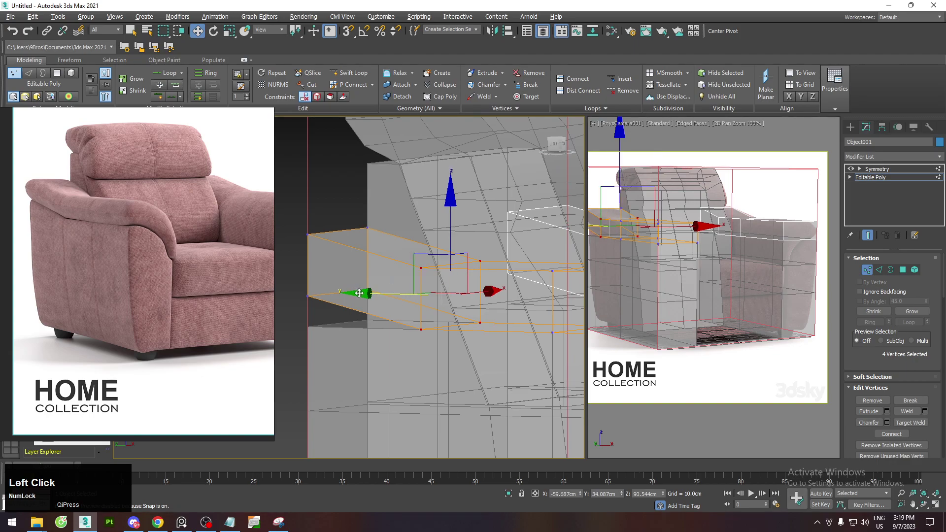
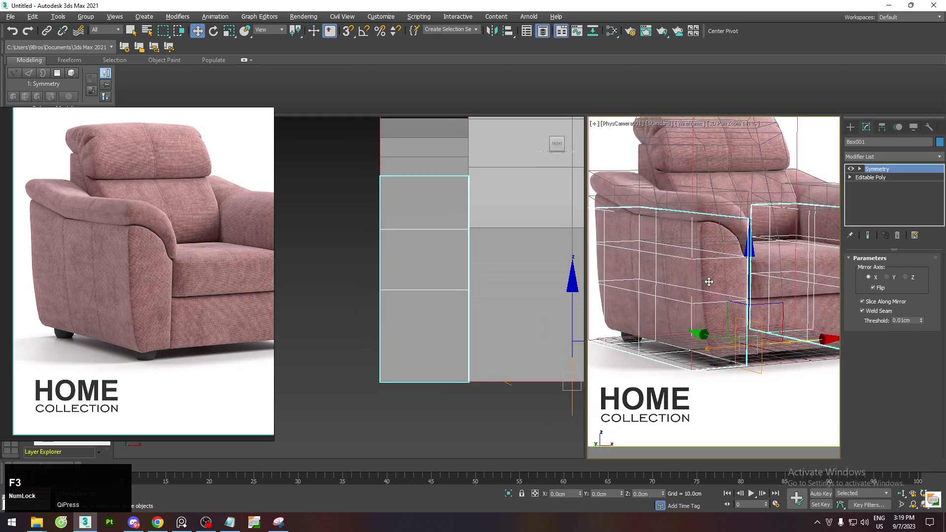
# In wireframe, adjust Box001's side edge loop and rows of vertices to refit its grid over the chair.
pyautogui.scroll(-3)
pyautogui.middleClick(705, 288)
pyautogui.press('F3')
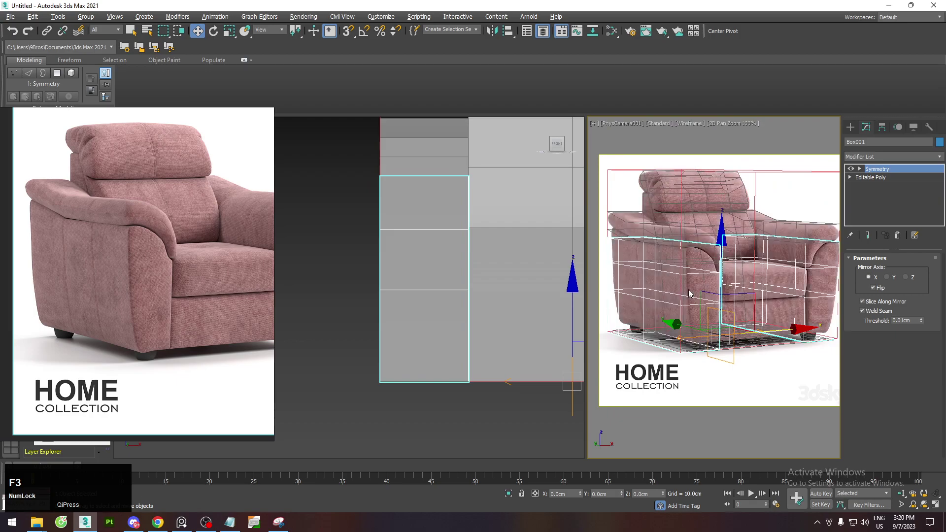
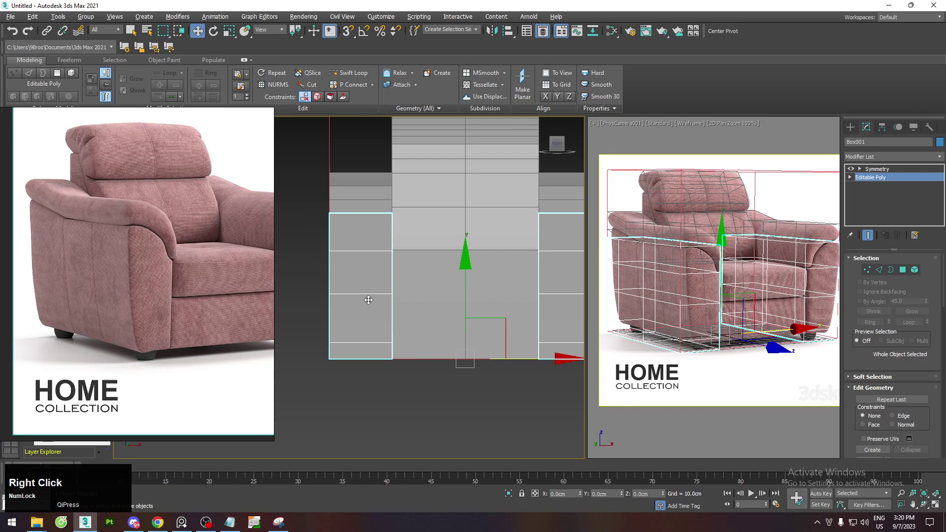
pyautogui.press('2')
pyautogui.press('2')
pyautogui.press('2')
pyautogui.click(373, 341)
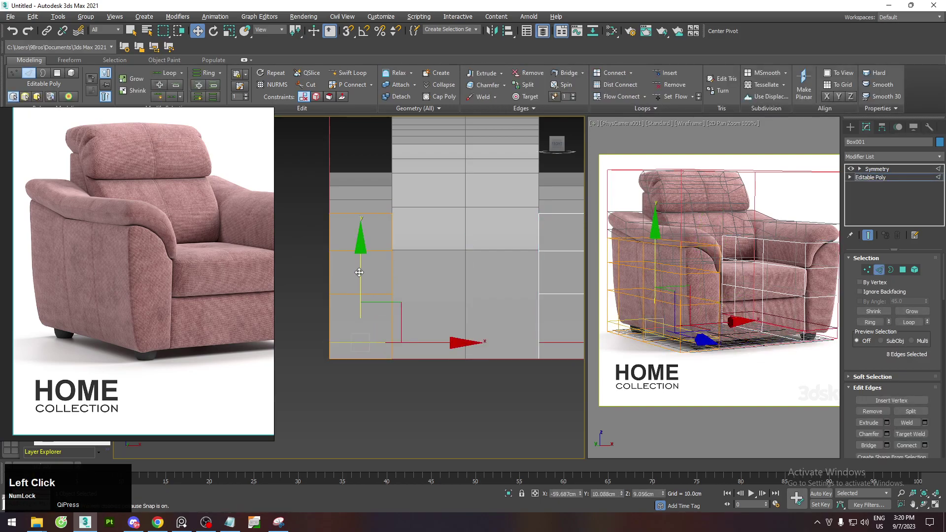
pyautogui.press('1')
pyautogui.click(316, 378)
pyautogui.middleClick(403, 356)
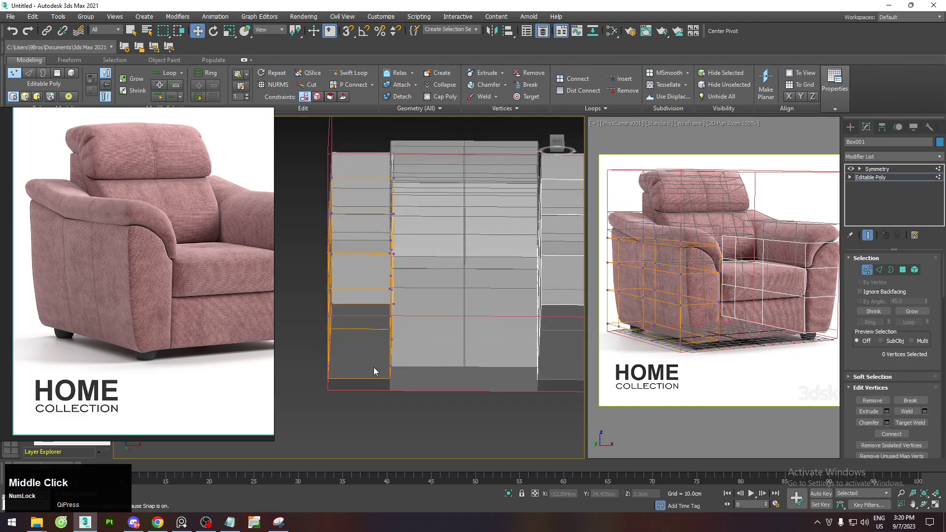
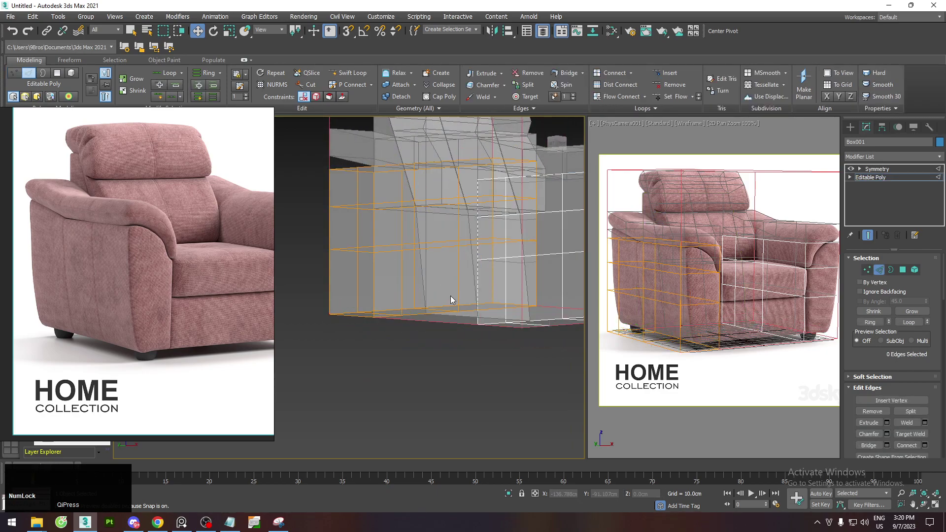
# Back at object level, start a single-segment Box primitive enclosing the whole chair.
pyautogui.press('1')
pyautogui.click(423, 249)
pyautogui.write('1fz')
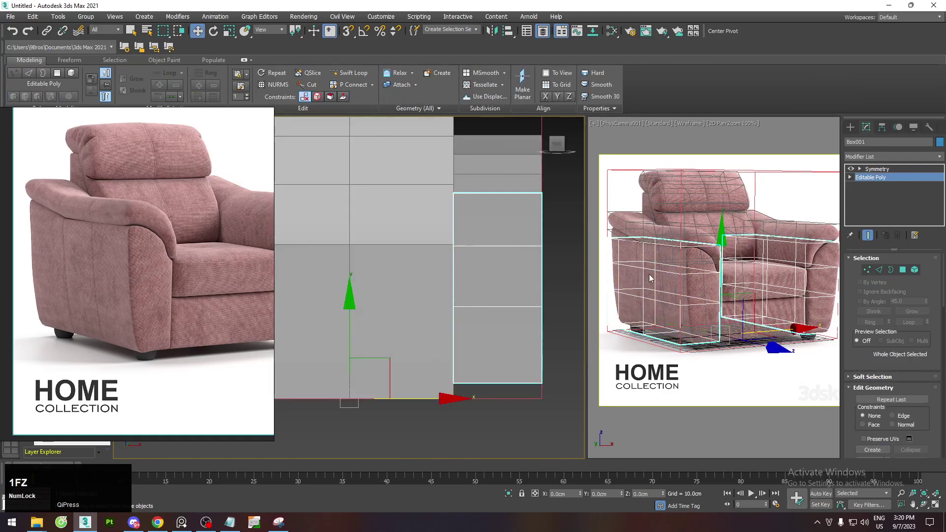
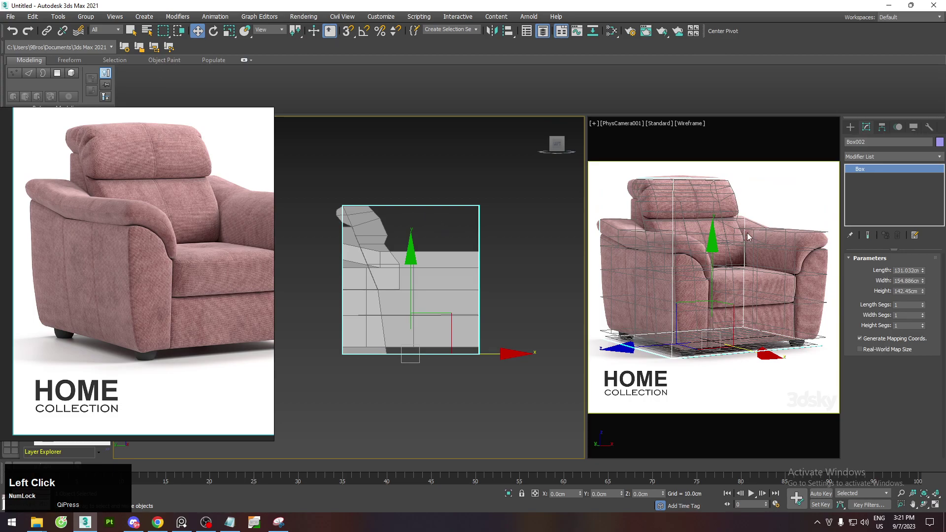
# Give Box002 an Edit Poly modifier and reposition its four top corner vertices.
pyautogui.click(878, 163)
pyautogui.press('e')
pyautogui.click(880, 198)
pyautogui.press('1')
pyautogui.click(374, 191)
pyautogui.click(430, 278)
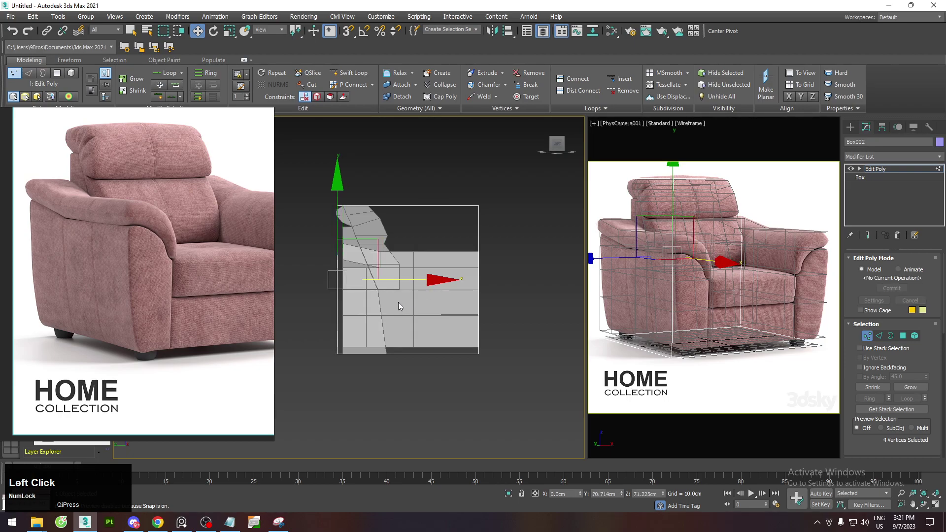
pyautogui.press('1')
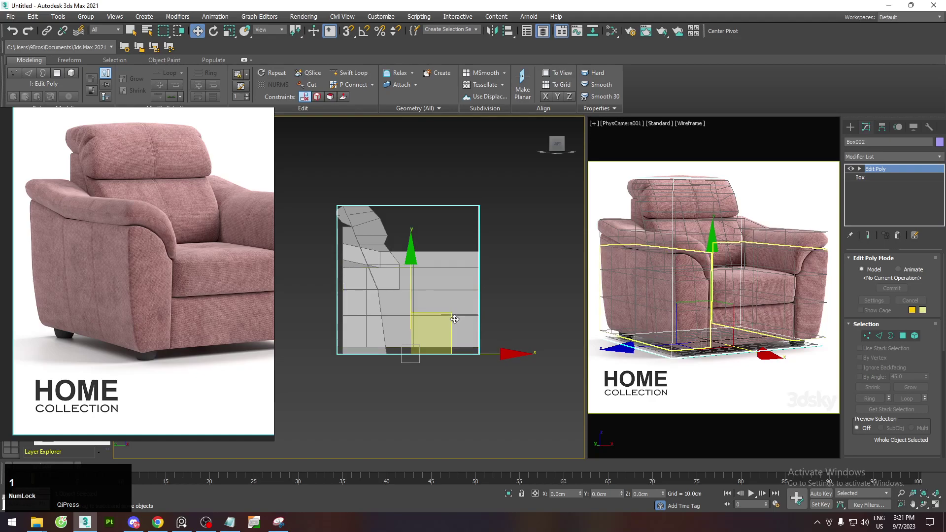
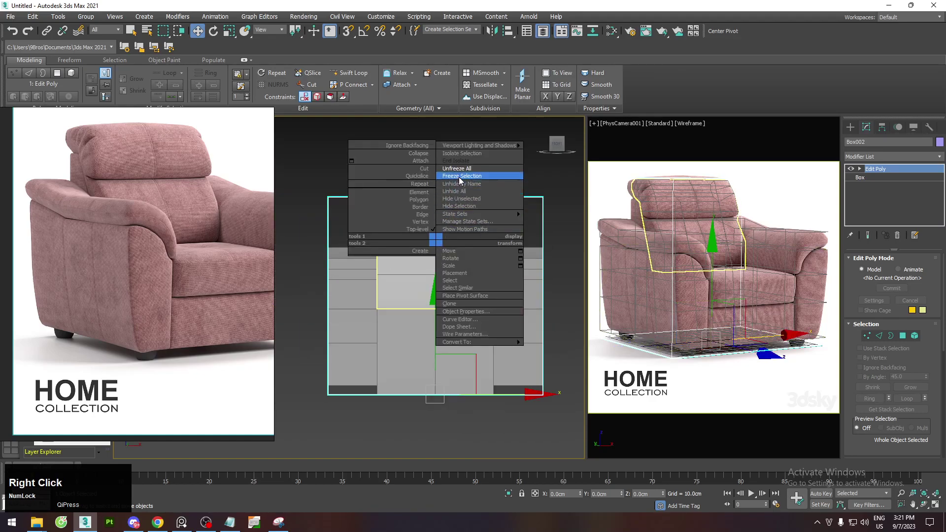
# Freeze the large box, select the chair back and bring up the quad menu to hide other objects.
pyautogui.click(324, 219)
pyautogui.press('1')
pyautogui.click(327, 176)
pyautogui.click(438, 130)
pyautogui.press('1')
pyautogui.rightClick(426, 168)
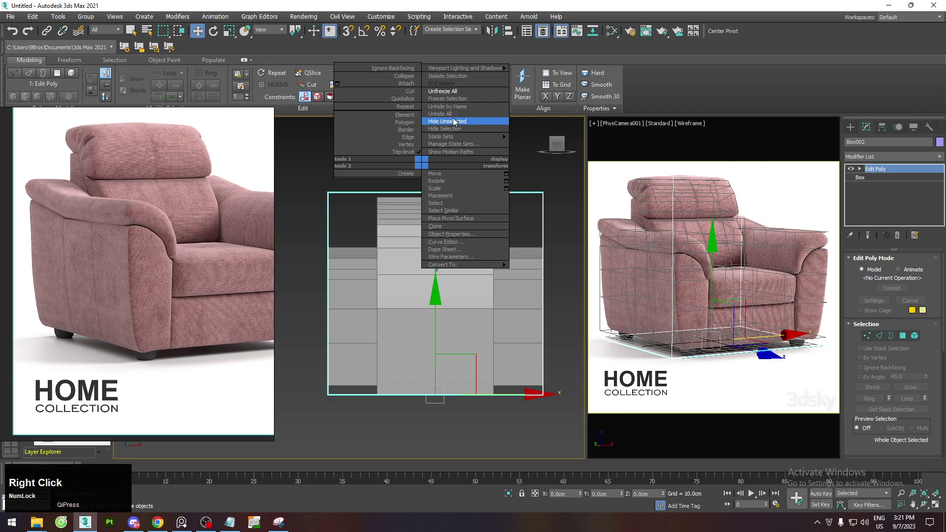
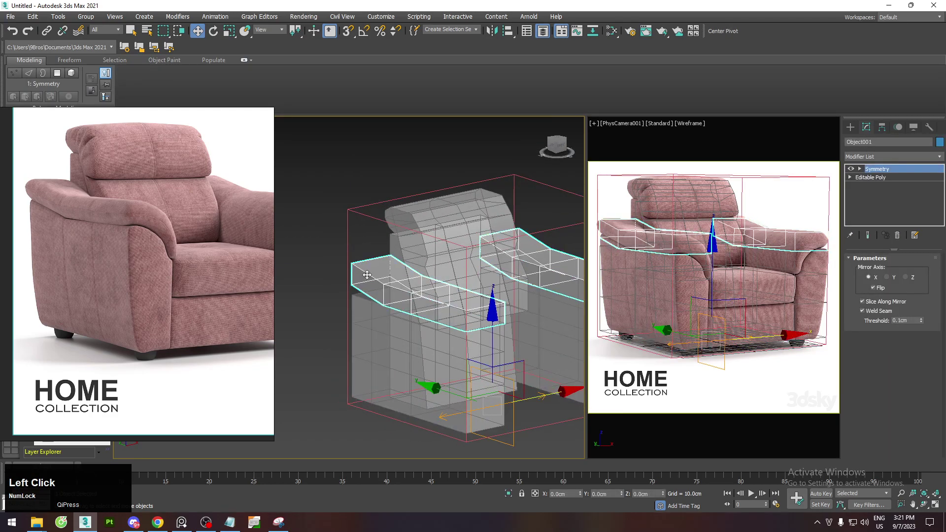
# Exit isolation and frame the armrests in a side-on Left view.
pyautogui.scroll(-3)
pyautogui.middleClick(385, 285)
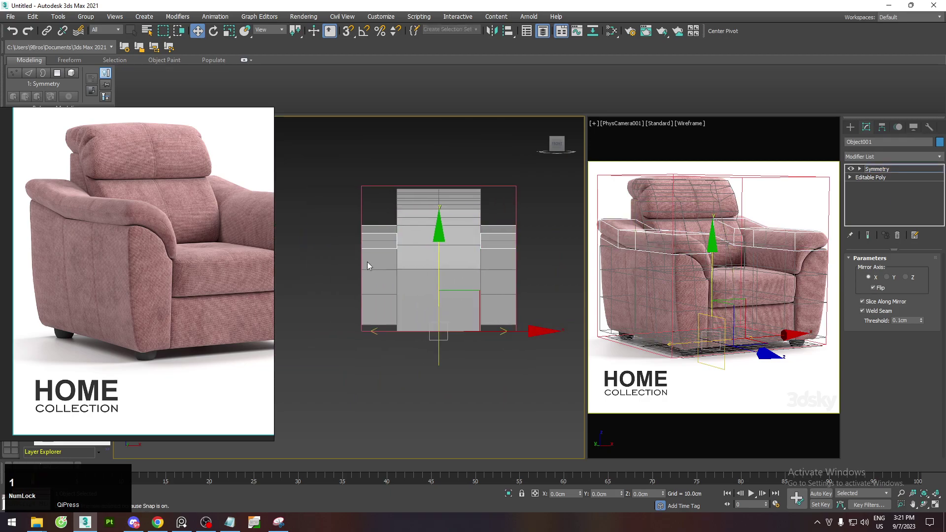
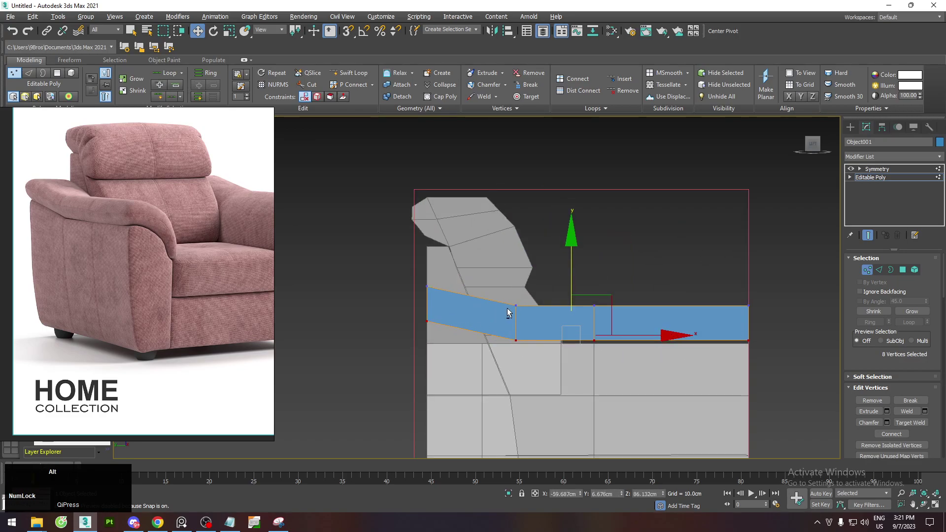
pyautogui.press('alt+q')
pyautogui.press('alt+q')
pyautogui.press('alt+w')
pyautogui.press('1')
pyautogui.middleClick(412, 298)
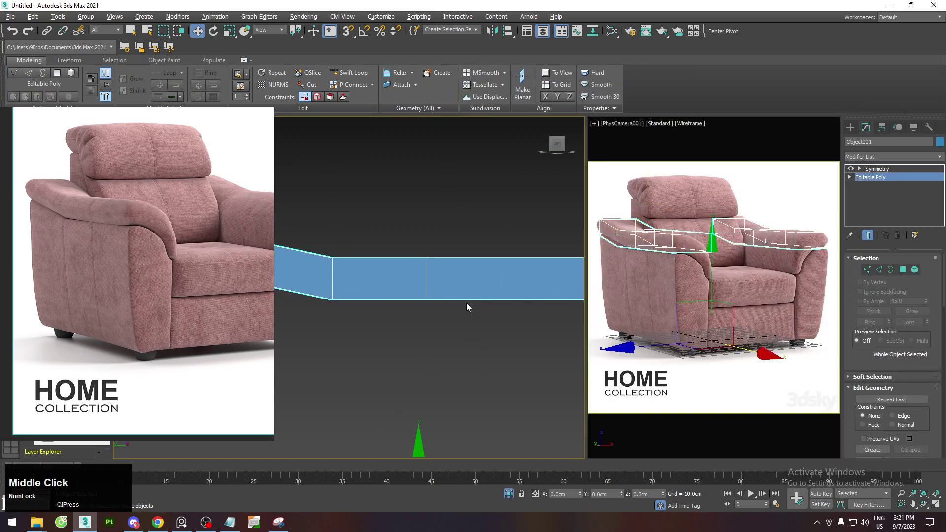
pyautogui.scroll(-3)
pyautogui.scroll(-3)
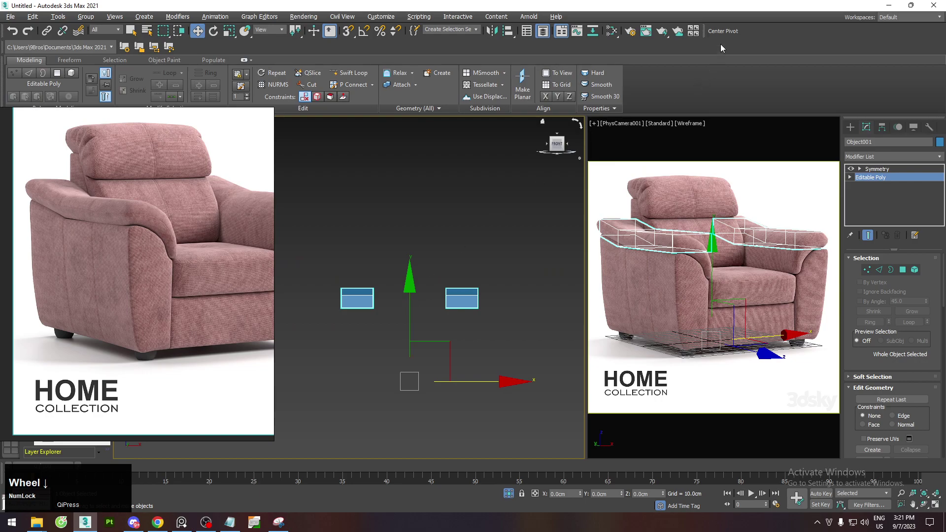
pyautogui.middleClick(383, 274)
pyautogui.scroll(3)
# Push the outer armrest vertices outward along X and start a Swift Loop along the armrest.
pyautogui.press('1')
pyautogui.click(447, 251)
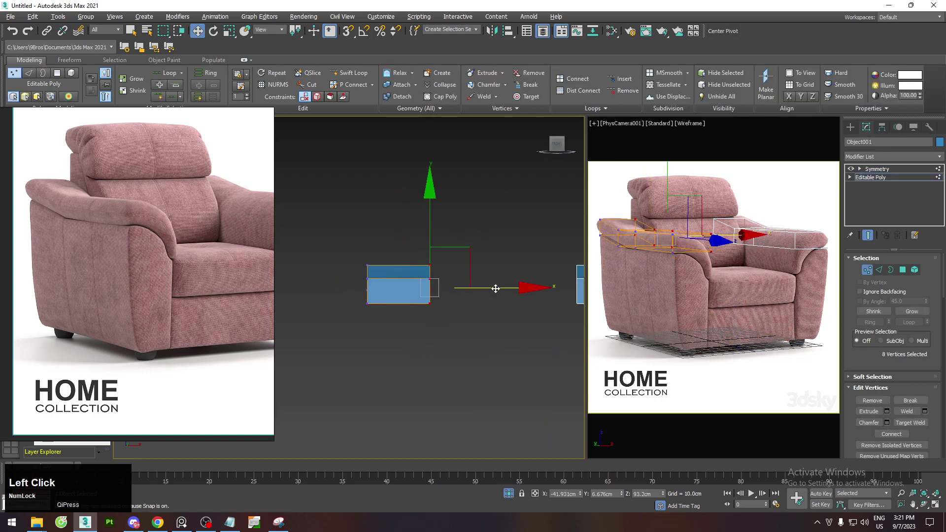
pyautogui.press('1')
pyautogui.middleClick(447, 300)
pyautogui.scroll(3)
pyautogui.press('alt+1')
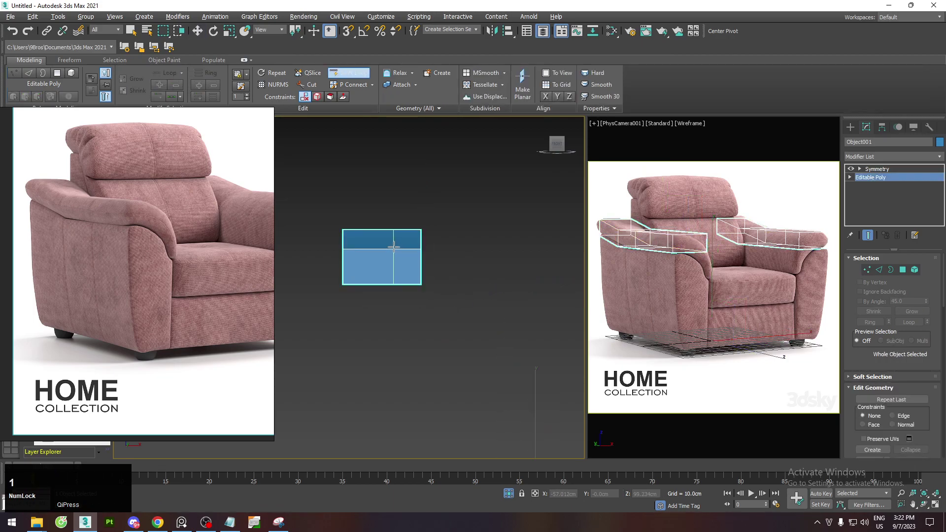
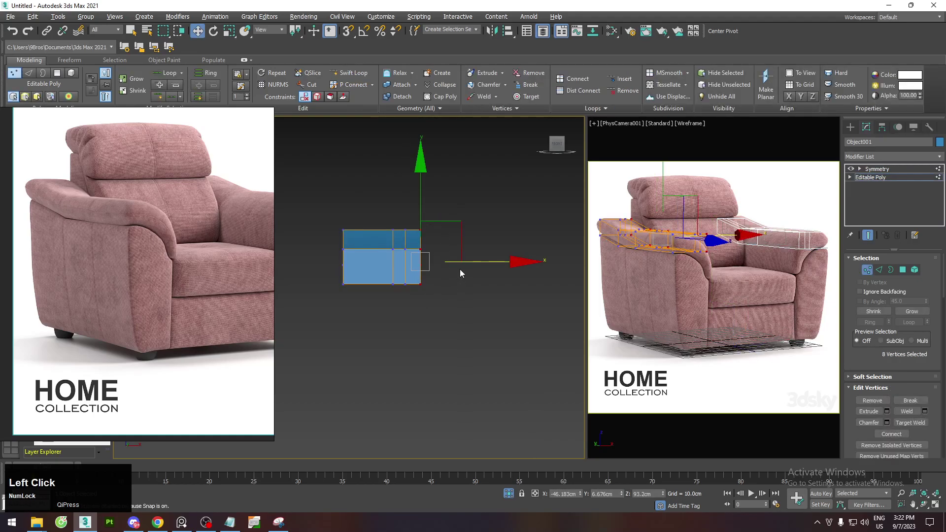
# Move and select armrest profile vertices in Front view to angle the cross-section into a rolled shape.
pyautogui.press('e')
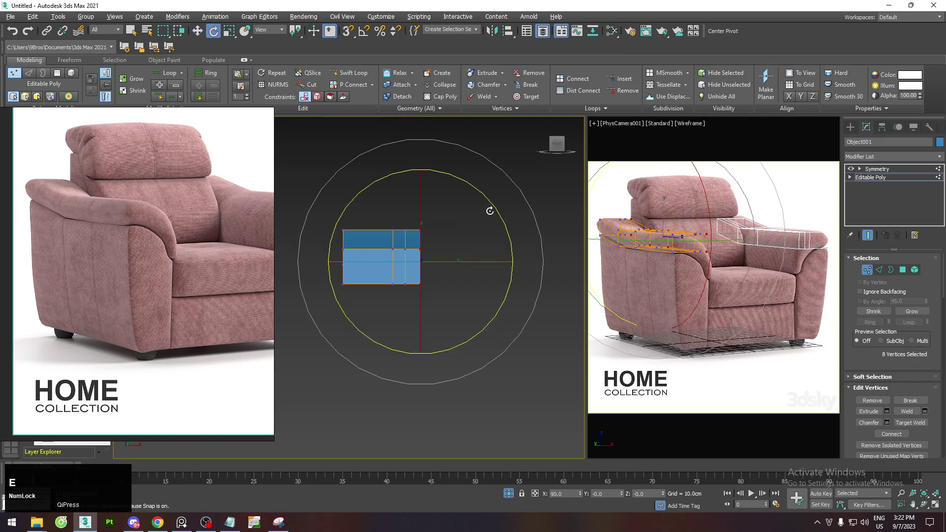
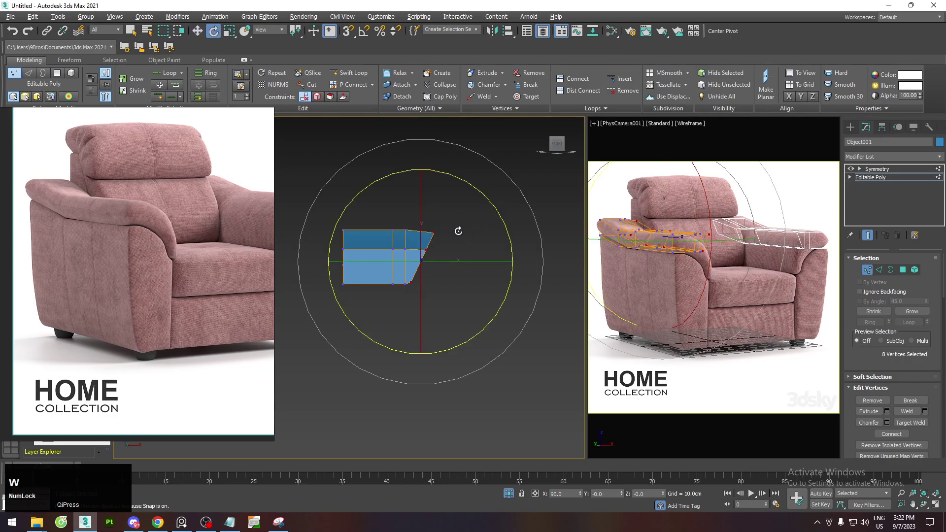
pyautogui.press('shift+w')
pyautogui.click(465, 225)
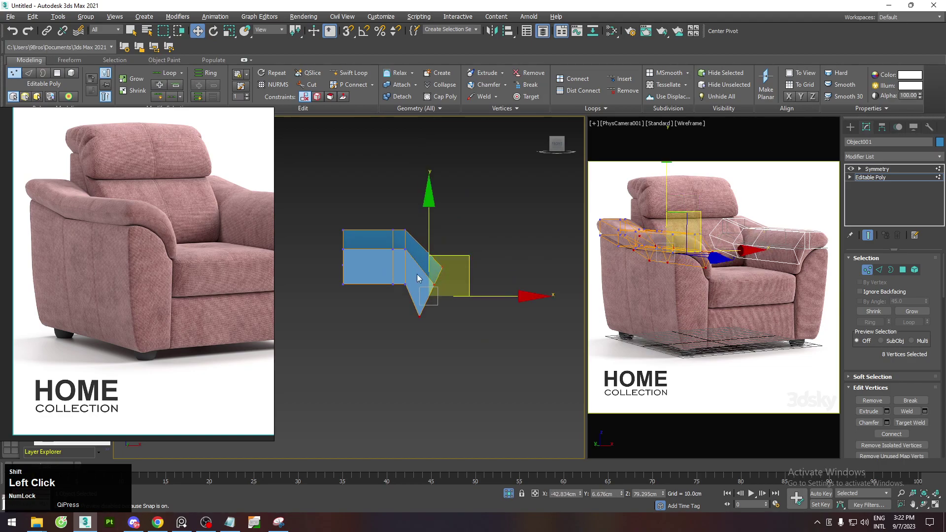
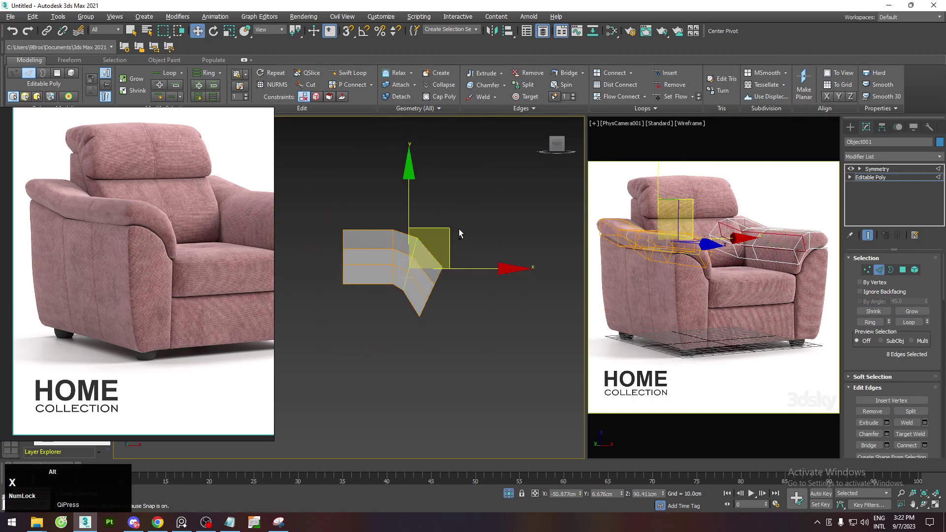
pyautogui.press('1')
pyautogui.click(465, 230)
pyautogui.click(491, 274)
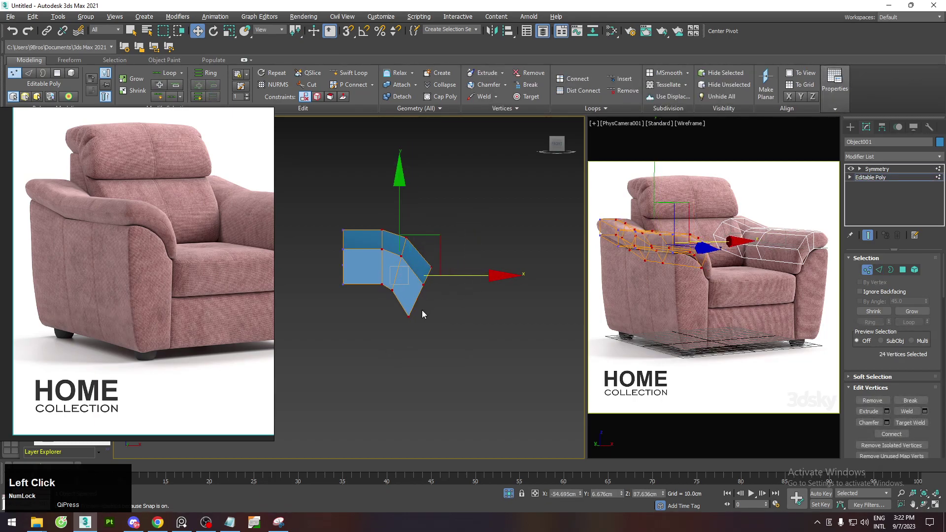
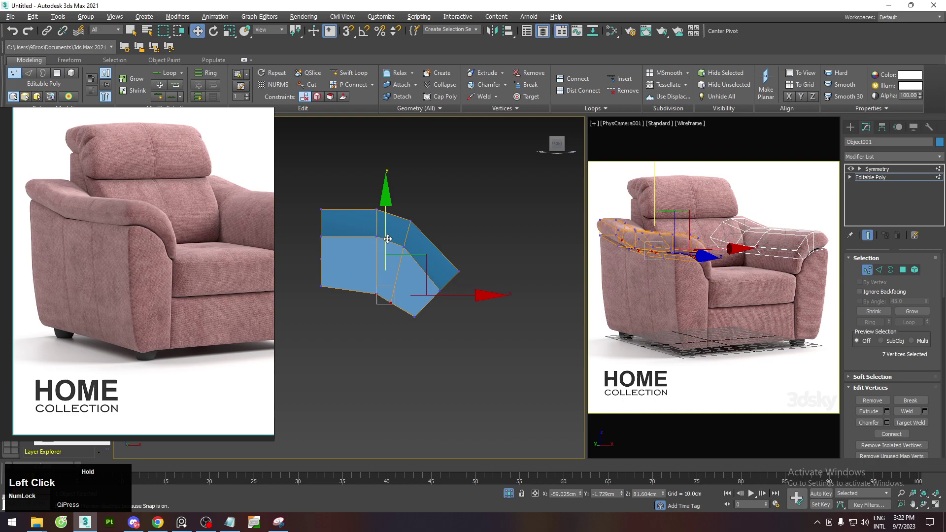
pyautogui.click(451, 293)
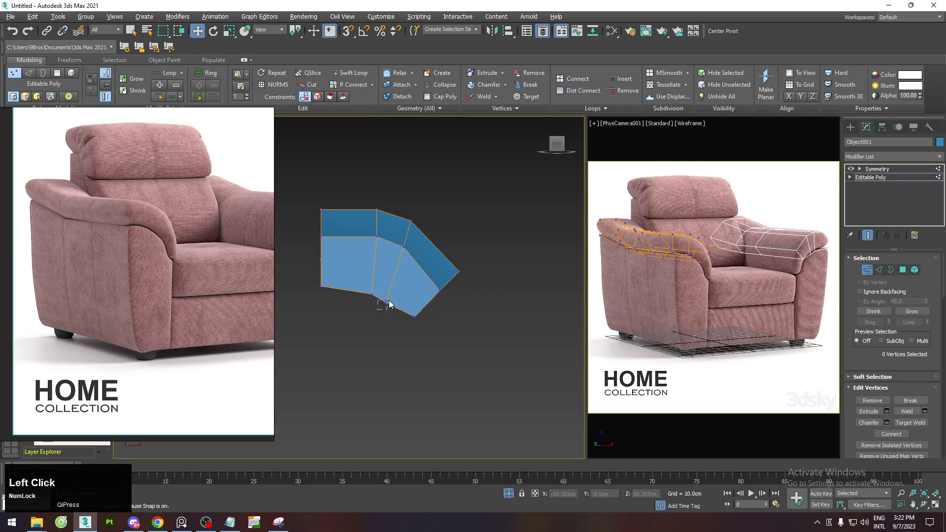
pyautogui.click(445, 303)
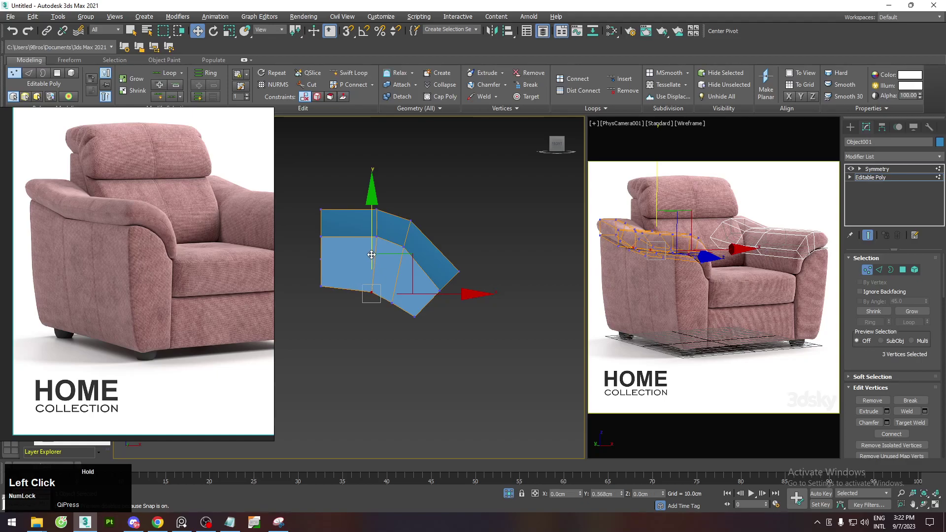
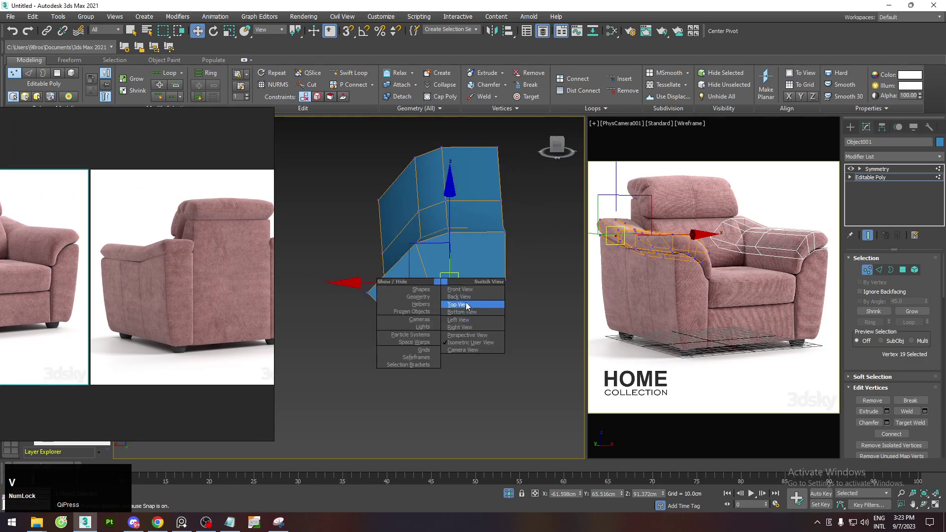
# View the armrest from directly above and zoom in on its end.
pyautogui.click(468, 299)
pyautogui.middleClick(415, 180)
pyautogui.scroll(3)
pyautogui.middleClick(513, 218)
pyautogui.scroll(3)
pyautogui.scroll(3)
pyautogui.middleClick(422, 262)
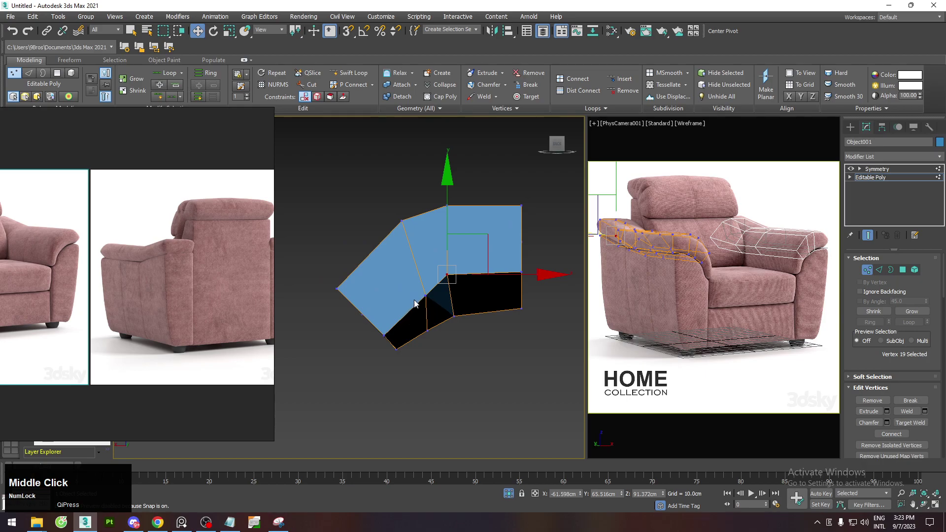
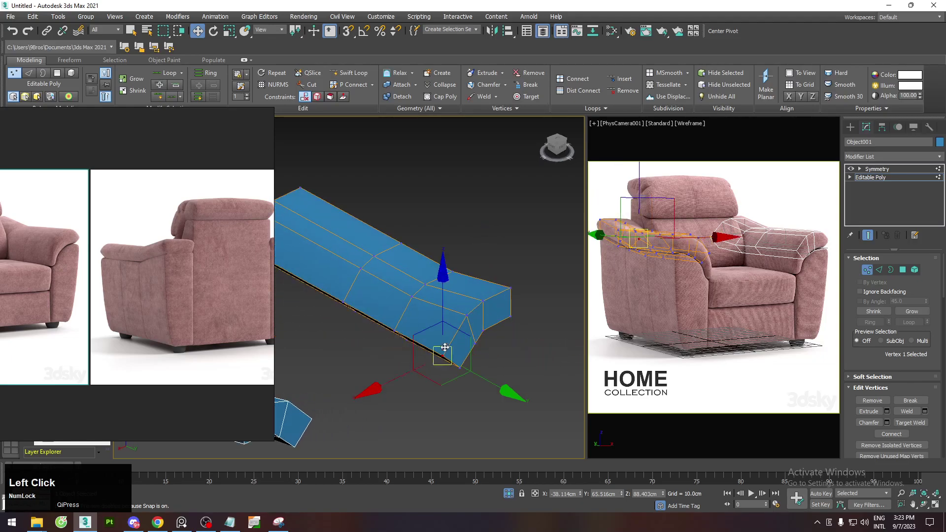
# With vertex snapping on, snap the armrest end's corner vertex pairs into place, then turn snapping off.
pyautogui.press('s')
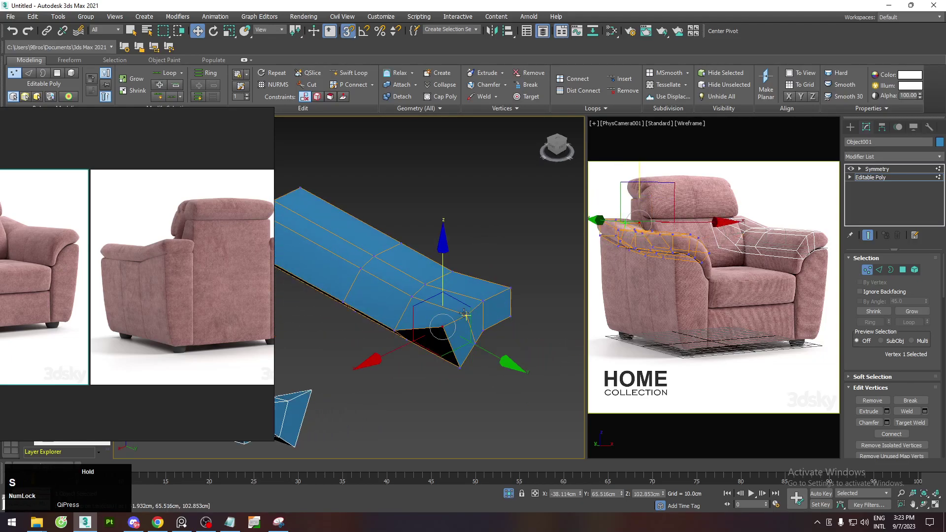
pyautogui.middleClick(472, 314)
pyautogui.click(473, 316)
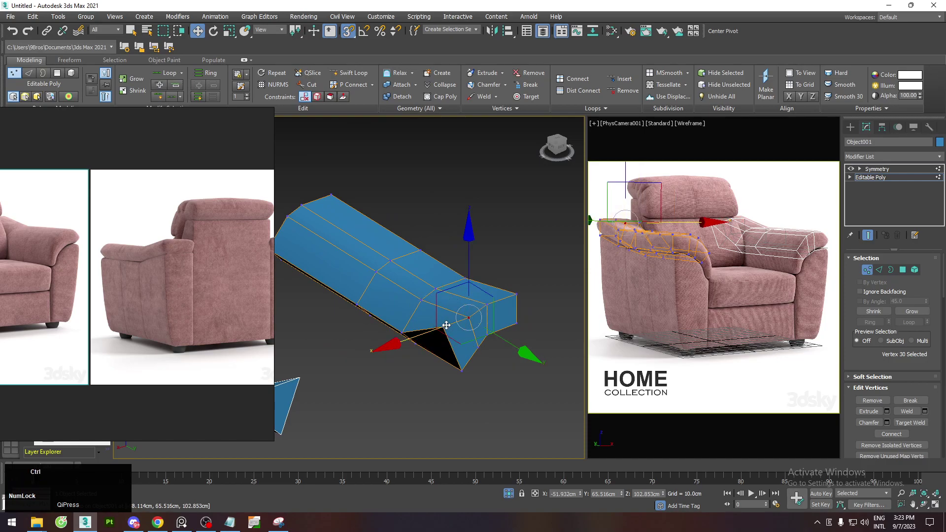
pyautogui.click(448, 326)
pyautogui.middleClick(505, 308)
pyautogui.click(463, 368)
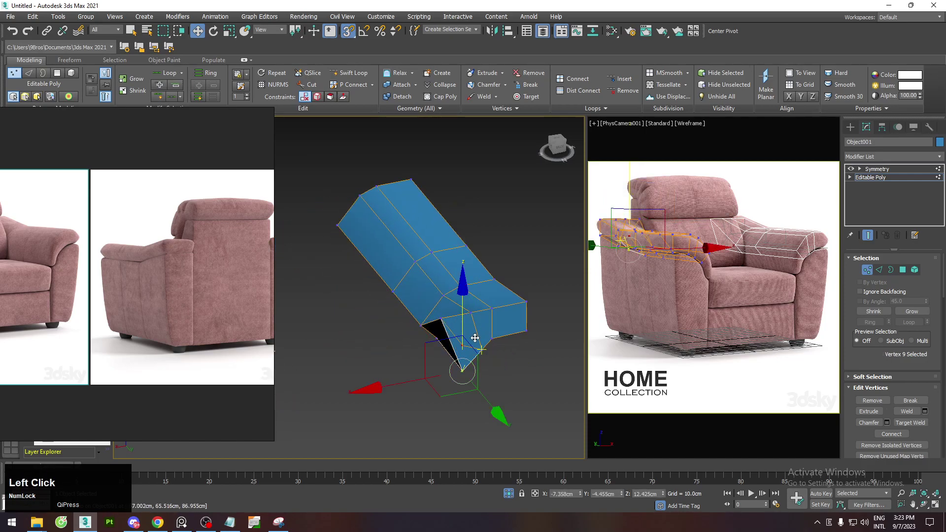
pyautogui.click(463, 351)
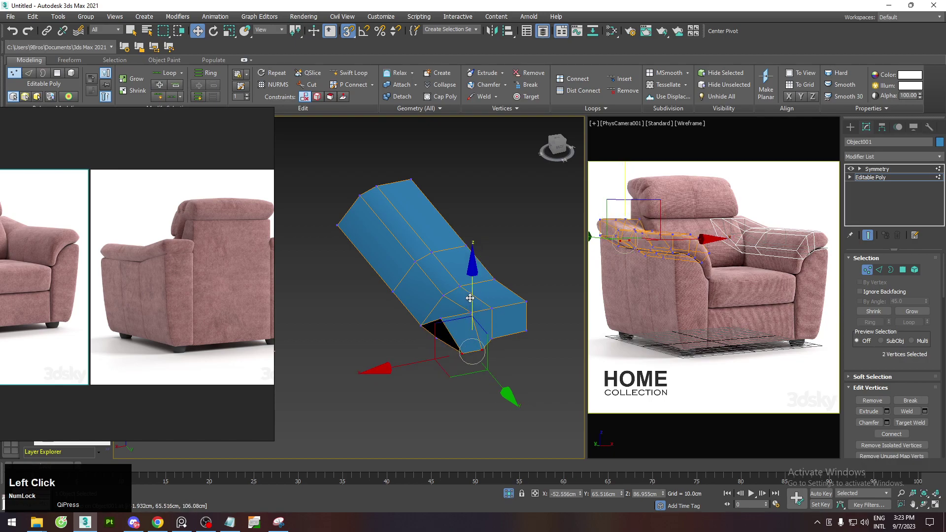
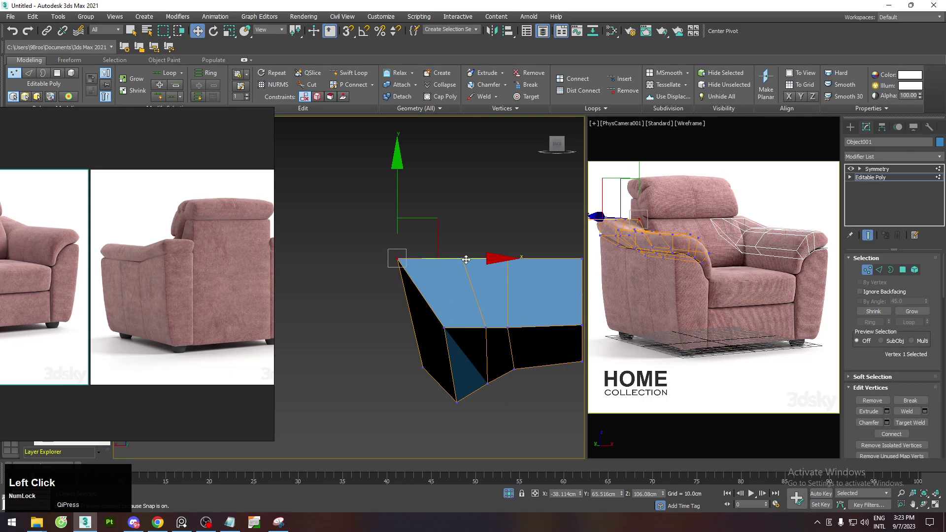
pyautogui.press('s')
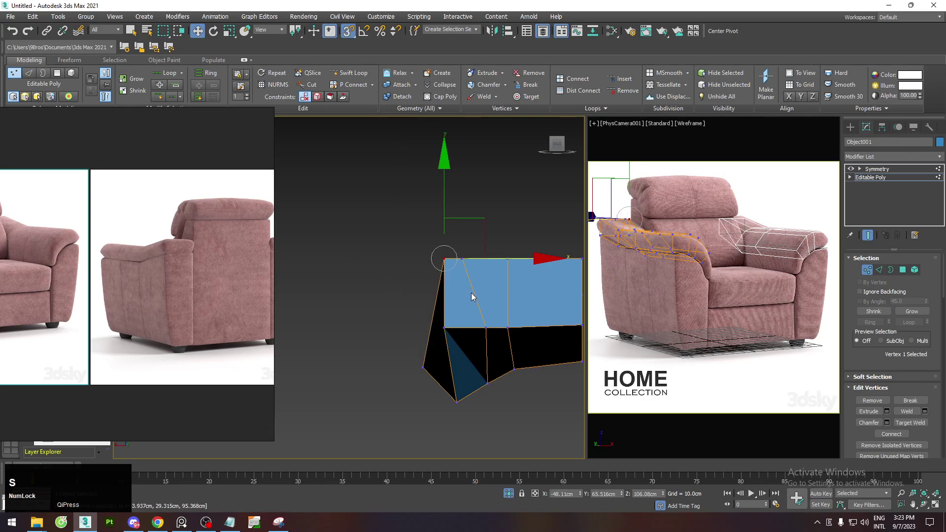
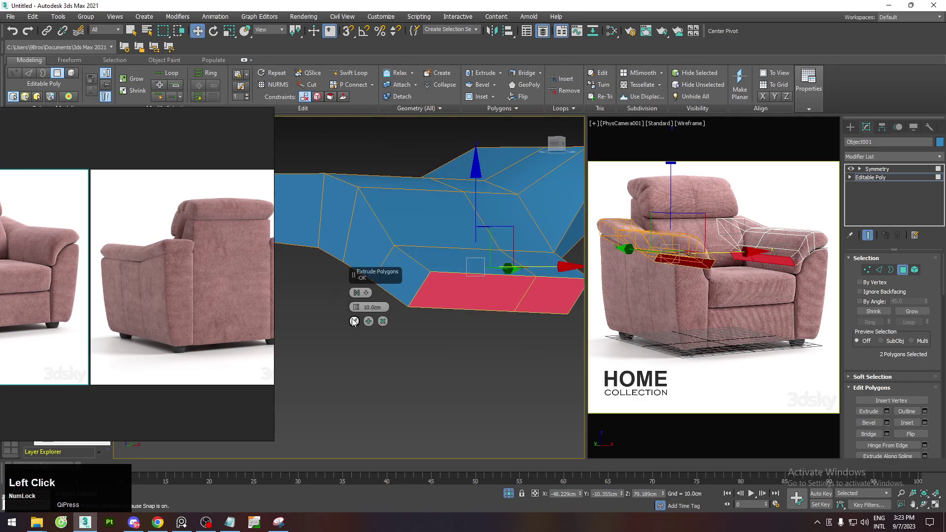
# Zoom out to view the armrest underside before extruding its bottom polygons 10 cm.
pyautogui.scroll(-3)
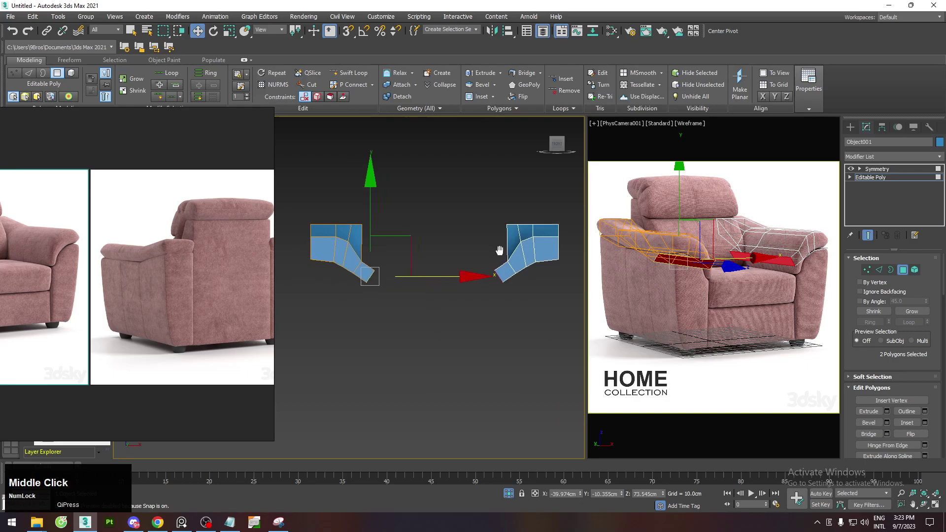
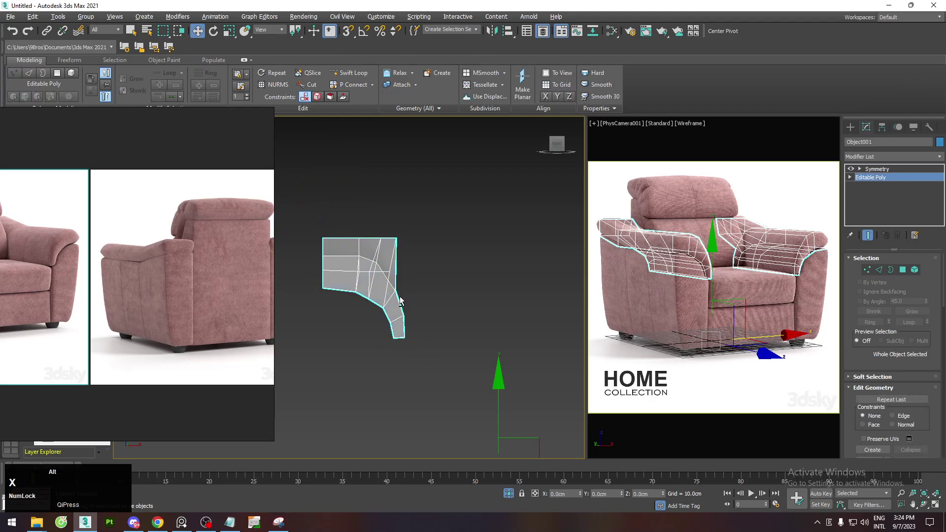
# Shade the armrest see-through and enter vertex editing with a cleared selection.
pyautogui.press('F3')
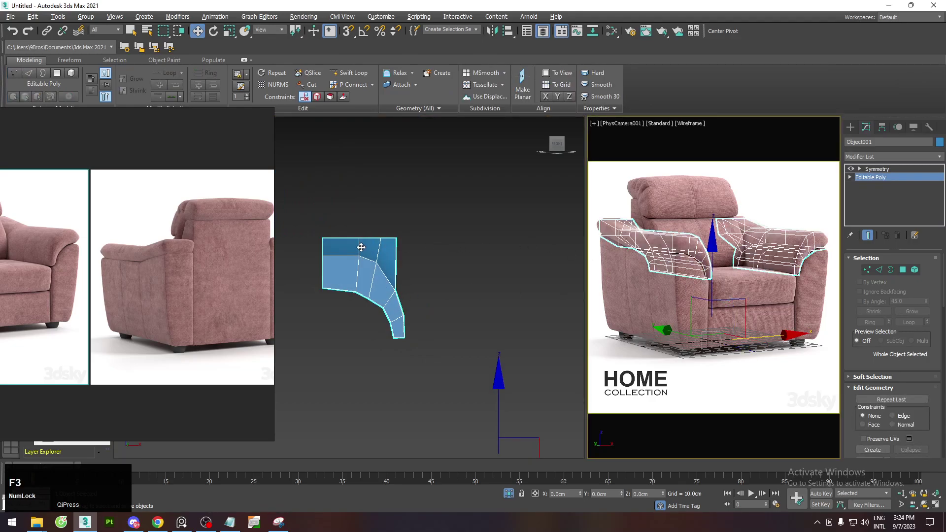
pyautogui.scroll(-3)
pyautogui.middleClick(133, 245)
pyautogui.scroll(3)
pyautogui.middleClick(387, 248)
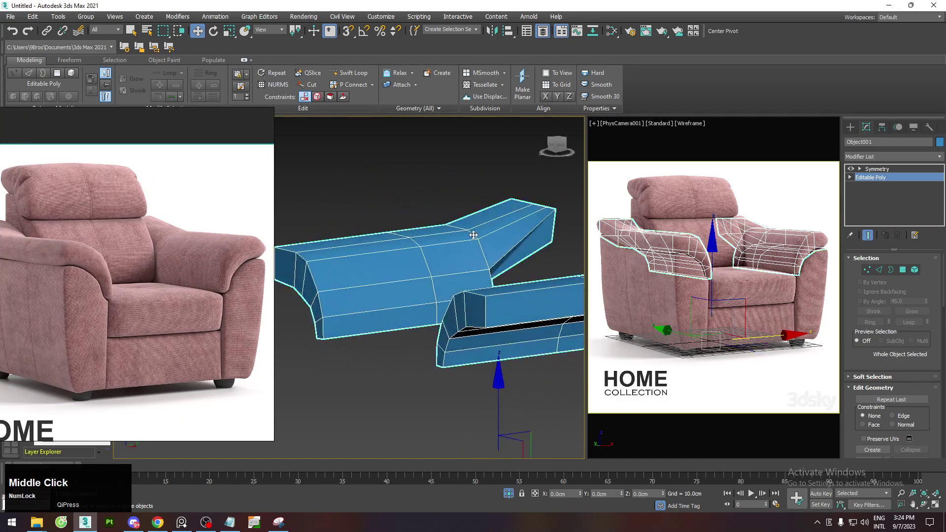
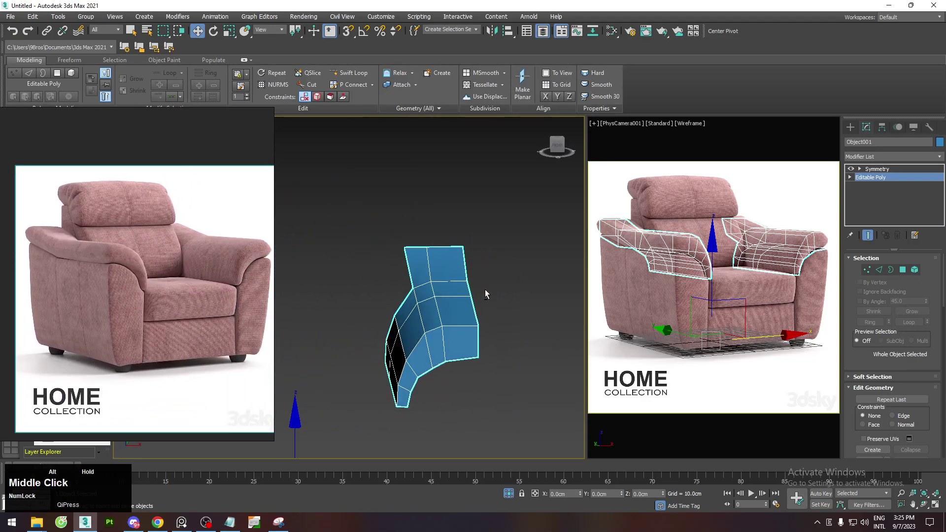
pyautogui.press('1')
pyautogui.scroll(3)
pyautogui.click(428, 297)
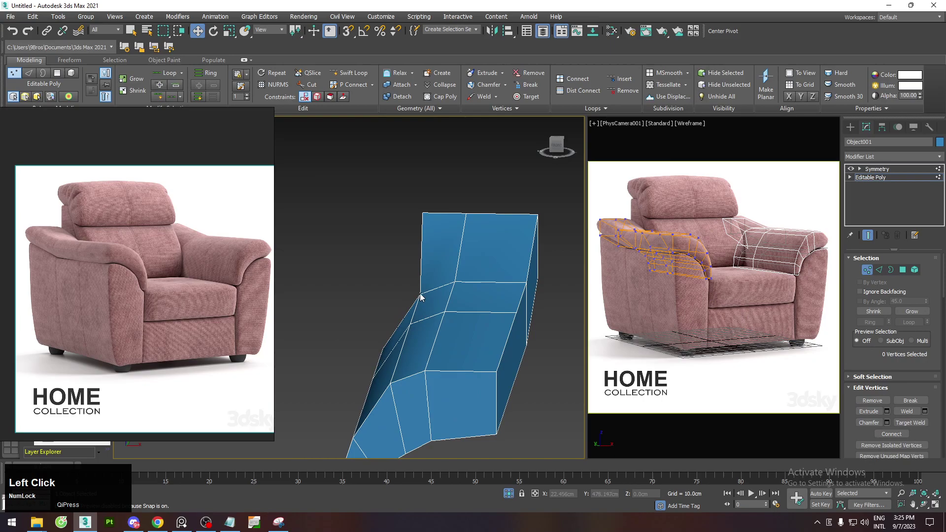
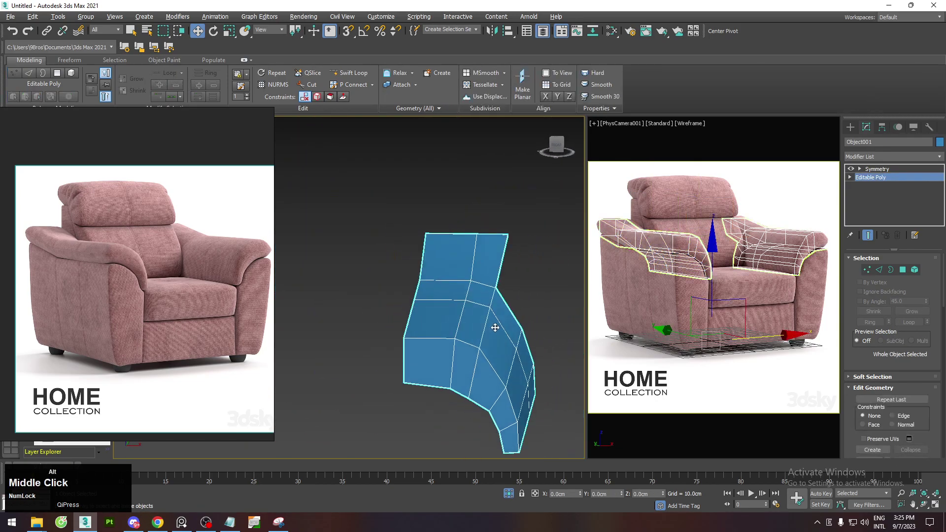
# Move the armrest's end vertices so its rolled profile bends outward, then return to object level.
pyautogui.press('1')
pyautogui.click(476, 280)
pyautogui.middleClick(474, 270)
pyautogui.scroll(3)
pyautogui.click(468, 191)
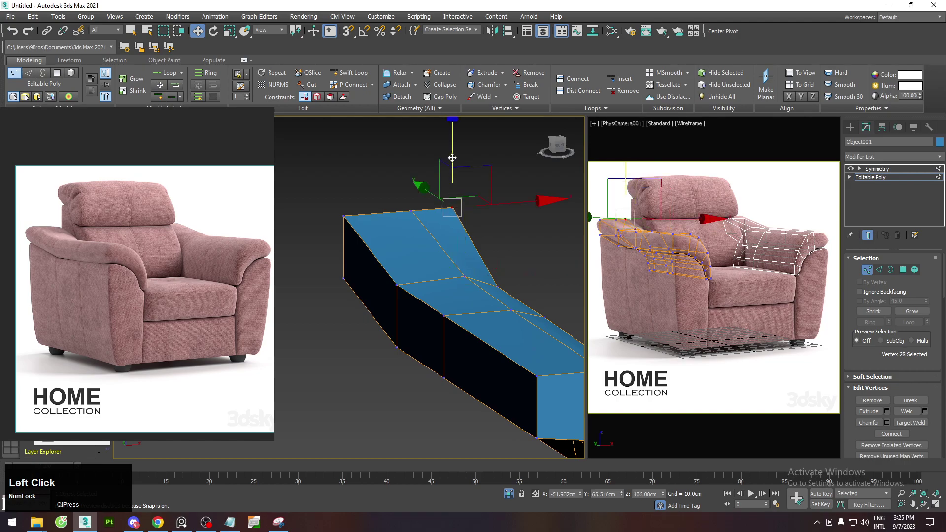
pyautogui.press('1')
pyautogui.scroll(-3)
# Unhide all chair parts from the quad menu and select the backrest beside the armrests.
pyautogui.middleClick(474, 251)
pyautogui.scroll(-3)
pyautogui.rightClick(373, 309)
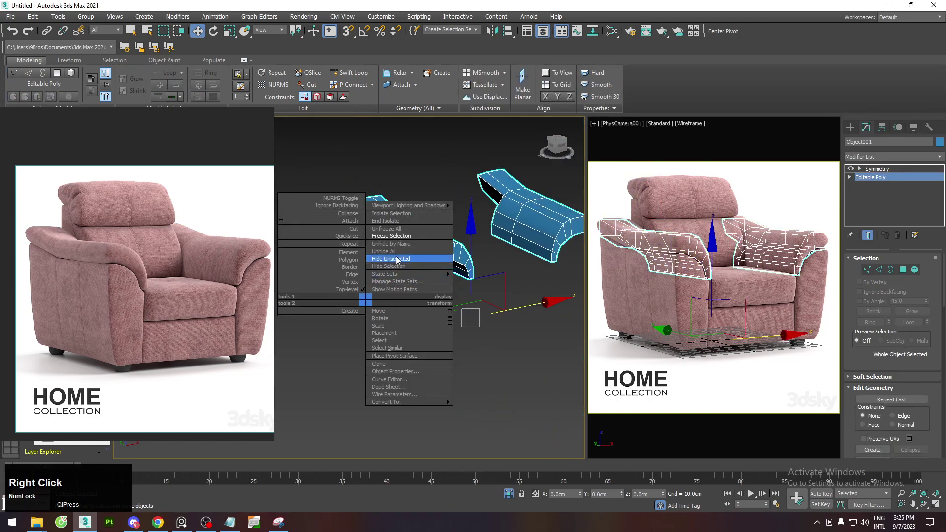
pyautogui.click(402, 256)
pyautogui.scroll(-3)
pyautogui.click(477, 384)
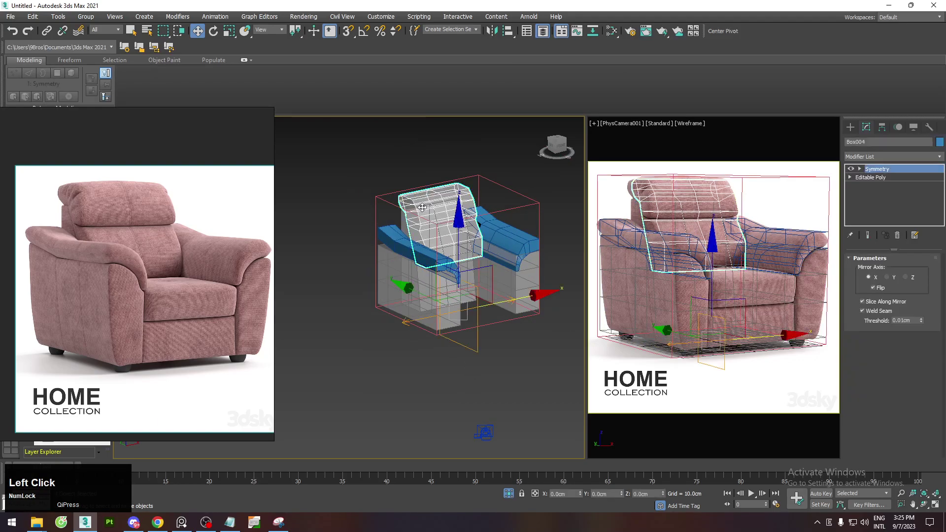
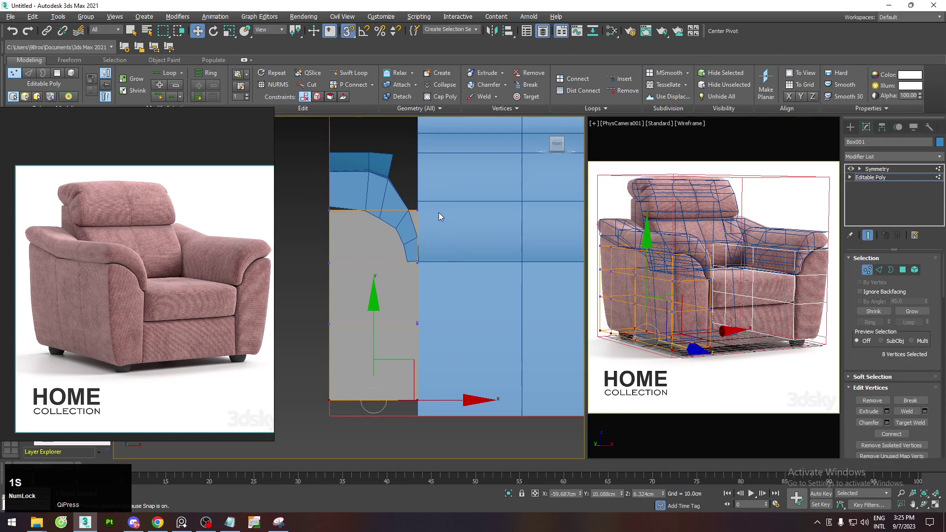
# Reshape the chair body's side and backrest vertices in the side view with snaps on.
pyautogui.press('s')
pyautogui.click(426, 190)
pyautogui.middleClick(377, 240)
pyautogui.scroll(3)
pyautogui.click(538, 193)
pyautogui.middleClick(454, 238)
pyautogui.press('alt+1')
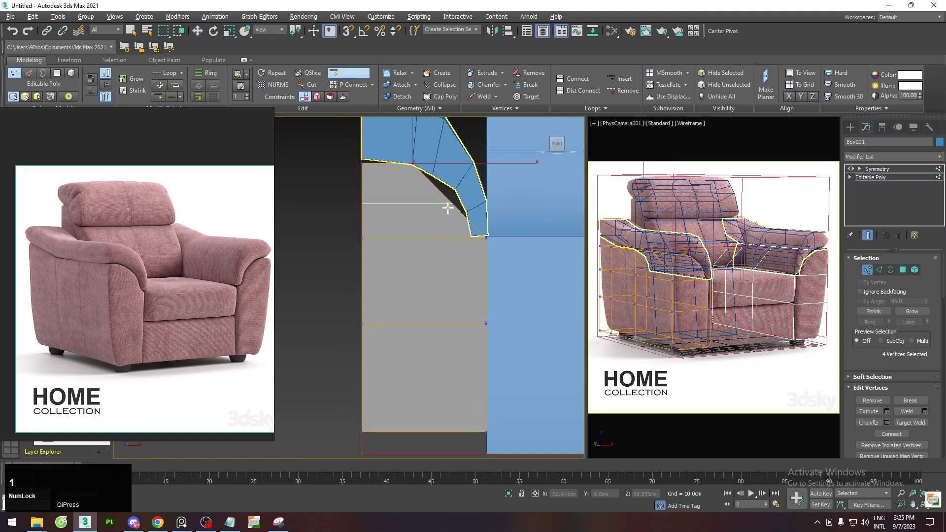
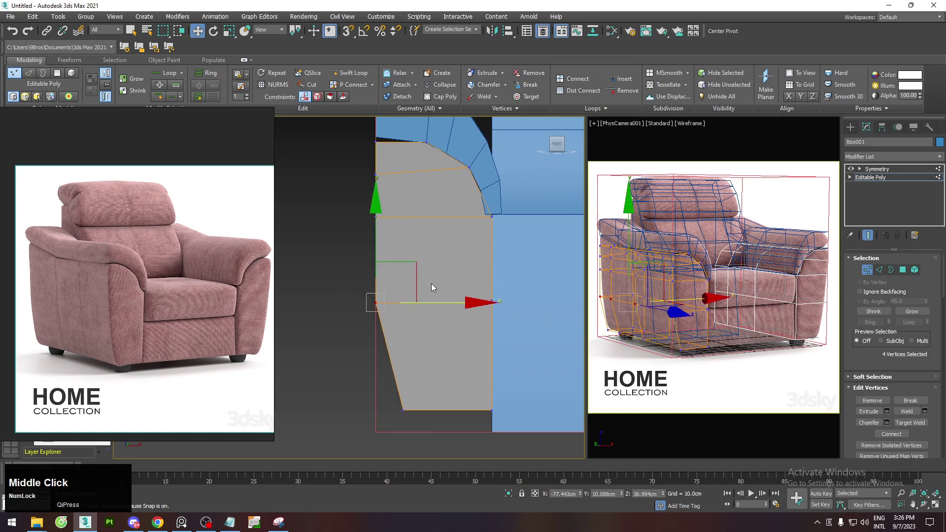
pyautogui.click(459, 310)
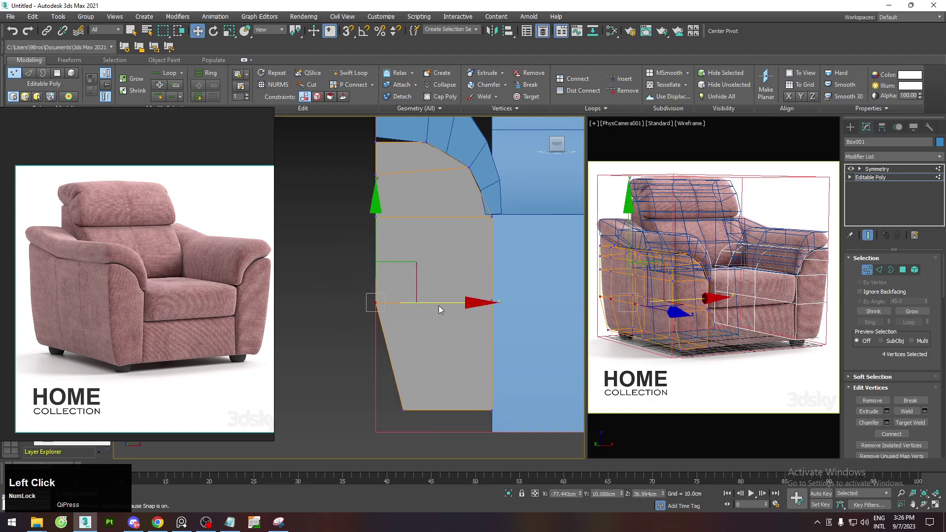
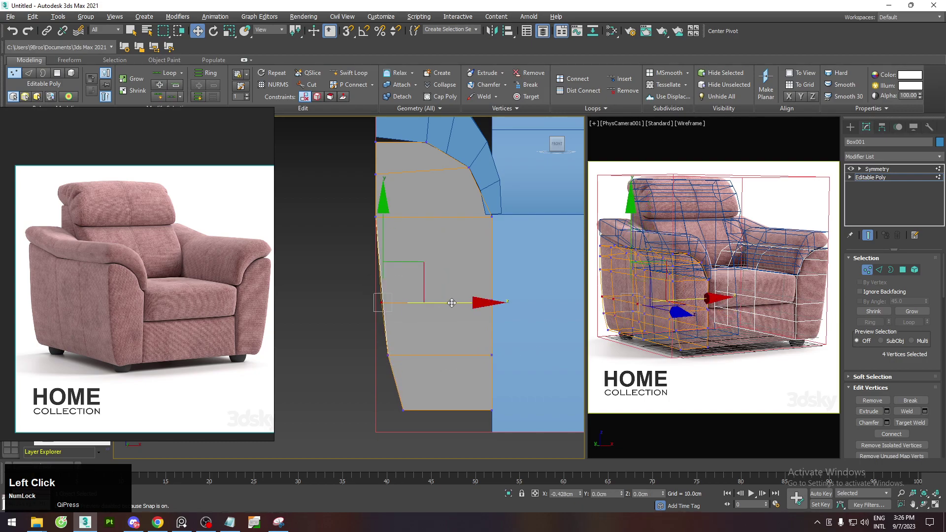
# Nudge the armrest vertices over the body's curved top and return to the Symmetry level.
pyautogui.middleClick(424, 259)
pyautogui.scroll(-3)
pyautogui.scroll(3)
pyautogui.press('1')
pyautogui.click(418, 211)
pyautogui.press('1')
pyautogui.click(349, 270)
pyautogui.middleClick(378, 235)
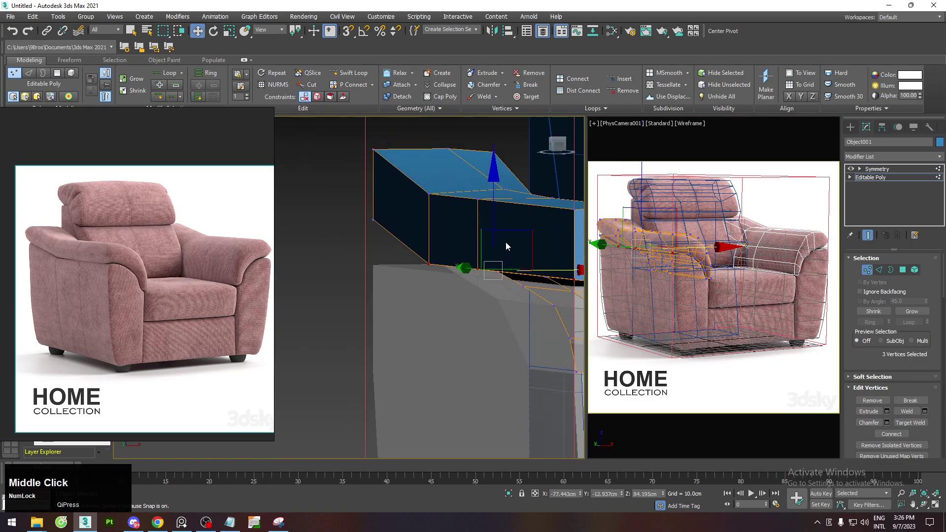
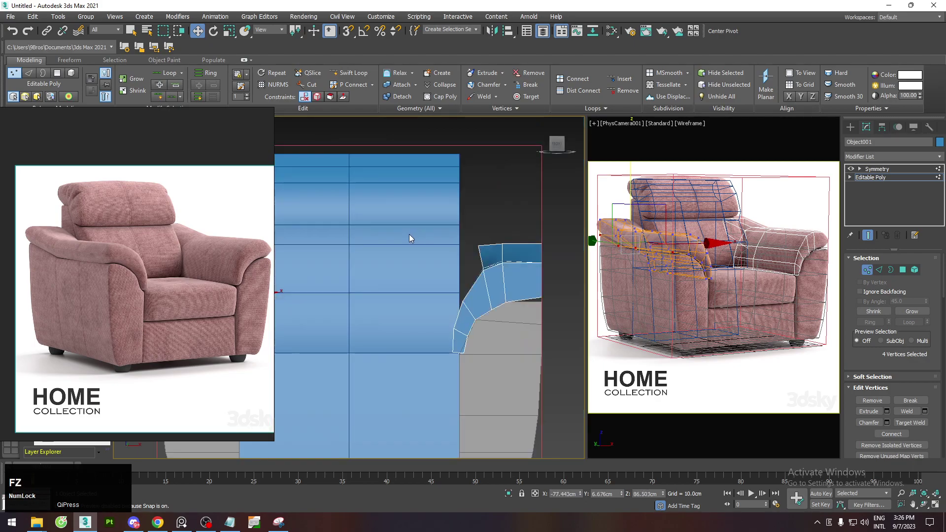
pyautogui.scroll(-3)
pyautogui.middleClick(393, 241)
pyautogui.scroll(3)
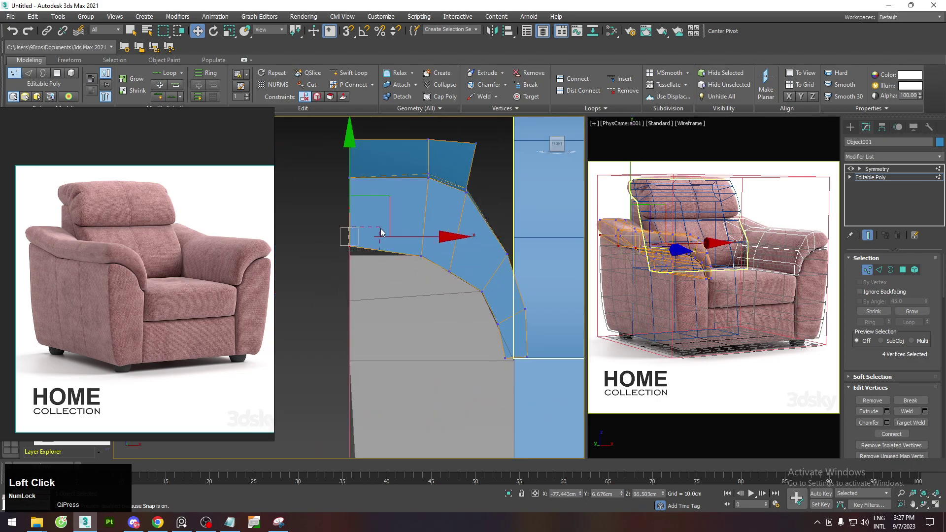
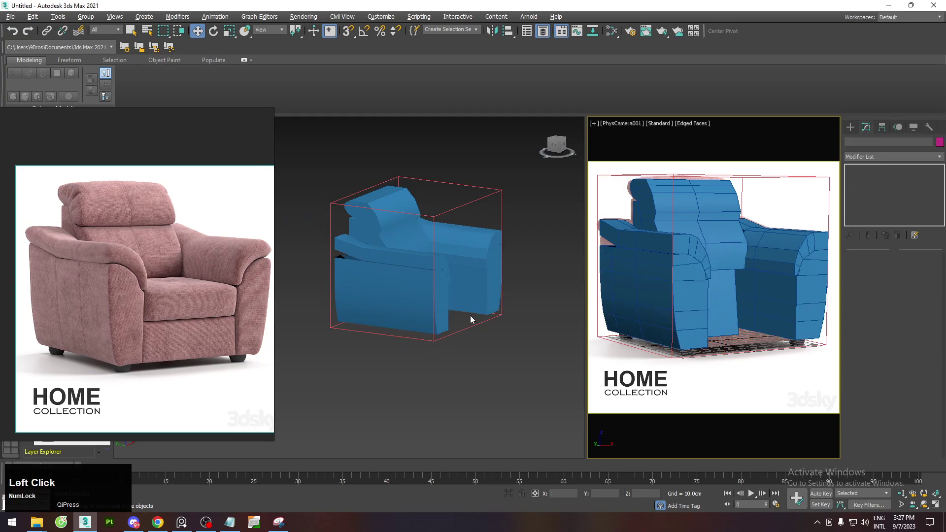
# Select the armchair body and enter vertex editing on its armrest vertices.
pyautogui.click(421, 285)
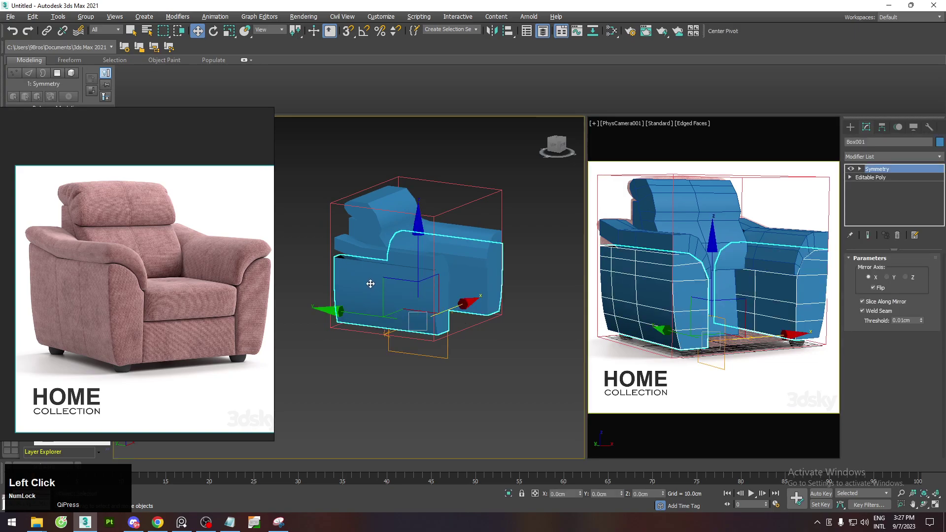
pyautogui.press('l')
pyautogui.press('z')
pyautogui.middleClick(417, 281)
pyautogui.scroll(-3)
pyautogui.click(900, 176)
# In the side view with edged faces, select the row of 12 armrest side vertices.
pyautogui.press('alt+x')
pyautogui.middleClick(434, 259)
pyautogui.press('F4')
pyautogui.middleClick(355, 240)
pyautogui.scroll(-3)
pyautogui.press('1')
pyautogui.click(428, 268)
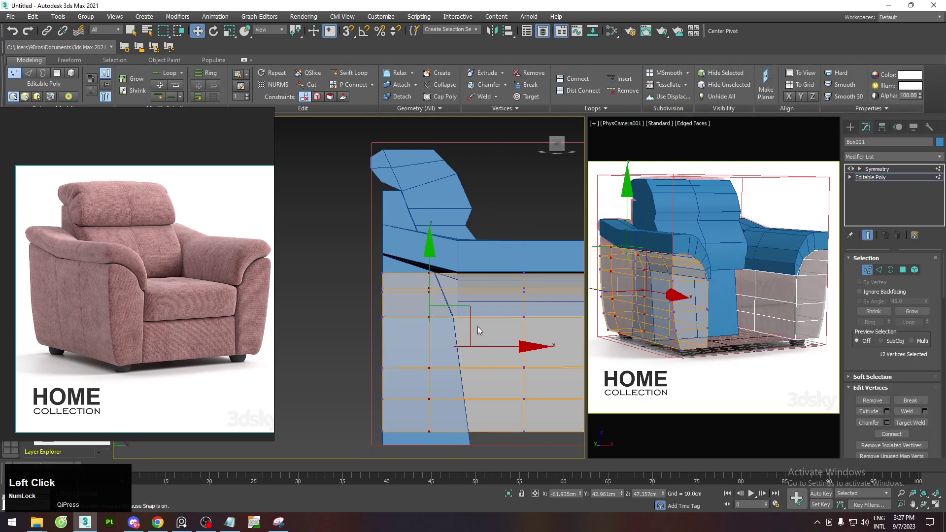
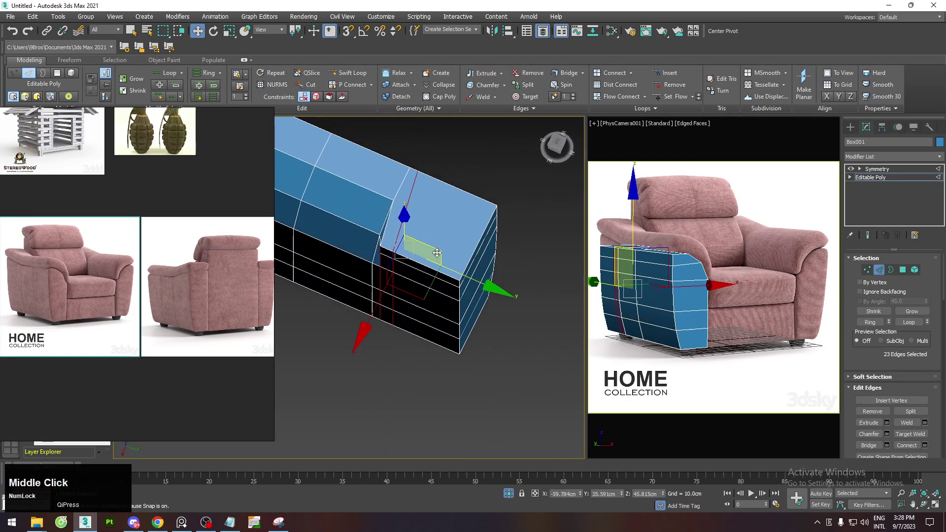
# Undo the last move, adjust the armrest edge loops in polygon mode for a softened front.
pyautogui.press('ctrl+z')
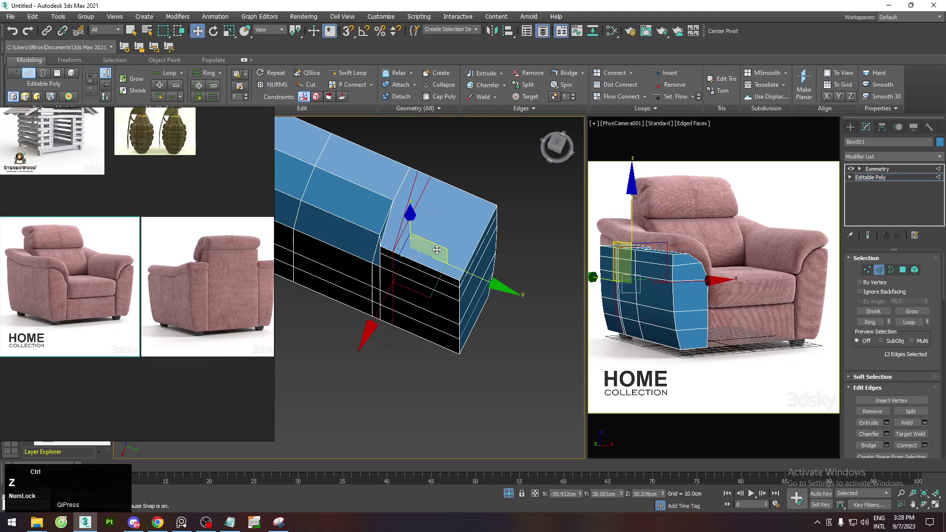
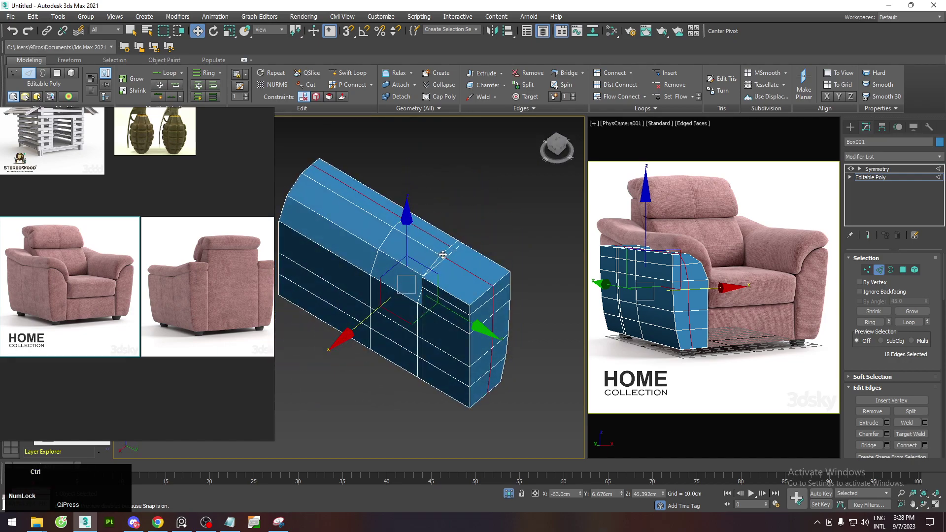
pyautogui.press('1')
pyautogui.scroll(3)
pyautogui.middleClick(455, 271)
pyautogui.scroll(-3)
pyautogui.middleClick(470, 308)
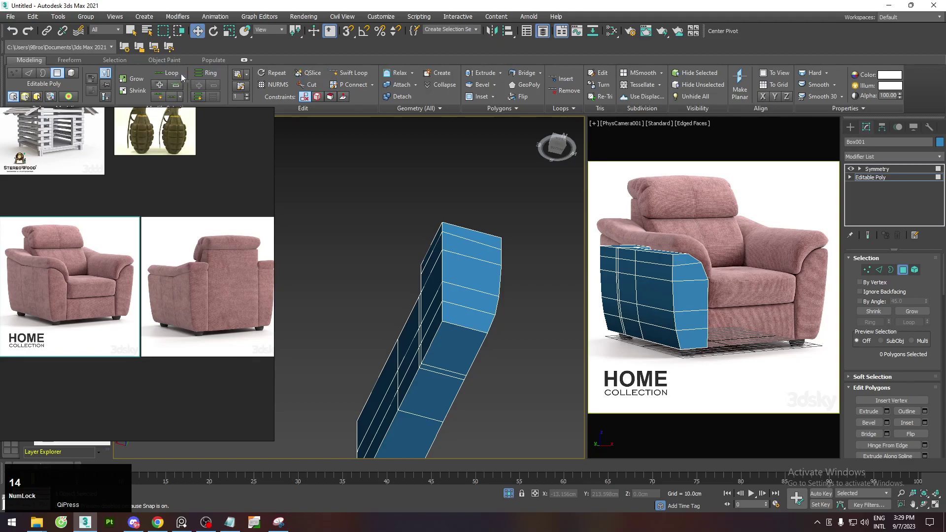
pyautogui.click(139, 59)
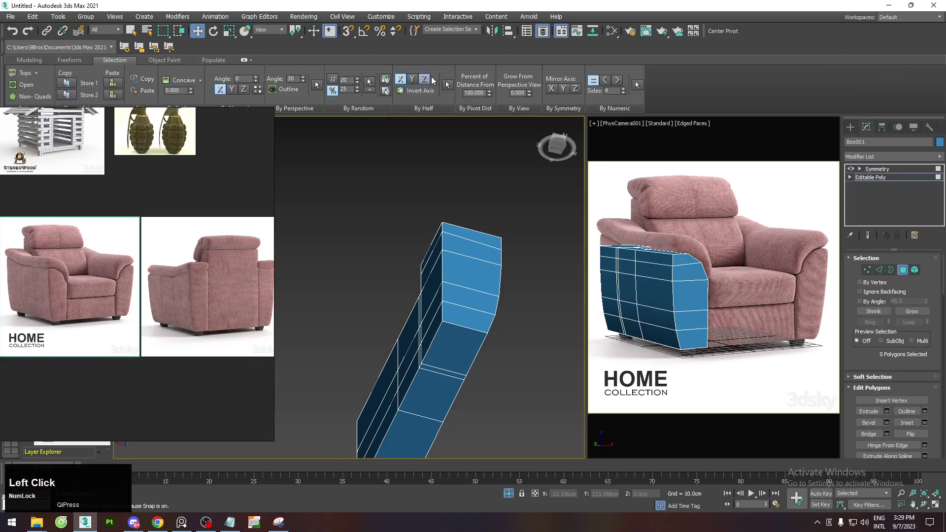
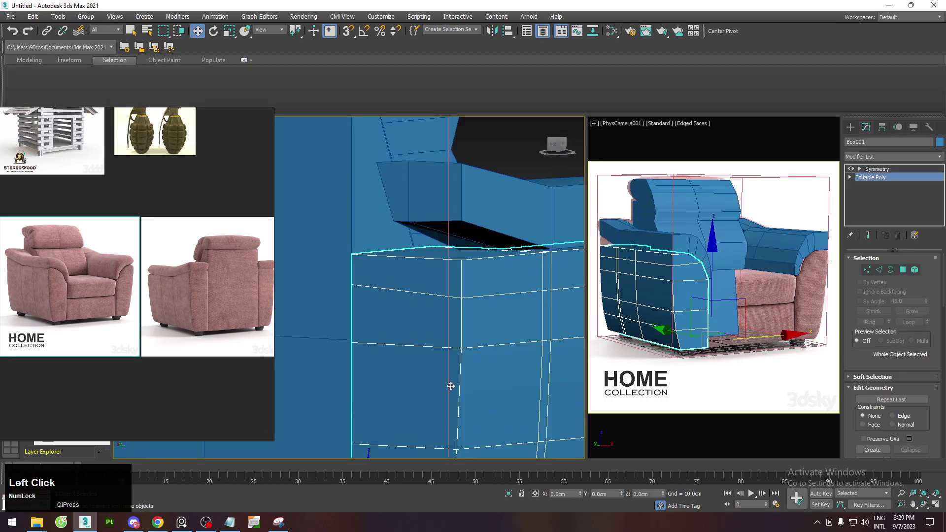
# Leave sub-object editing and frame the whole armchair blockout in view.
pyautogui.scroll(-3)
pyautogui.middleClick(392, 286)
pyautogui.scroll(-3)
pyautogui.press('alt+`')
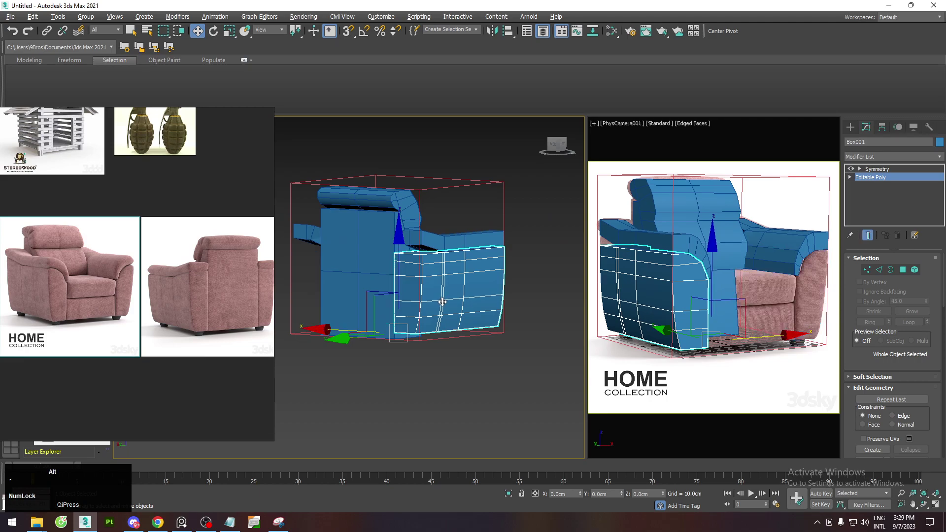
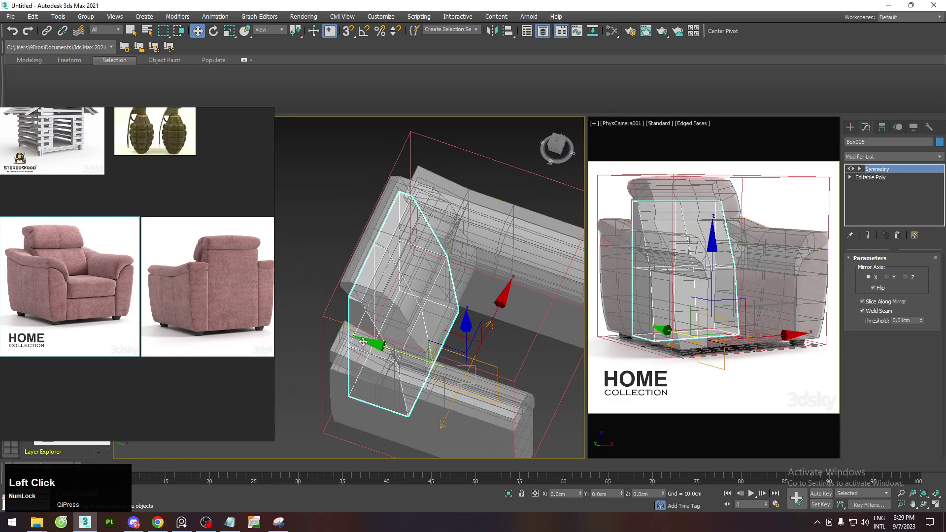
# Isolate the new seat box Box005 and enter vertex editing in the front view.
pyautogui.click(438, 369)
pyautogui.press('alt+q')
pyautogui.click(324, 320)
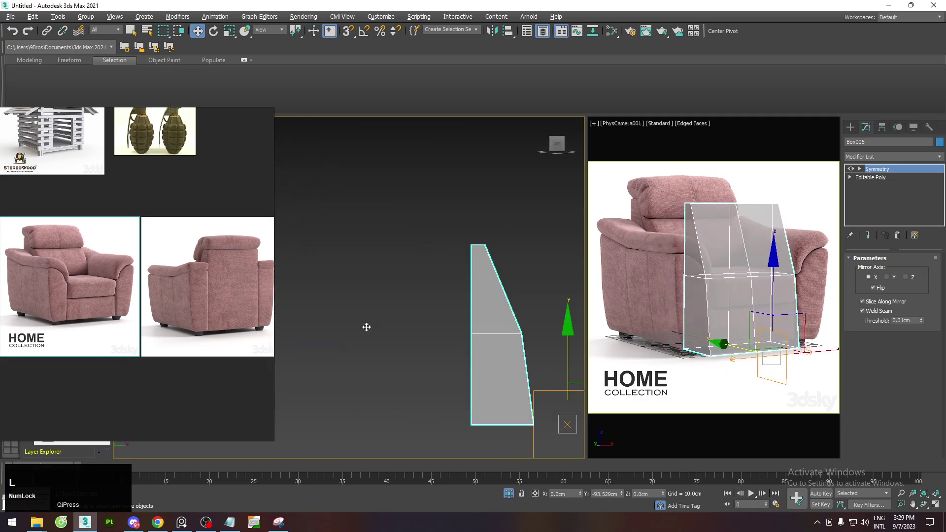
pyautogui.scroll(-3)
pyautogui.click(870, 183)
pyautogui.scroll(3)
pyautogui.middleClick(377, 285)
pyautogui.scroll(3)
pyautogui.press('alt+`')
pyautogui.press('1')
pyautogui.click(403, 283)
# With snaps on, move the box's top and edge vertices to the seat cushion outline.
pyautogui.press('s')
pyautogui.click(464, 298)
pyautogui.middleClick(394, 273)
pyautogui.press('1')
pyautogui.press('1')
pyautogui.click(350, 189)
pyautogui.press('2')
pyautogui.click(361, 317)
pyautogui.press('1')
pyautogui.click(339, 191)
pyautogui.press('s')
pyautogui.click(374, 131)
pyautogui.middleClick(382, 346)
pyautogui.click(319, 330)
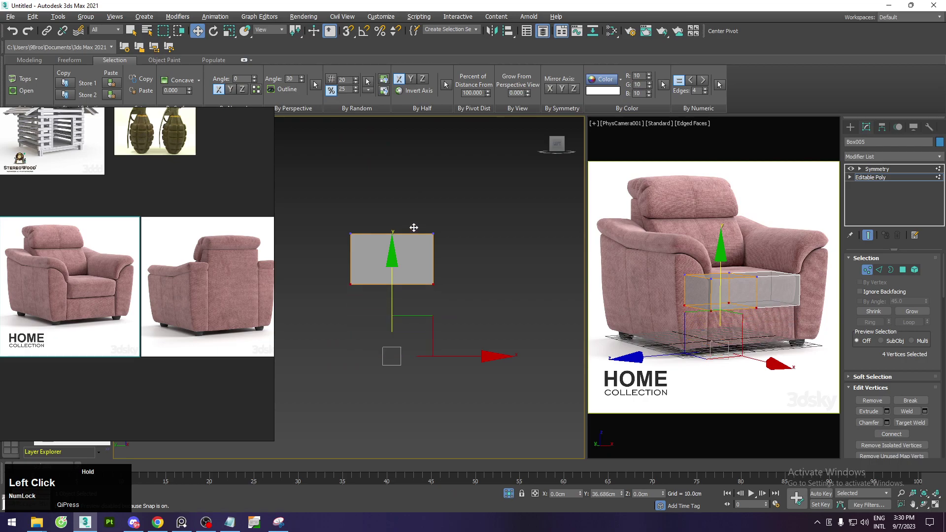
# Size the cushion box between the armrests and select its side vertices.
pyautogui.press('1')
pyautogui.click(517, 497)
pyautogui.press('s')
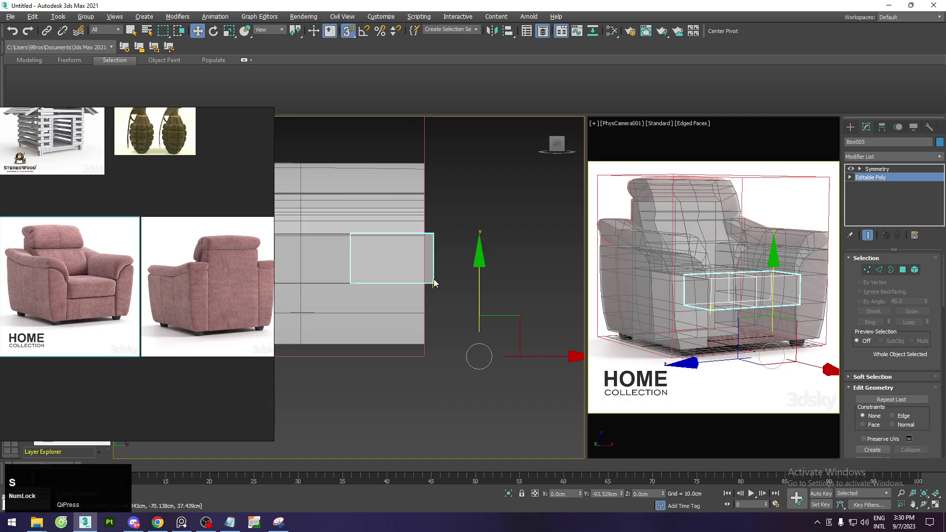
pyautogui.click(542, 356)
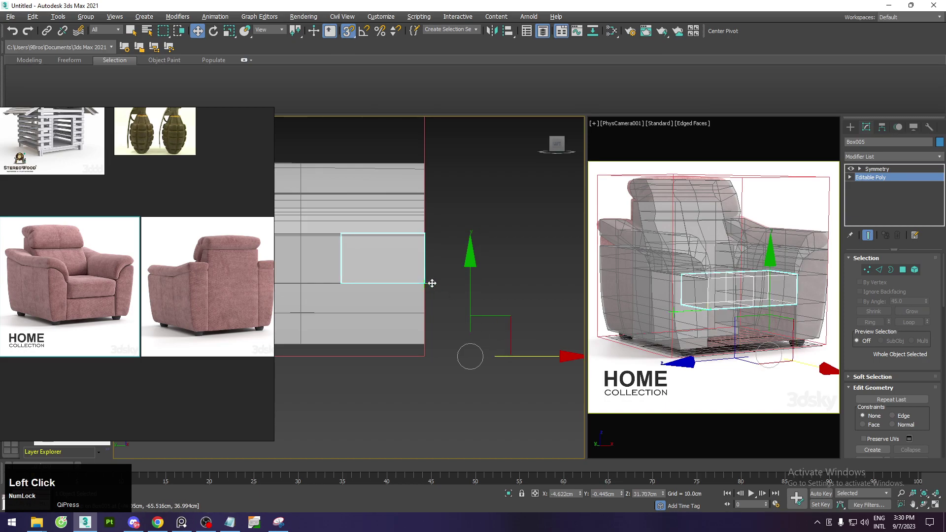
pyautogui.press('s')
pyautogui.press('alt+q')
pyautogui.middleClick(455, 278)
pyautogui.scroll(-3)
pyautogui.press('1')
pyautogui.scroll(-3)
pyautogui.middleClick(388, 282)
pyautogui.press('s')
pyautogui.press('s')
pyautogui.click(433, 267)
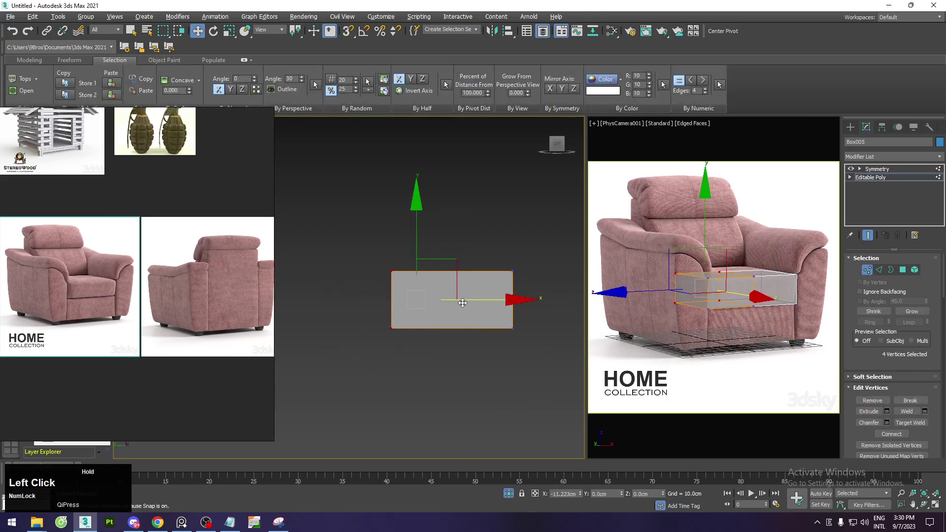
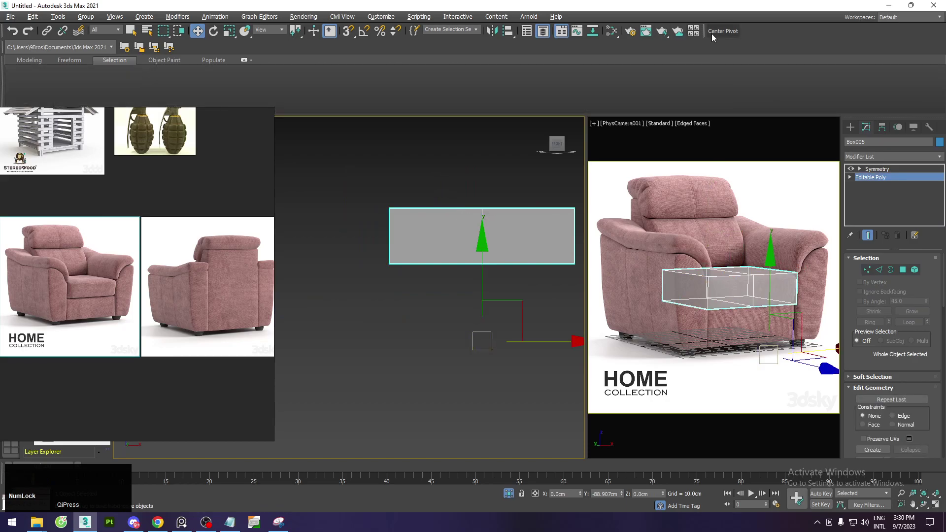
# Shift-move the cushion box down and confirm an instanced copy Box006 beneath it.
pyautogui.press('s')
pyautogui.click(484, 284)
pyautogui.press('s')
pyautogui.press('1')
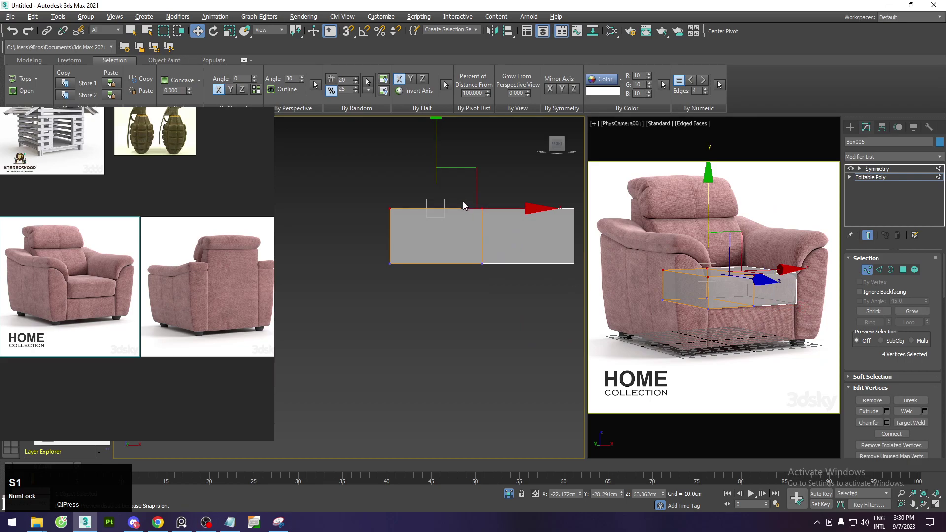
pyautogui.press('1')
pyautogui.click(483, 184)
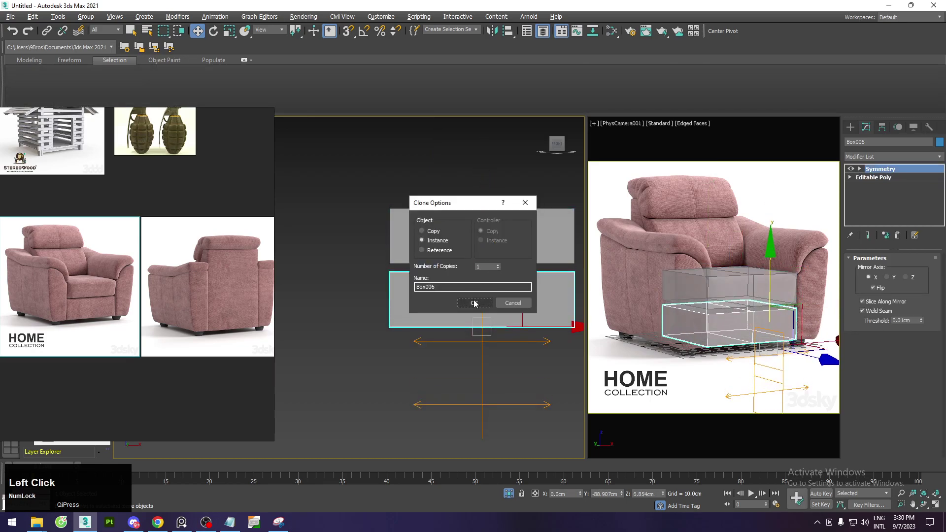
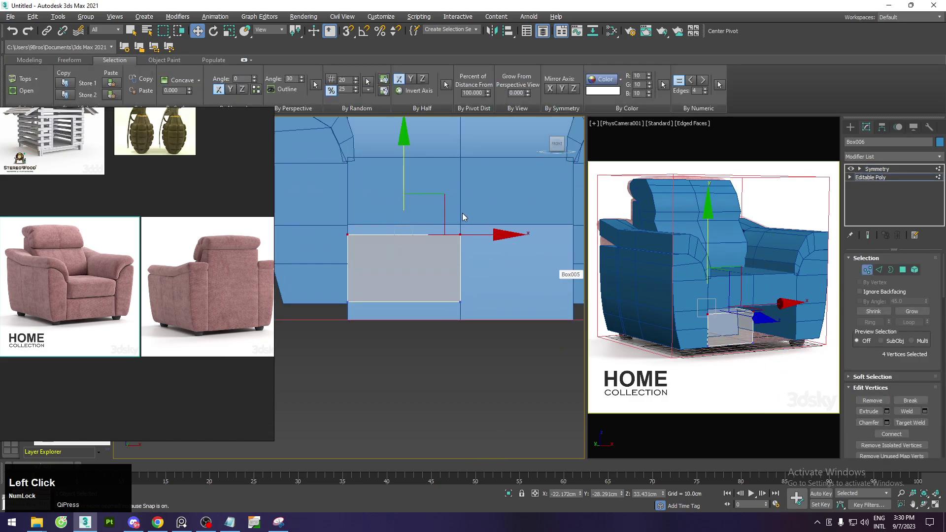
# Move and scale the cushion's vertices to make the block wider.
pyautogui.press('s')
pyautogui.click(405, 177)
pyautogui.press('s')
pyautogui.write('s11')
pyautogui.click(342, 288)
pyautogui.write('s')
pyautogui.click(407, 237)
pyautogui.write('s1')
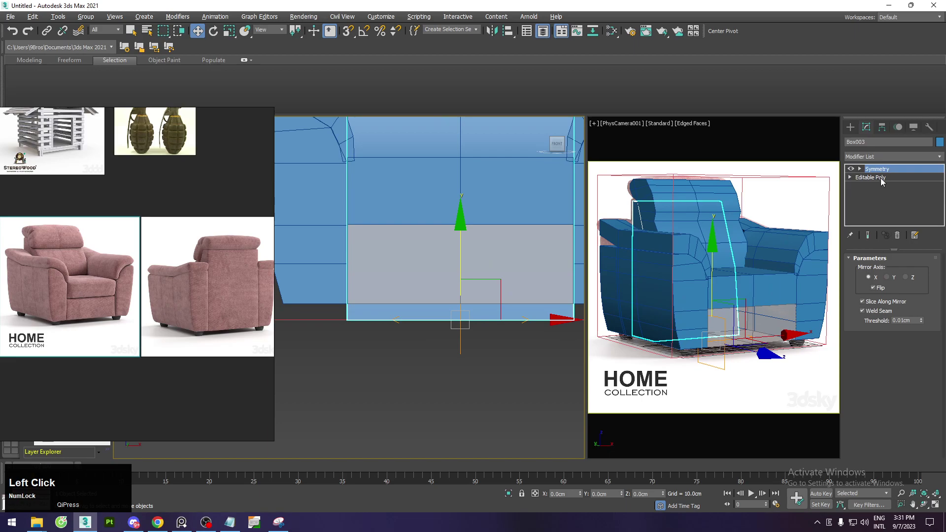
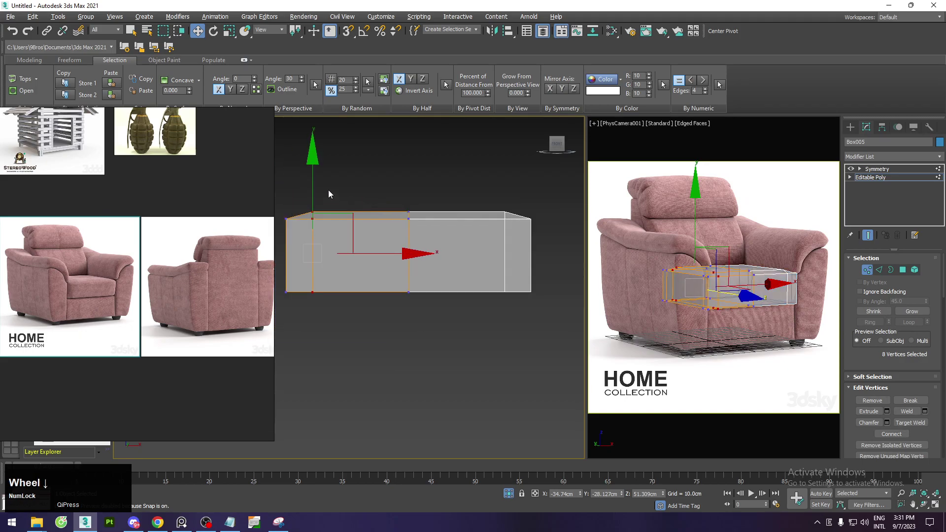
# Angle the cushion's front corners and check the beveled block in perspective.
pyautogui.click(412, 207)
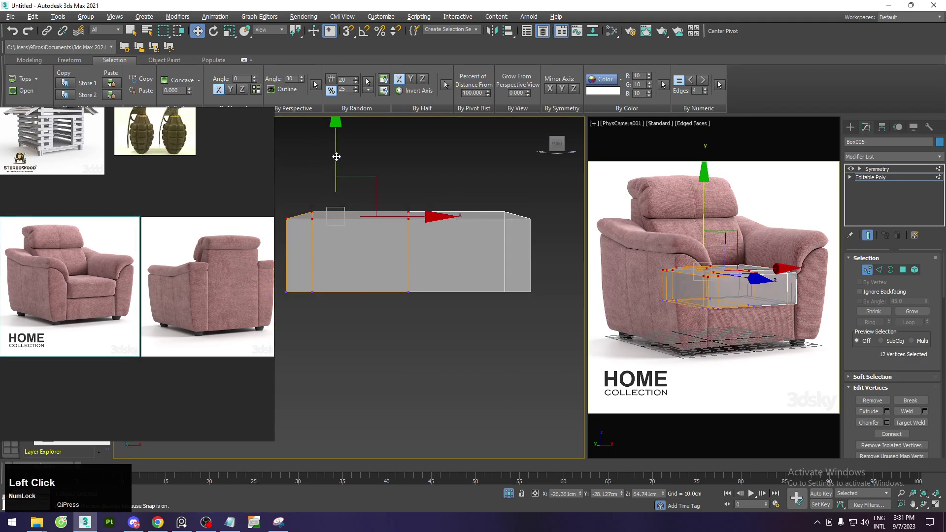
pyautogui.middleClick(354, 181)
pyautogui.press('1')
pyautogui.middleClick(399, 208)
pyautogui.press('alt+x')
pyautogui.middleClick(385, 226)
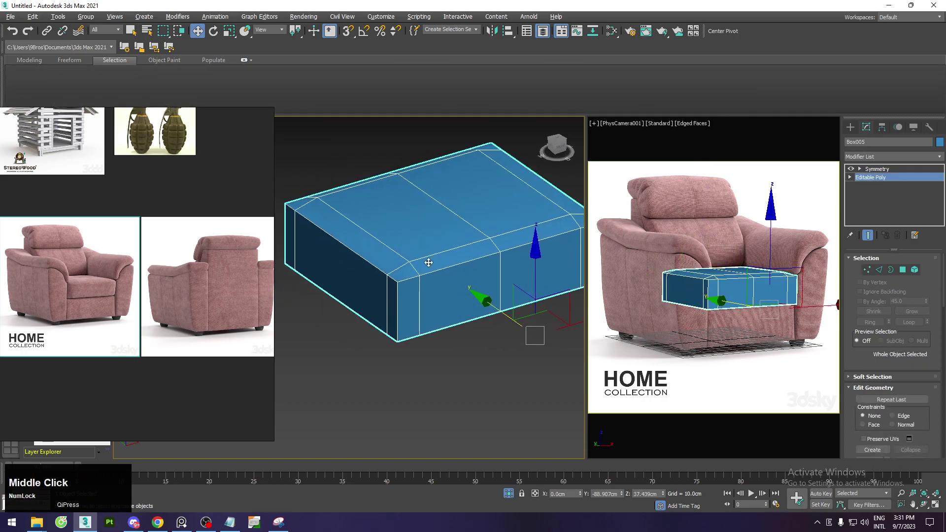
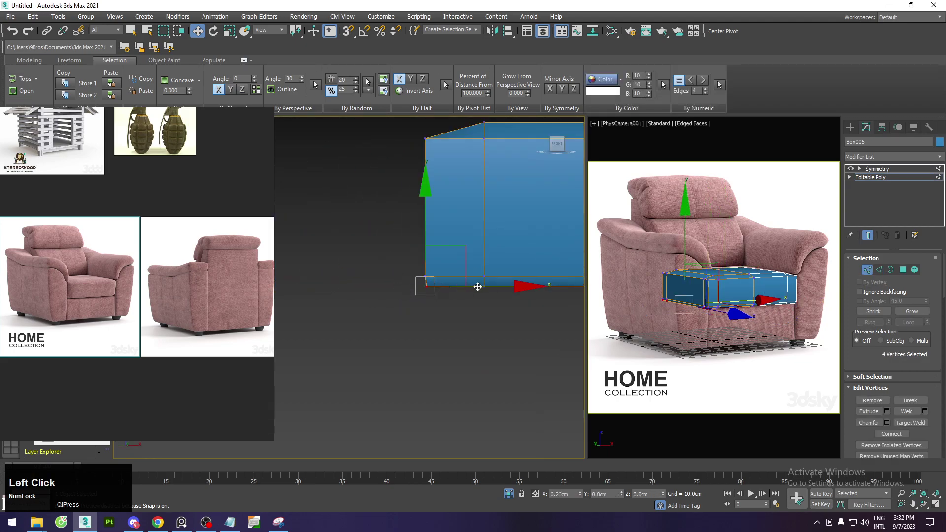
# Bring the full armchair back in view and select the lower block's edges.
pyautogui.press('1')
pyautogui.scroll(-3)
pyautogui.middleClick(461, 265)
pyautogui.middleClick(450, 267)
pyautogui.click(513, 492)
pyautogui.middleClick(468, 394)
pyautogui.press('F4')
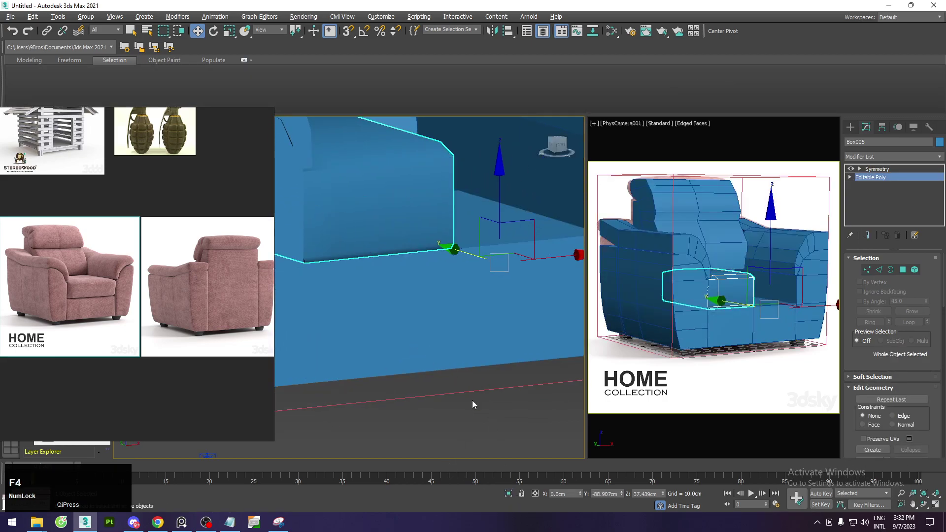
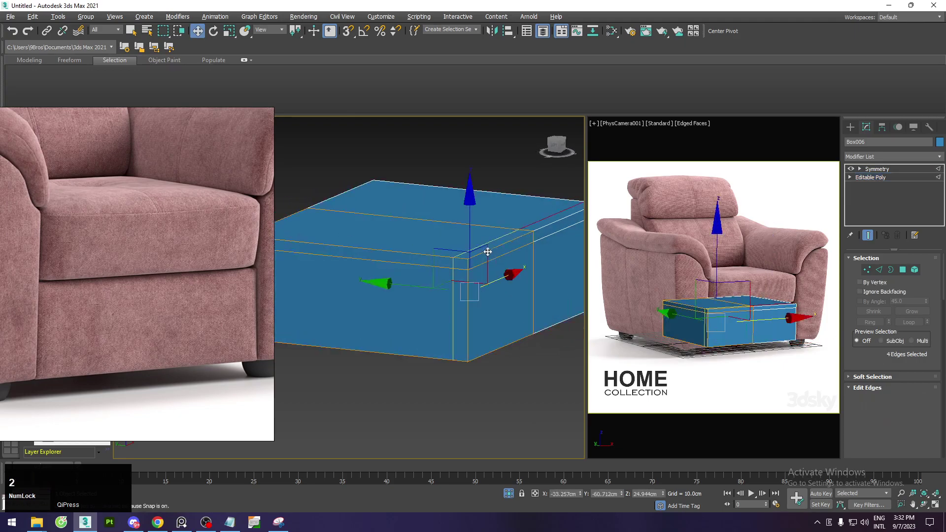
# Select five edges on the Box006 base block for edge editing.
pyautogui.click(490, 249)
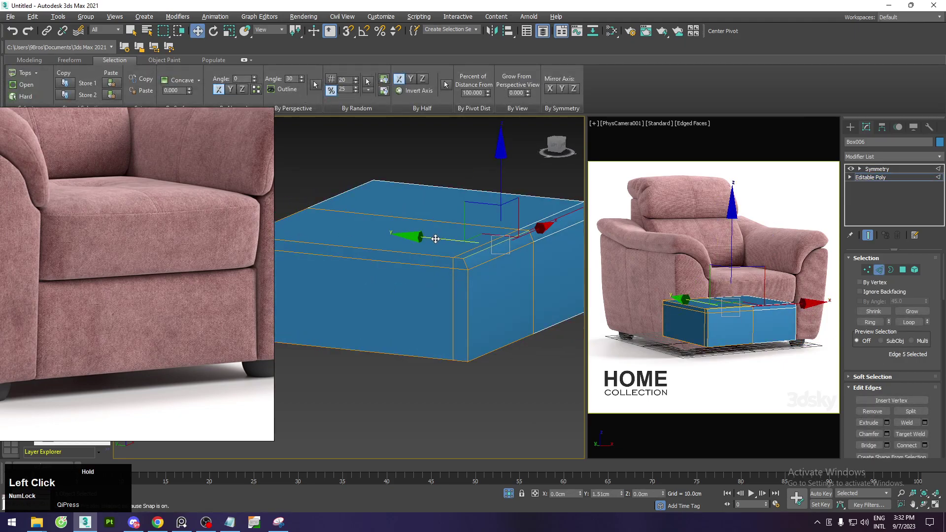
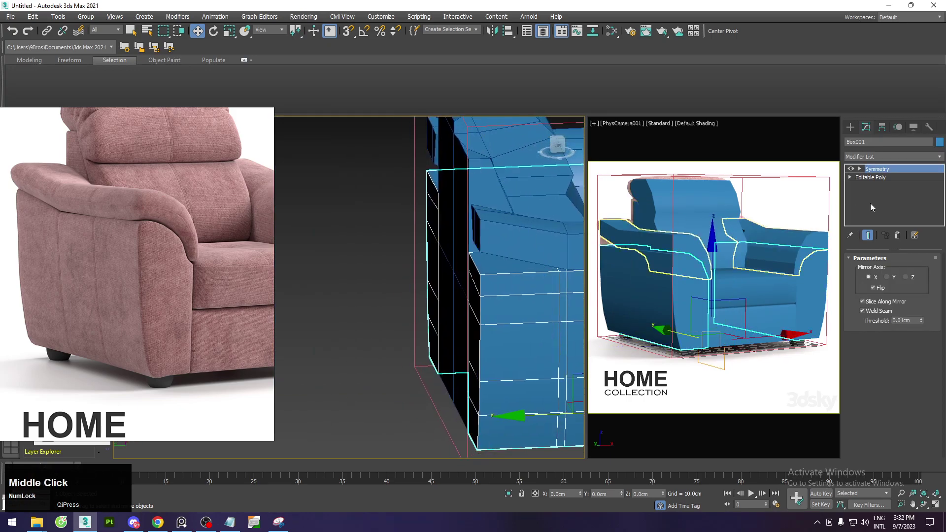
# Select the armrest outline edges, detach them as Object001 and edit its end vertices.
pyautogui.click(888, 179)
pyautogui.write('12')
pyautogui.click(478, 266)
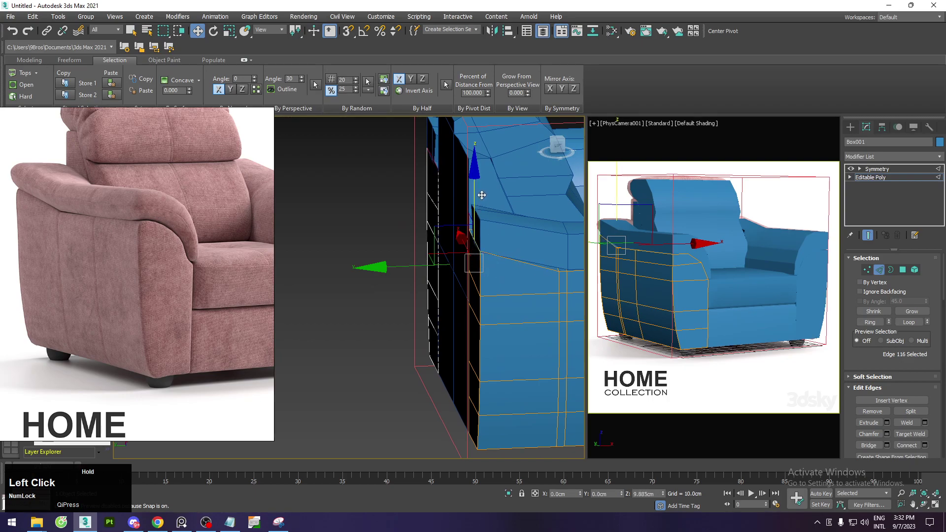
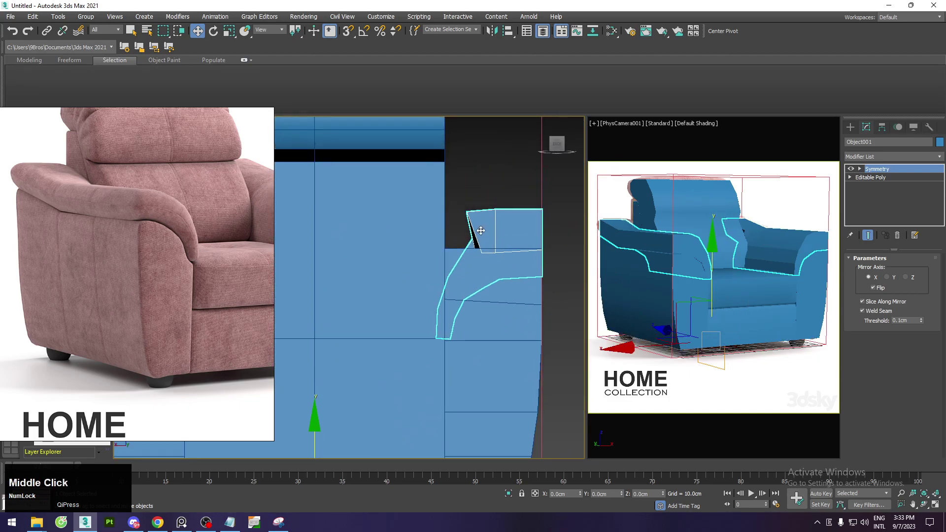
pyautogui.click(878, 180)
pyautogui.press('1')
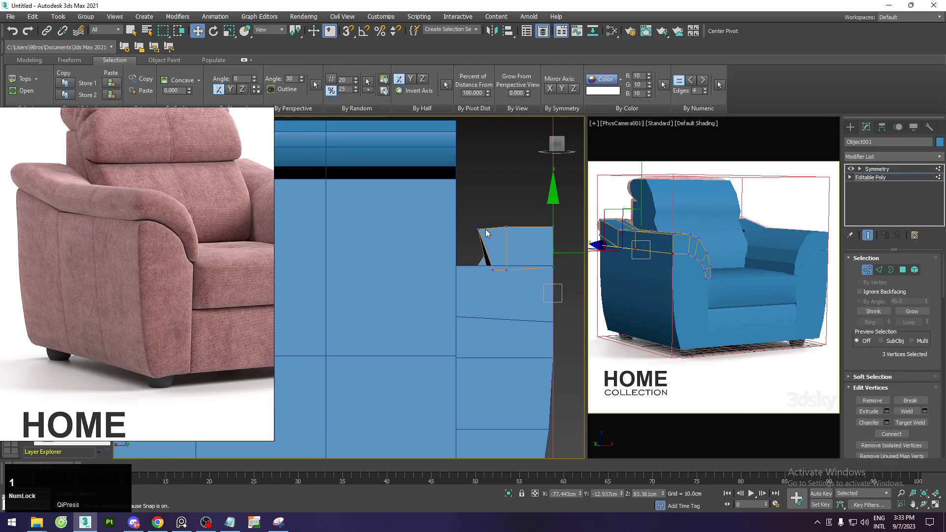
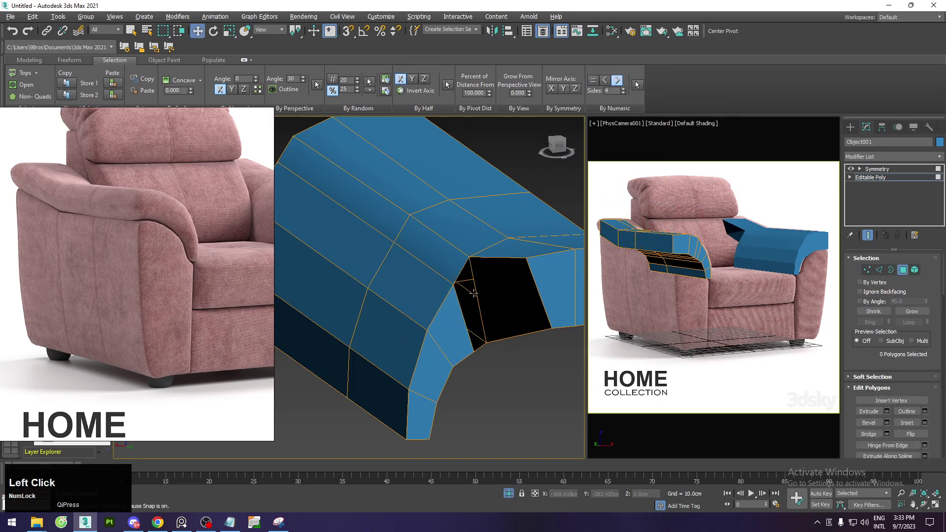
# Select the face inside the armrest opening and pick the loose vertices along its edge and top corner.
pyautogui.press('2')
pyautogui.write('24')
pyautogui.click(498, 283)
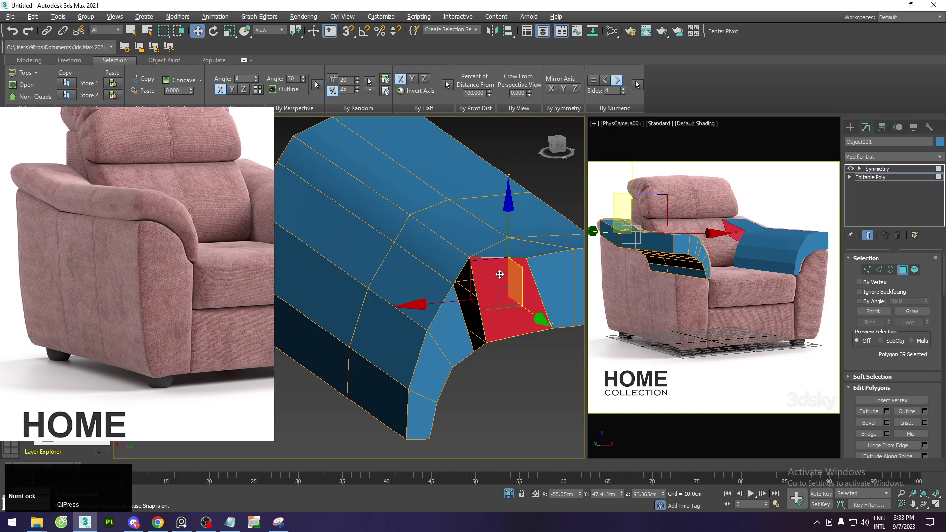
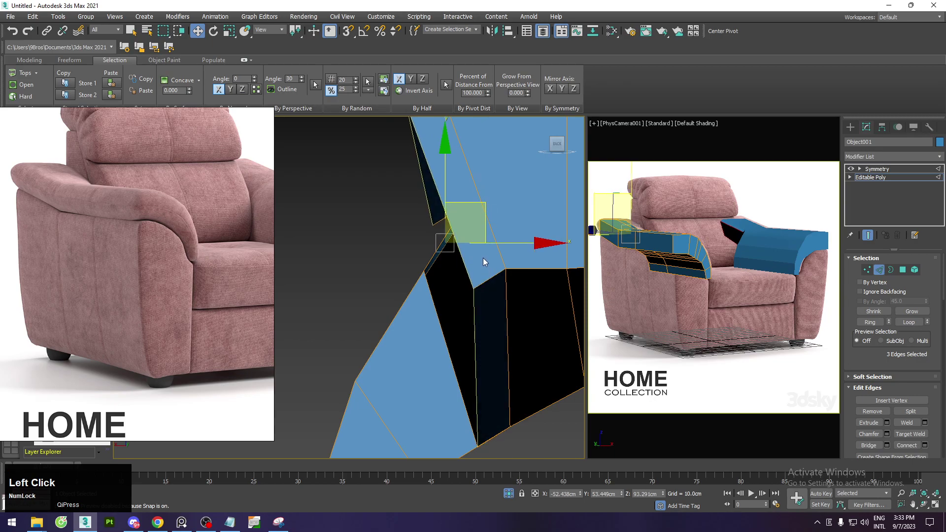
pyautogui.press('1')
pyautogui.click(480, 292)
pyautogui.middleClick(469, 228)
pyautogui.scroll(-3)
pyautogui.click(523, 278)
pyautogui.click(429, 190)
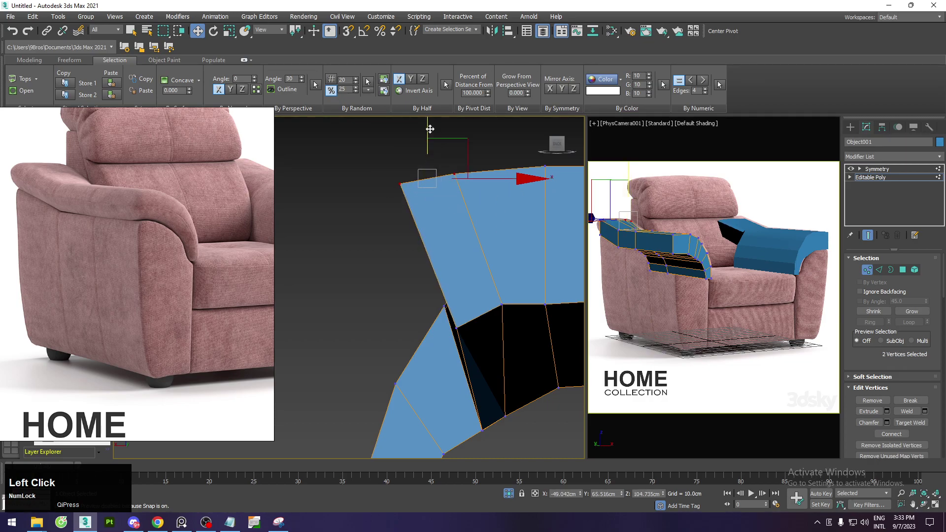
pyautogui.click(432, 123)
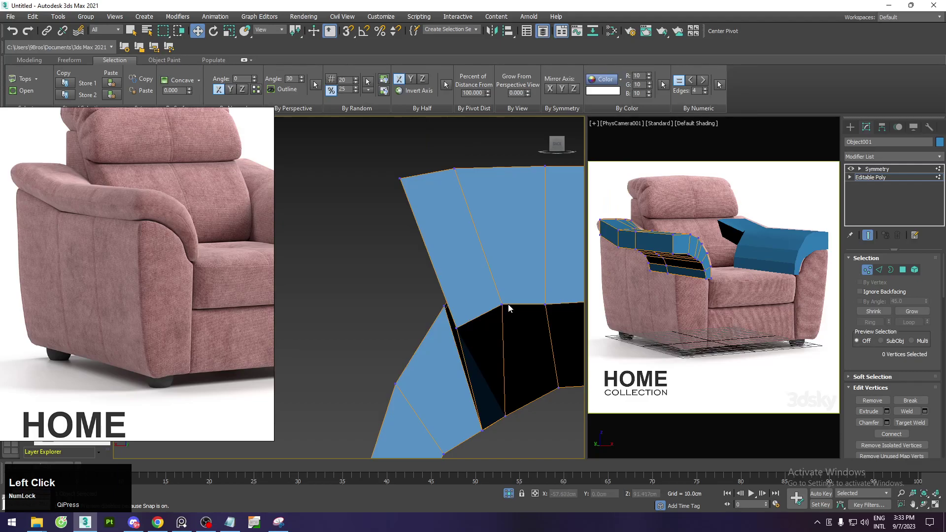
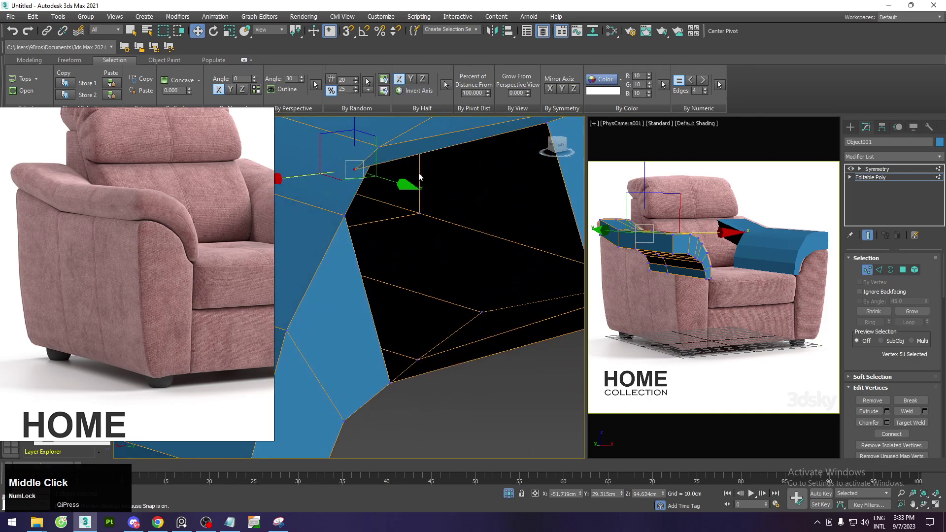
pyautogui.middleClick(373, 192)
# Target Weld the loose armrest vertex onto its neighbour, then return to whole-object level.
pyautogui.press('alt+g')
pyautogui.click(40, 58)
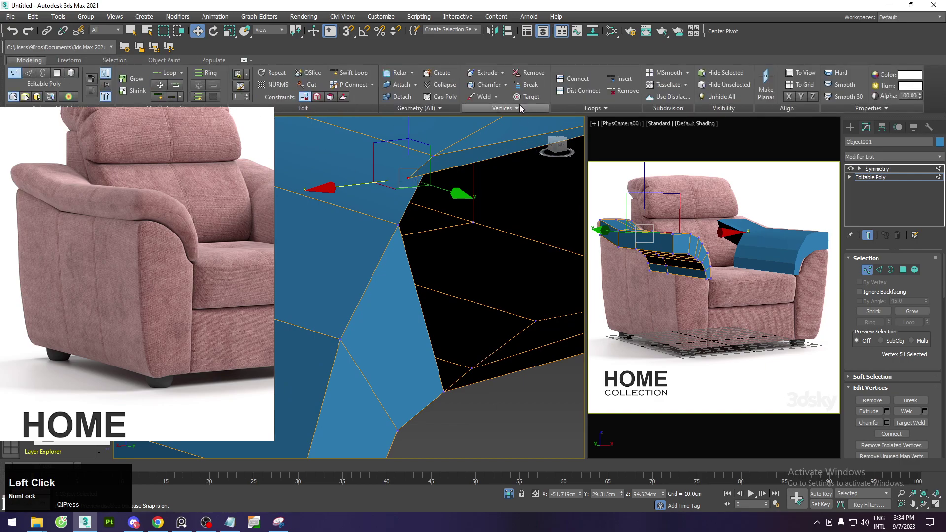
pyautogui.click(522, 101)
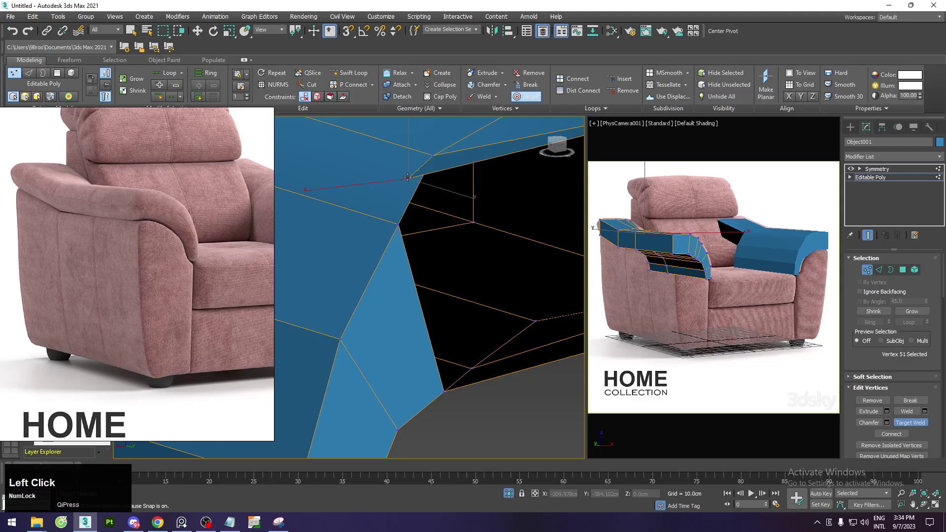
pyautogui.rightClick(494, 228)
pyautogui.scroll(-3)
pyautogui.middleClick(506, 240)
pyautogui.press('3')
pyautogui.click(493, 226)
pyautogui.rightClick(492, 231)
pyautogui.click(484, 254)
pyautogui.press('3')
pyautogui.scroll(-3)
pyautogui.middleClick(501, 243)
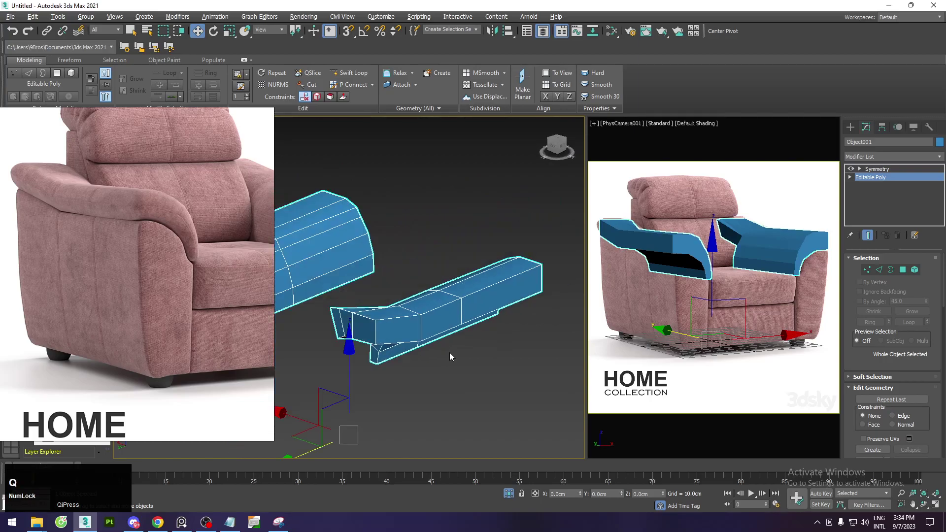
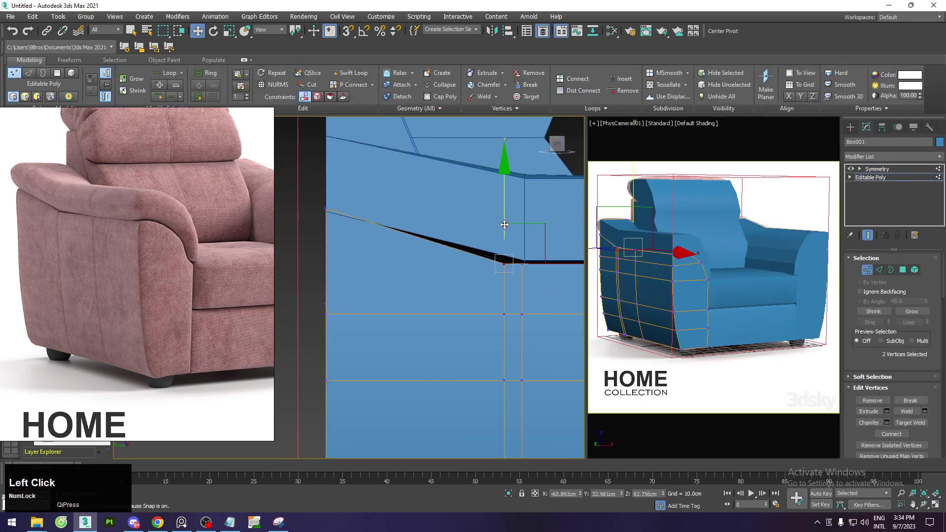
# Select the Box001 body vertices where the armrest meets, ready to close the gap beneath it.
pyautogui.click(508, 217)
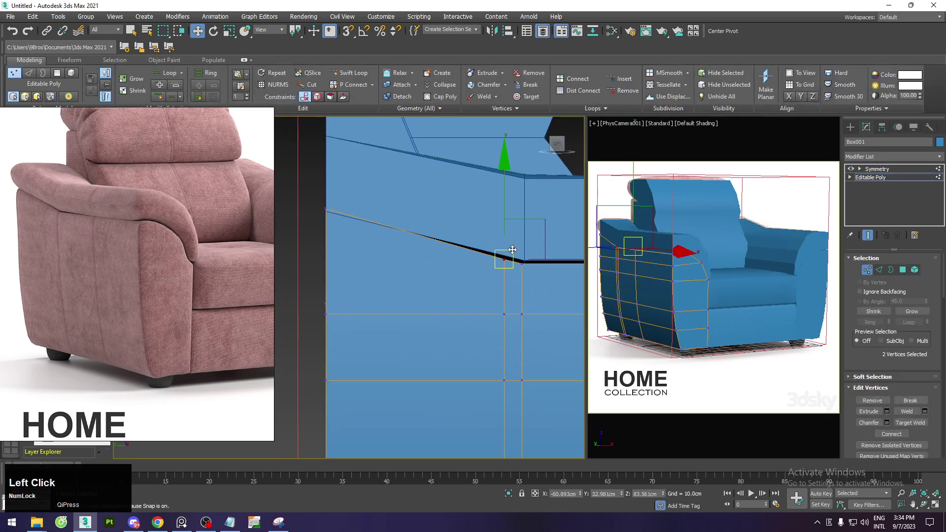
pyautogui.middleClick(404, 236)
pyautogui.scroll(3)
pyautogui.middleClick(413, 248)
pyautogui.scroll(-3)
pyautogui.press('alt+1')
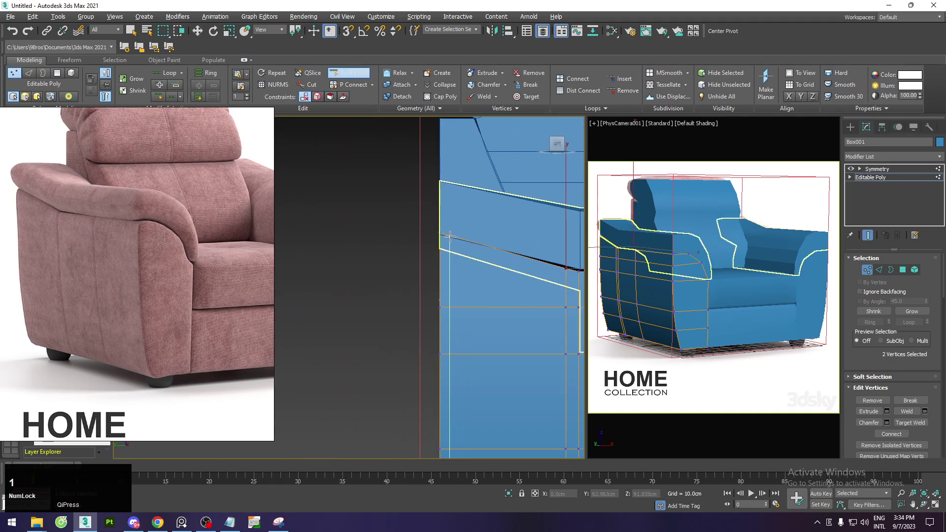
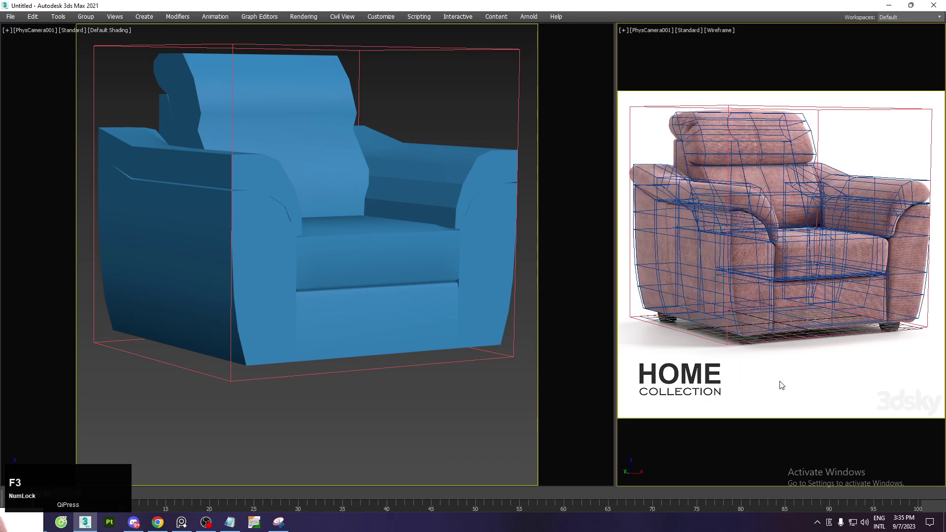
# Show the camera view shaded with edged faces and start a Snipping Tool capture of the reference photo.
pyautogui.press('F3')
pyautogui.press('F4')
pyautogui.press('F3')
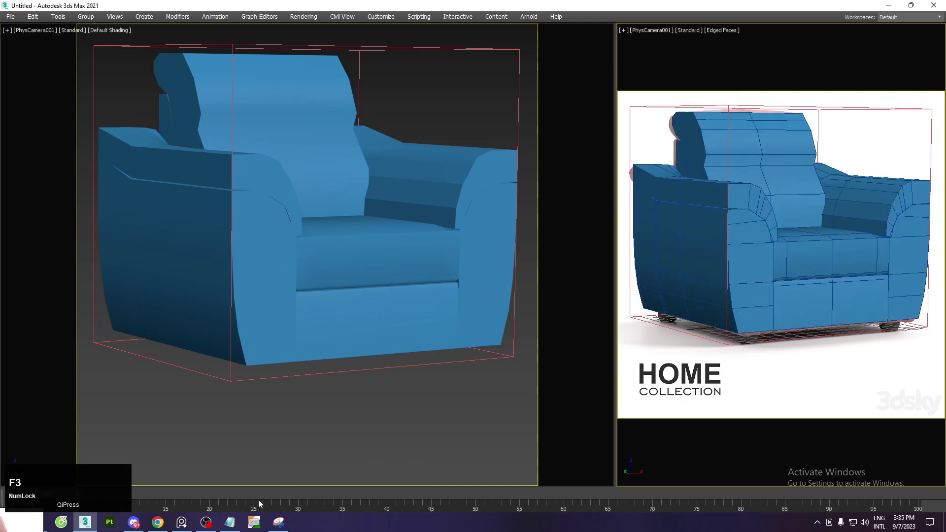
pyautogui.click(274, 526)
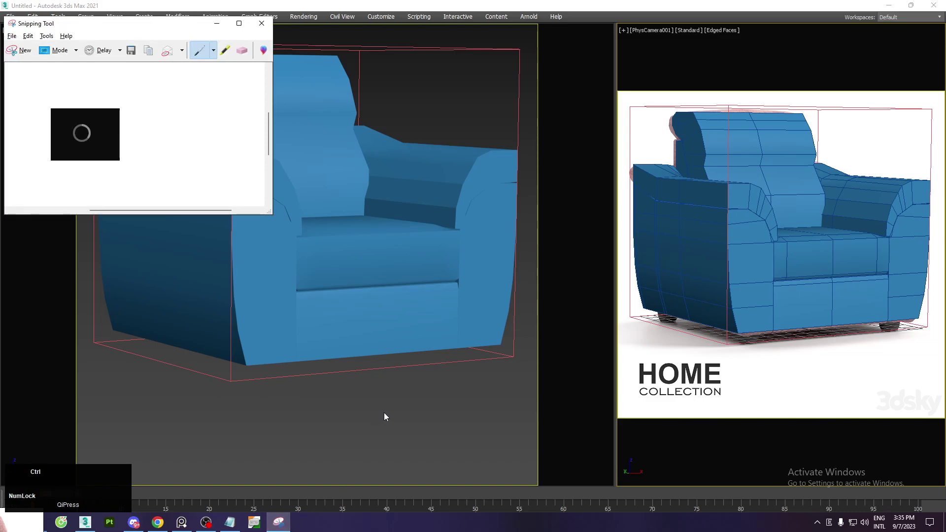
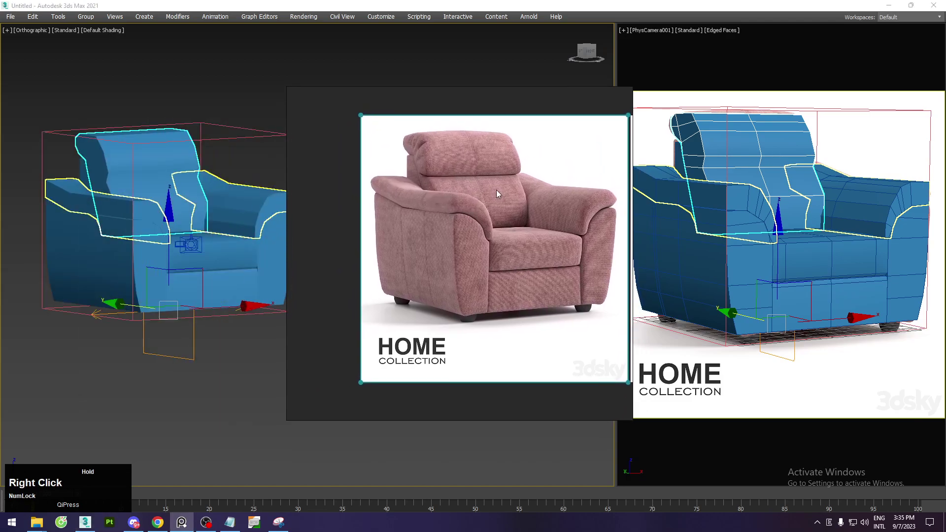
# Shift the armchair further into the left view so the snipped reference sits beside it.
pyautogui.scroll(3)
pyautogui.middleClick(505, 201)
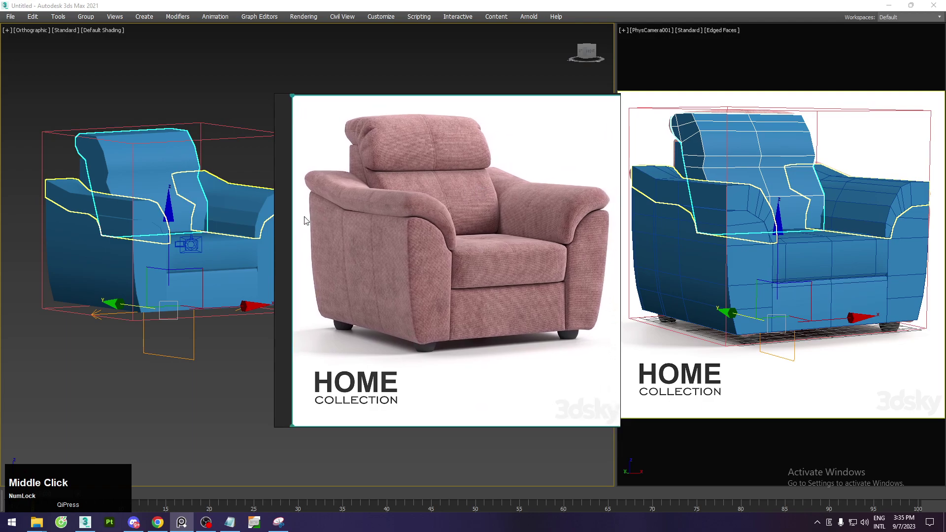
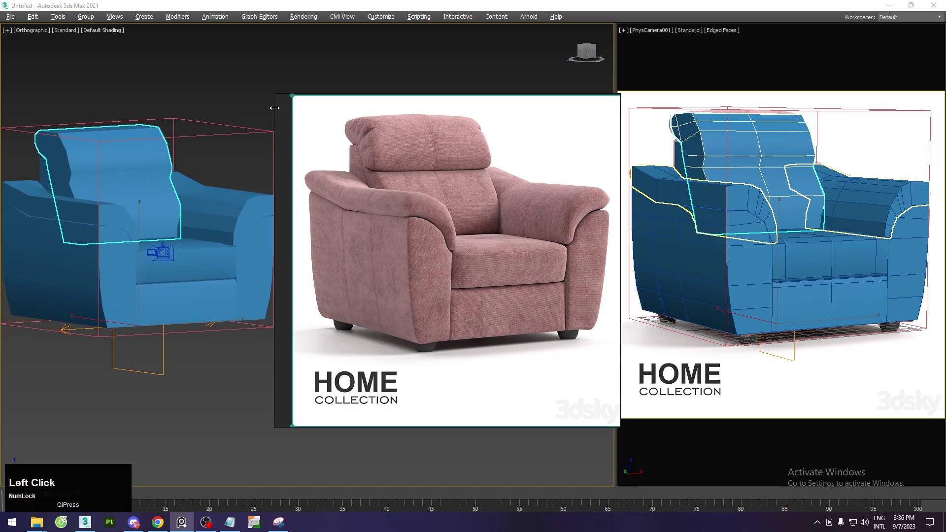
pyautogui.middleClick(448, 209)
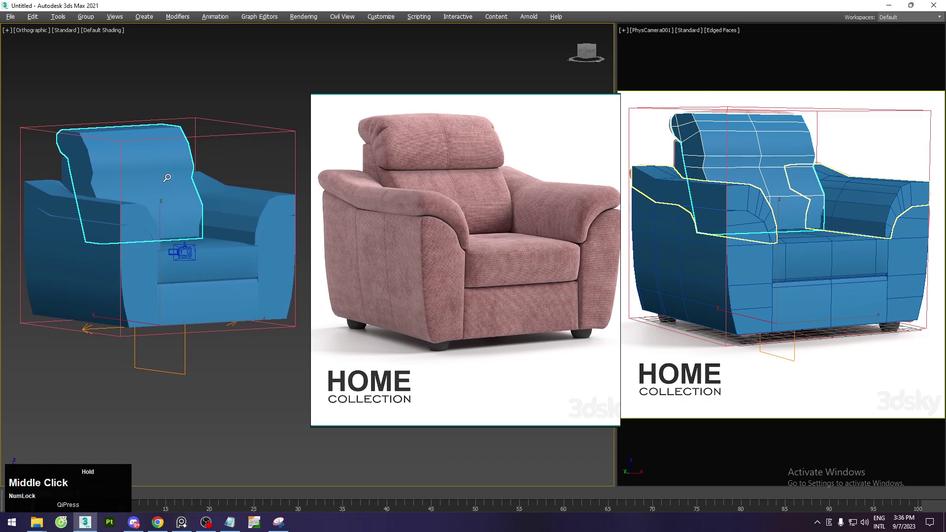